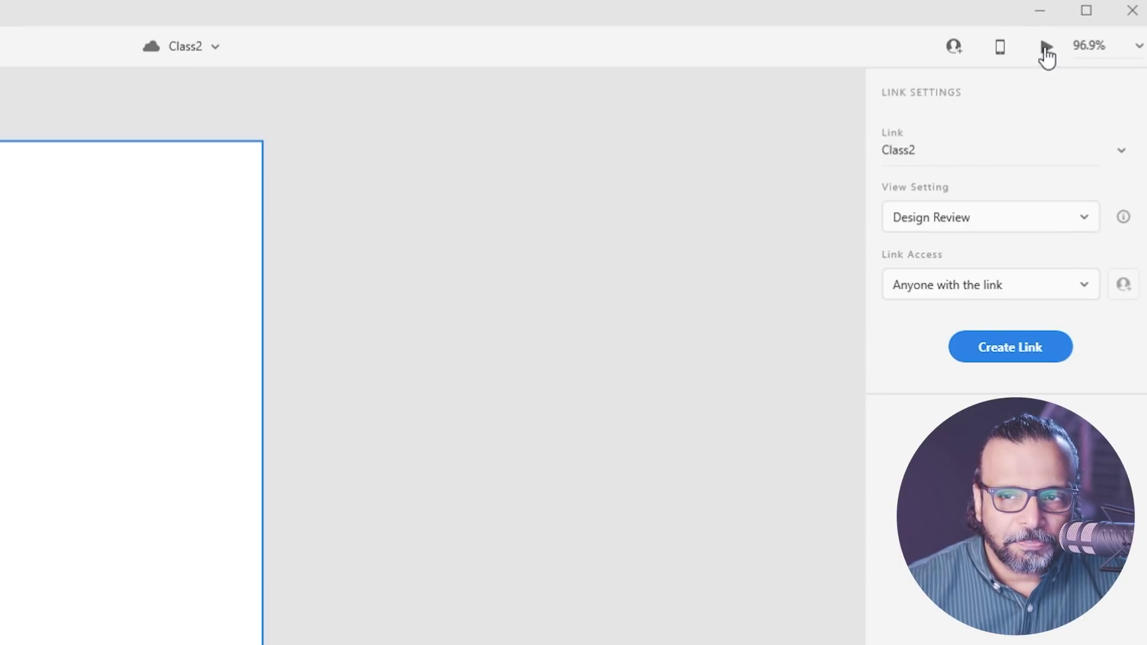
Move the Preview window aside so the canvas artboards are visible again
left_click_drag(119, 10, 578, 339)
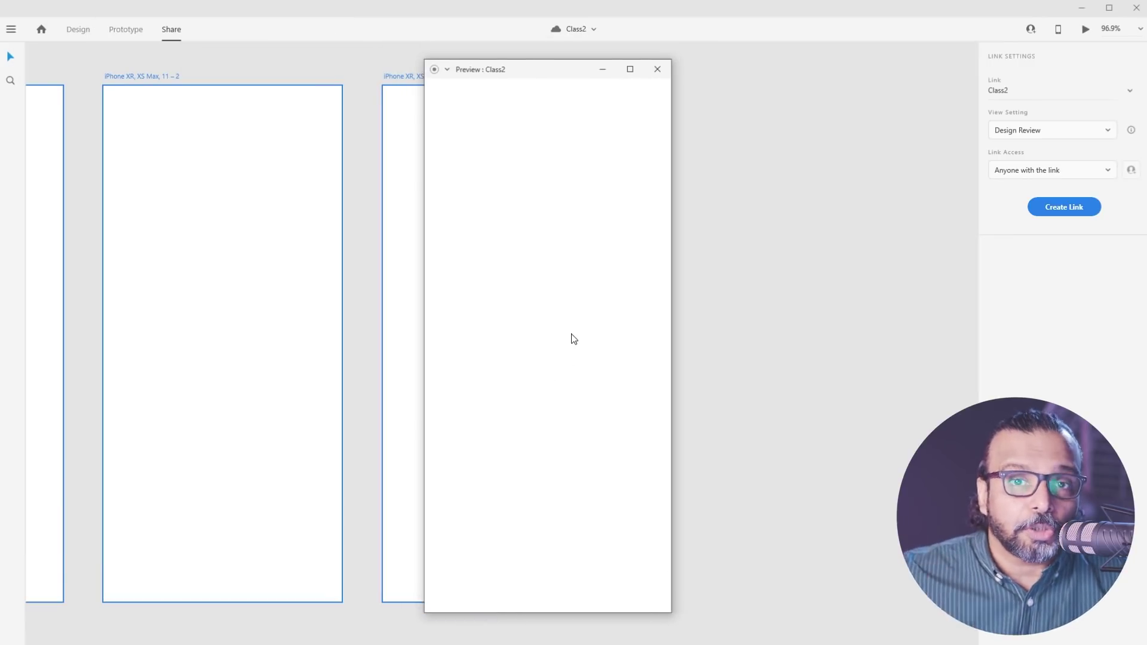
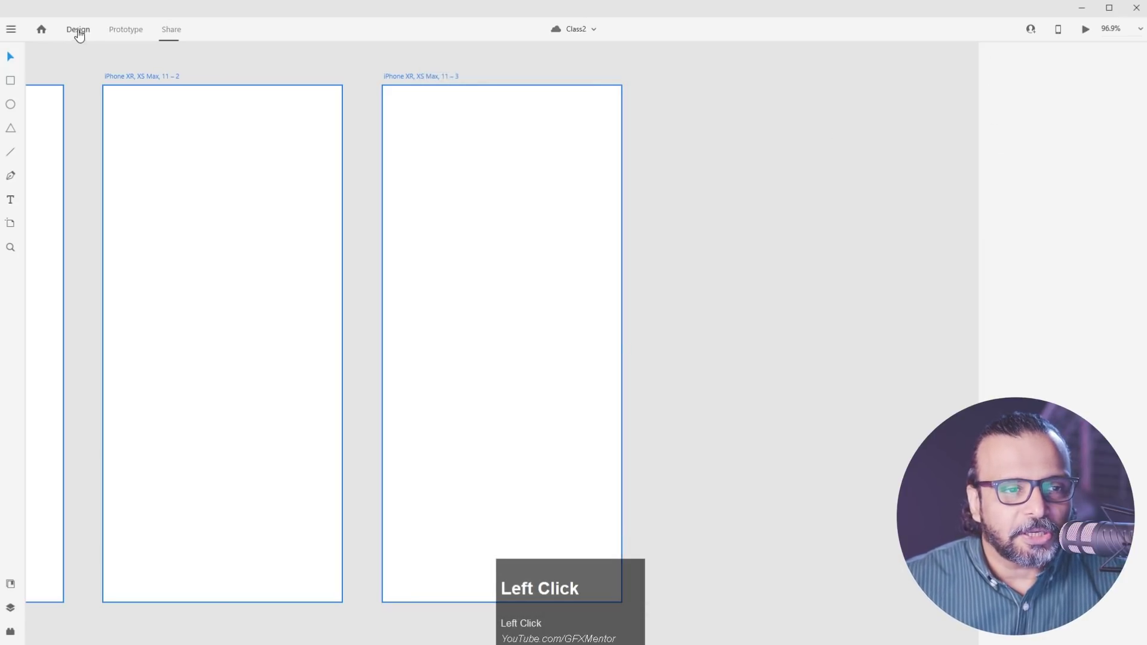
Return to the Design workspace with all three iPhone artboards in view
key("space")
left_click(225, 282)
key("space")
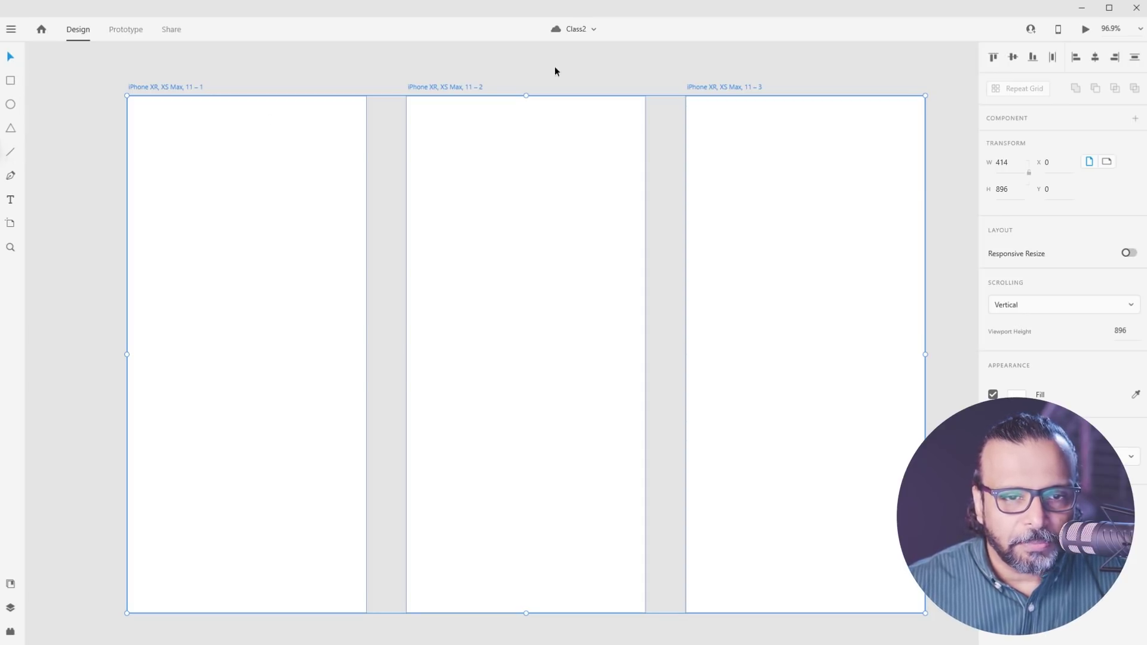
Delete the third and second iPhone XR artboards, keeping only artboard 11 – 1
left_click(763, 113)
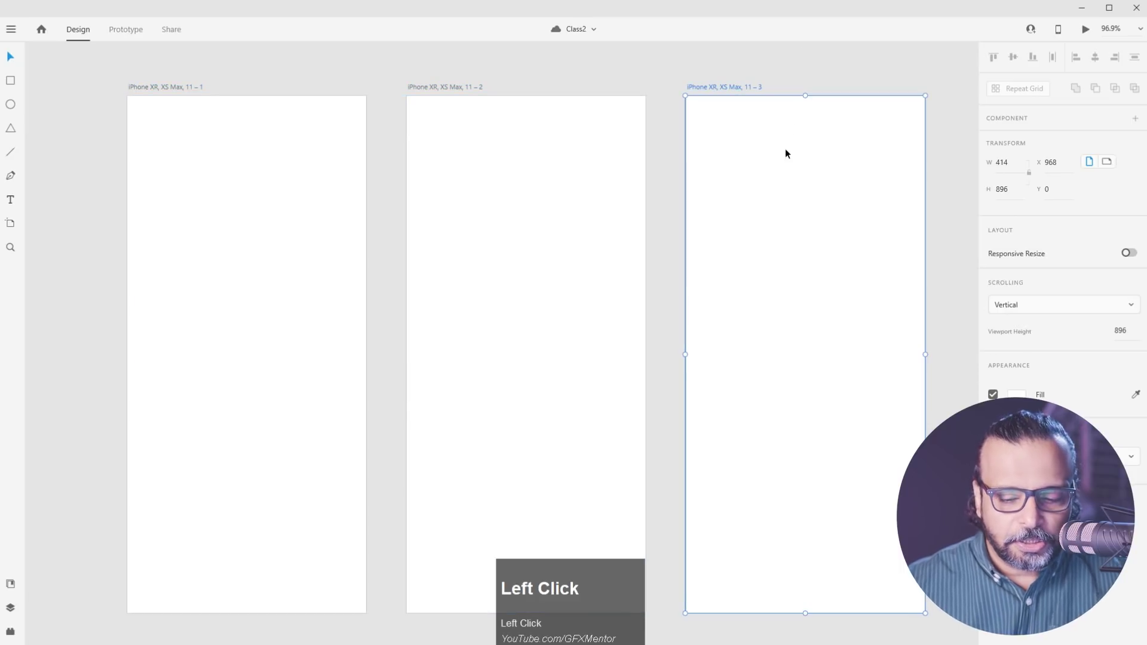
key("Delete")
left_click(475, 179)
key("Delete")
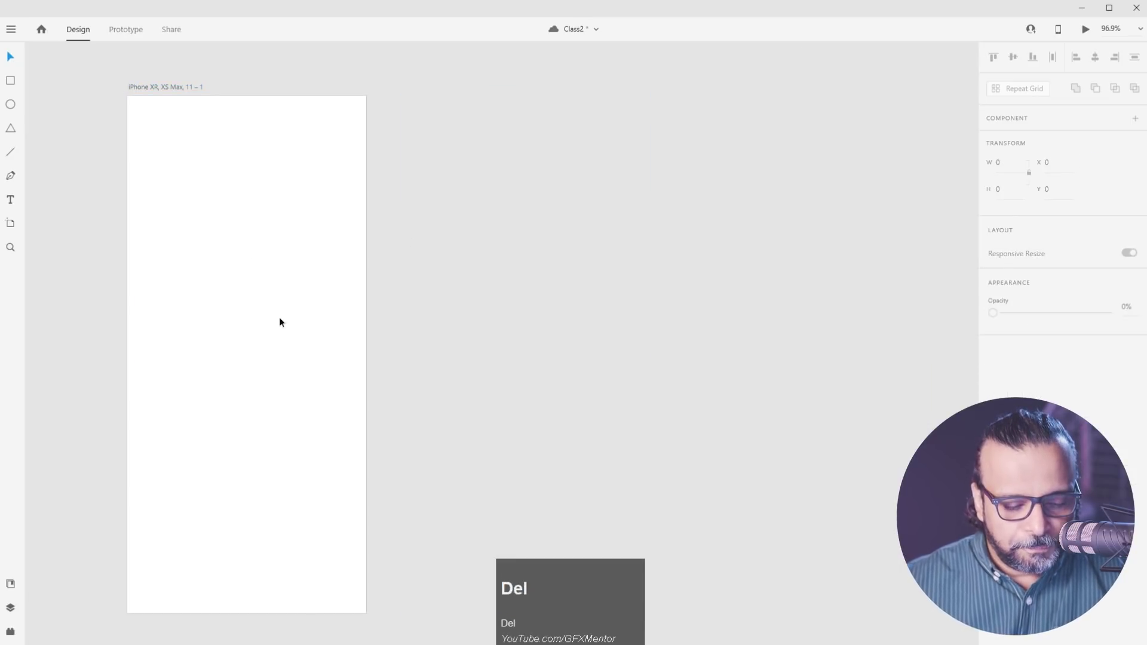
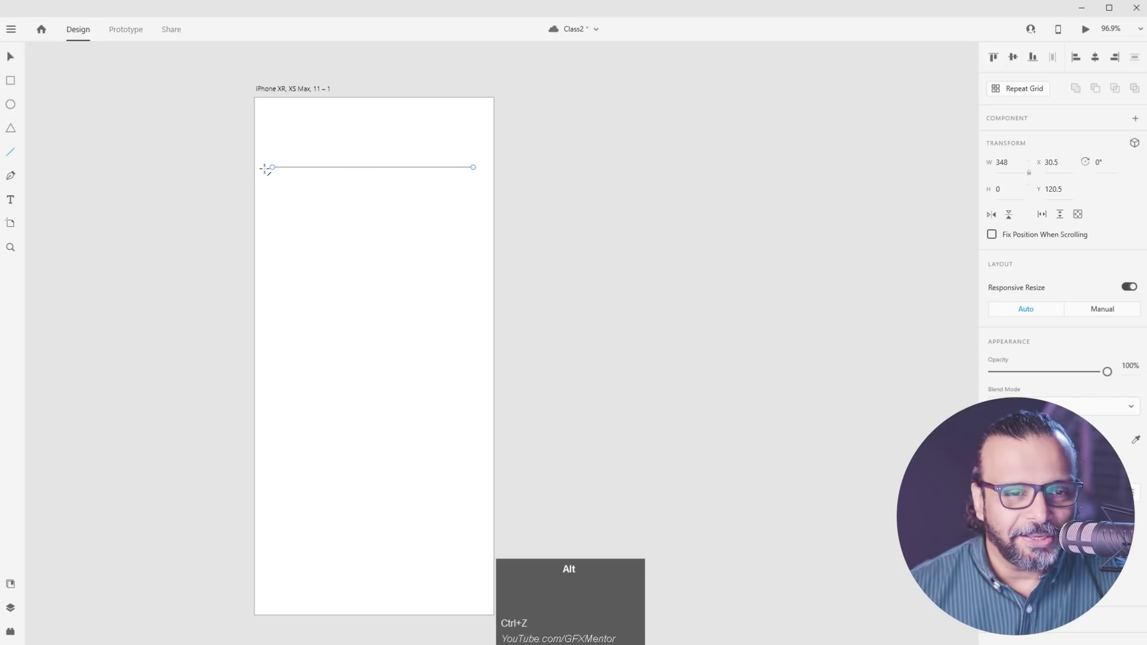
Zoom in on the horizontal line at the top of artboard 11 – 1
scroll("up", 3)
scroll("down", 3)
scroll("up", 3)
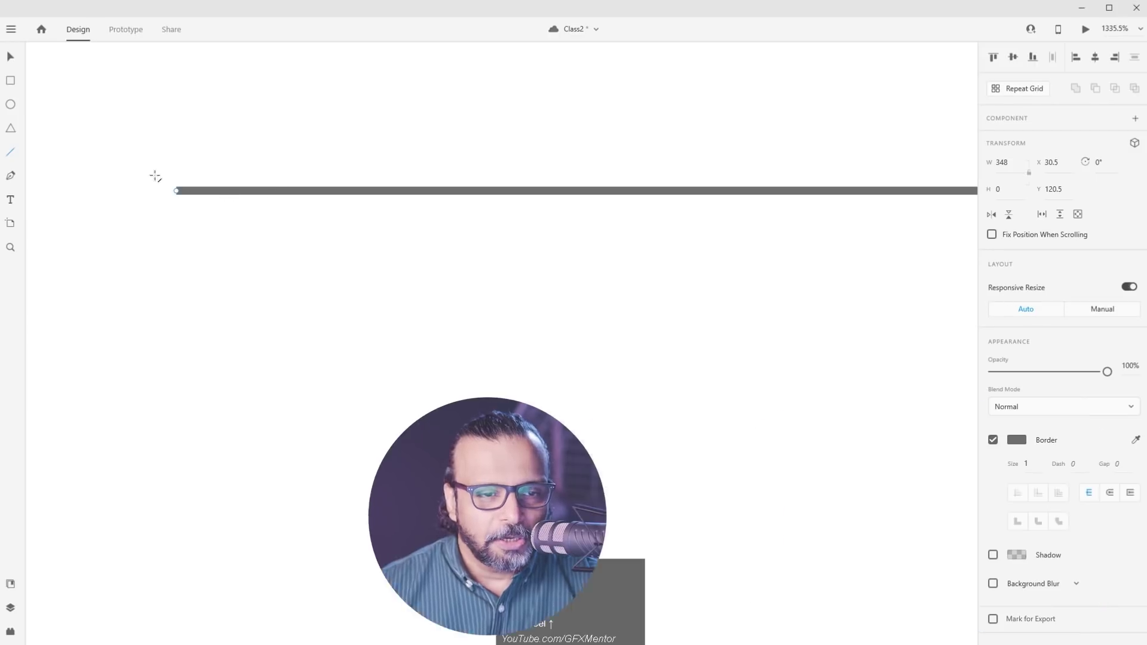
scroll("up", 3)
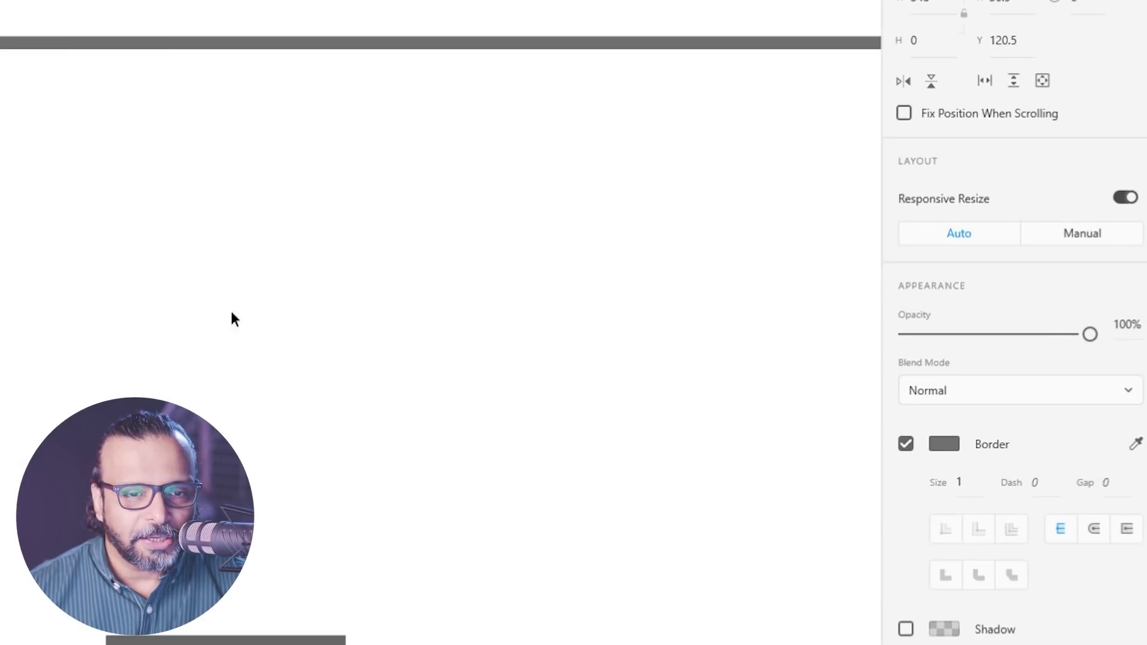
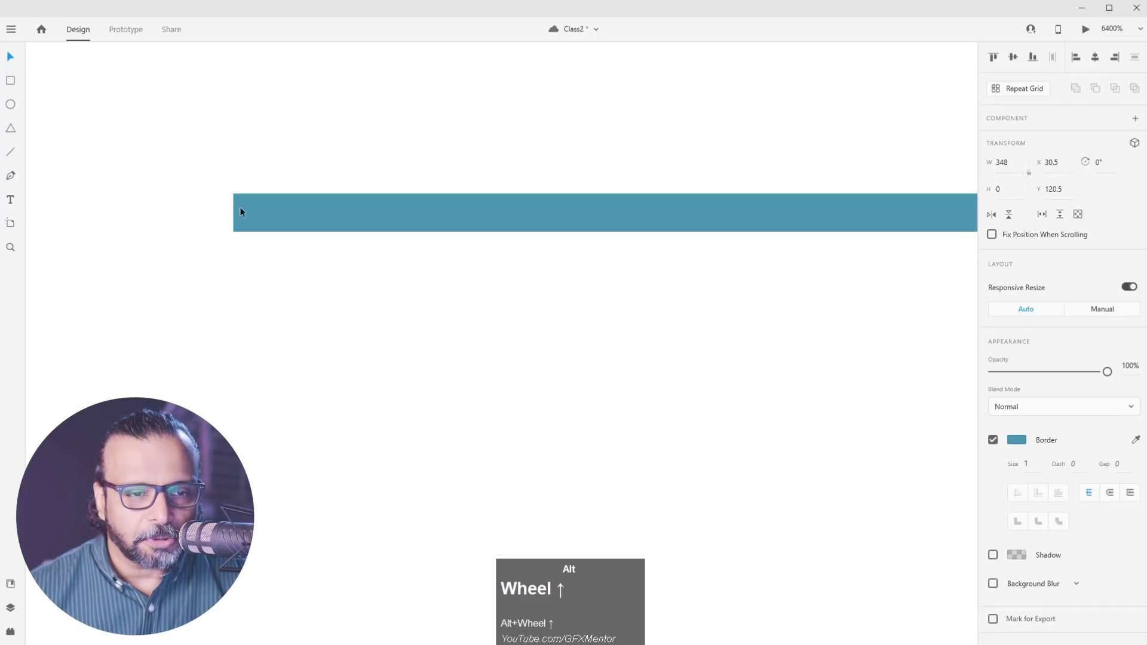
Try Round and Square caps on the teal line, then leave it with flat Butt caps
left_click(257, 215)
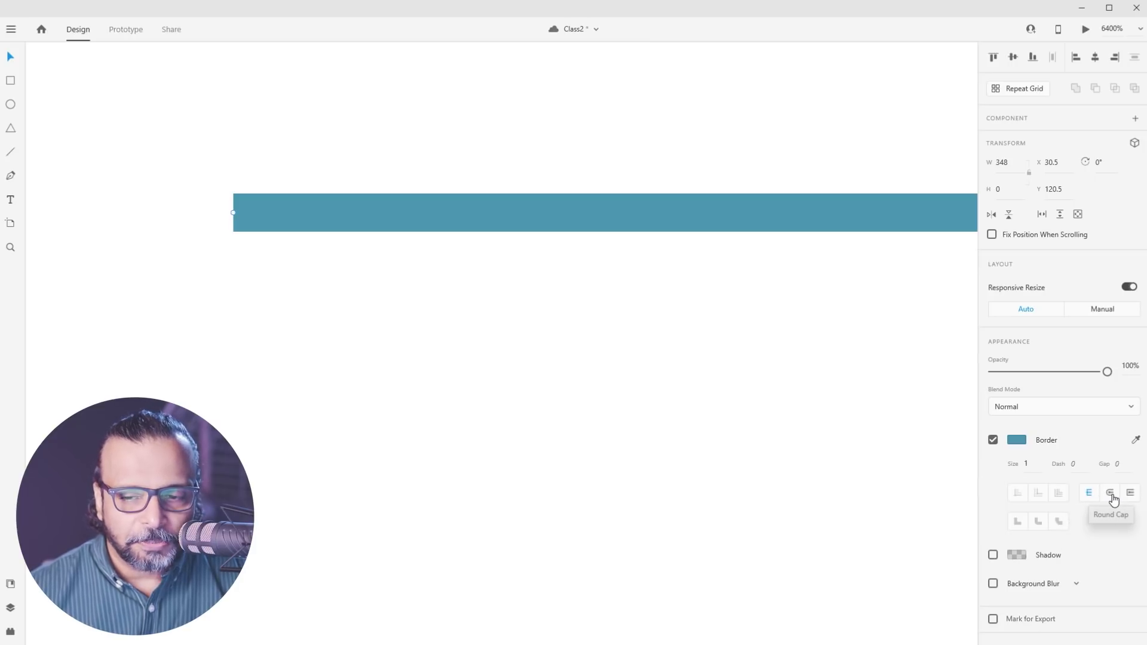
left_click(1113, 499)
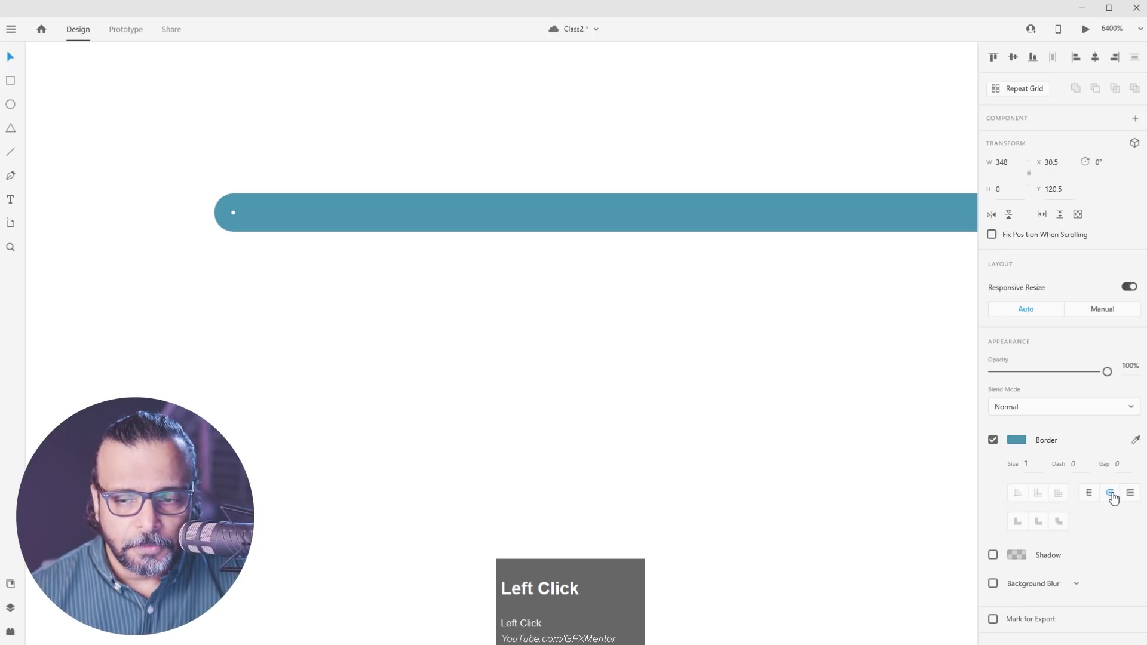
left_click(1136, 496)
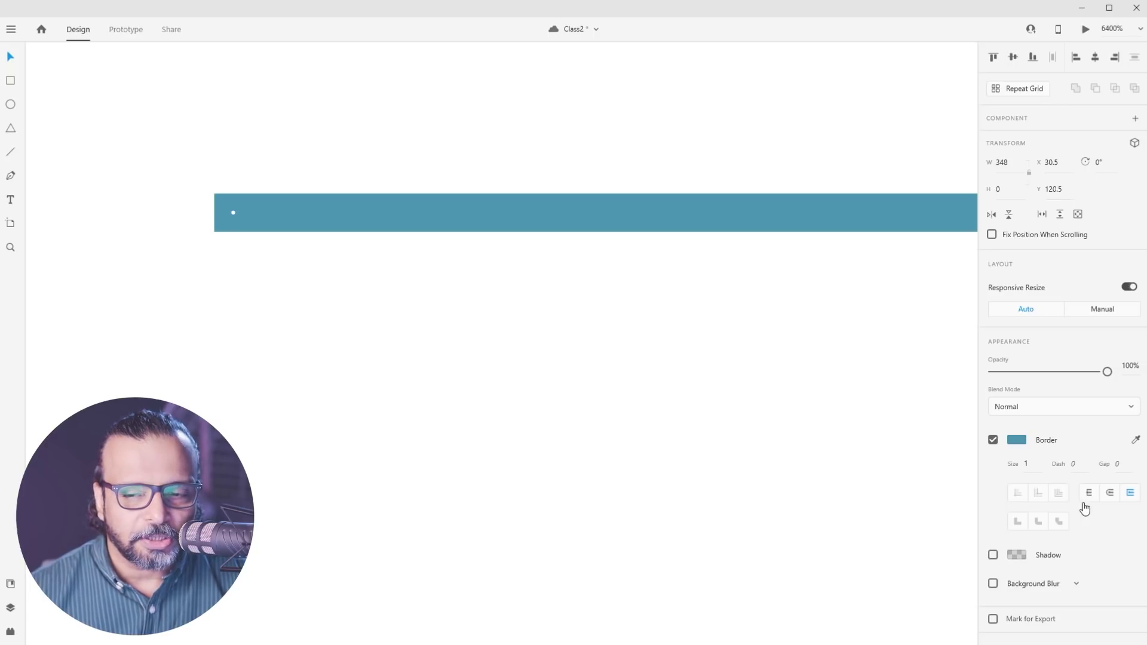
left_click(1094, 501)
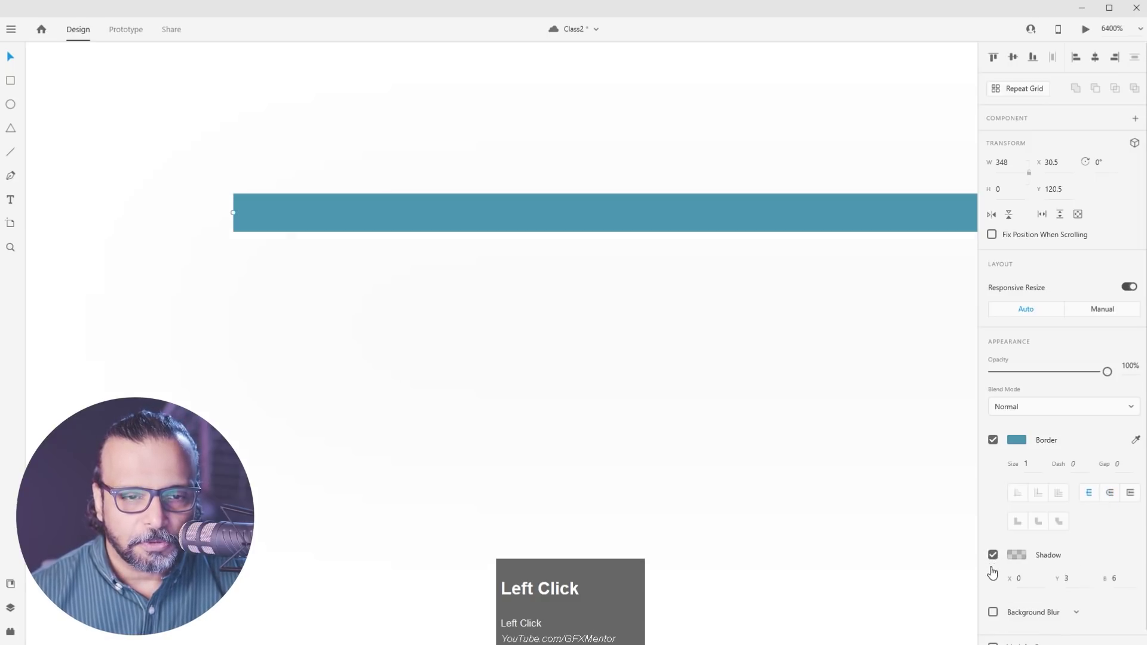
Add a drop shadow to the line with Y offset 3 and blur 6
left_click(661, 141)
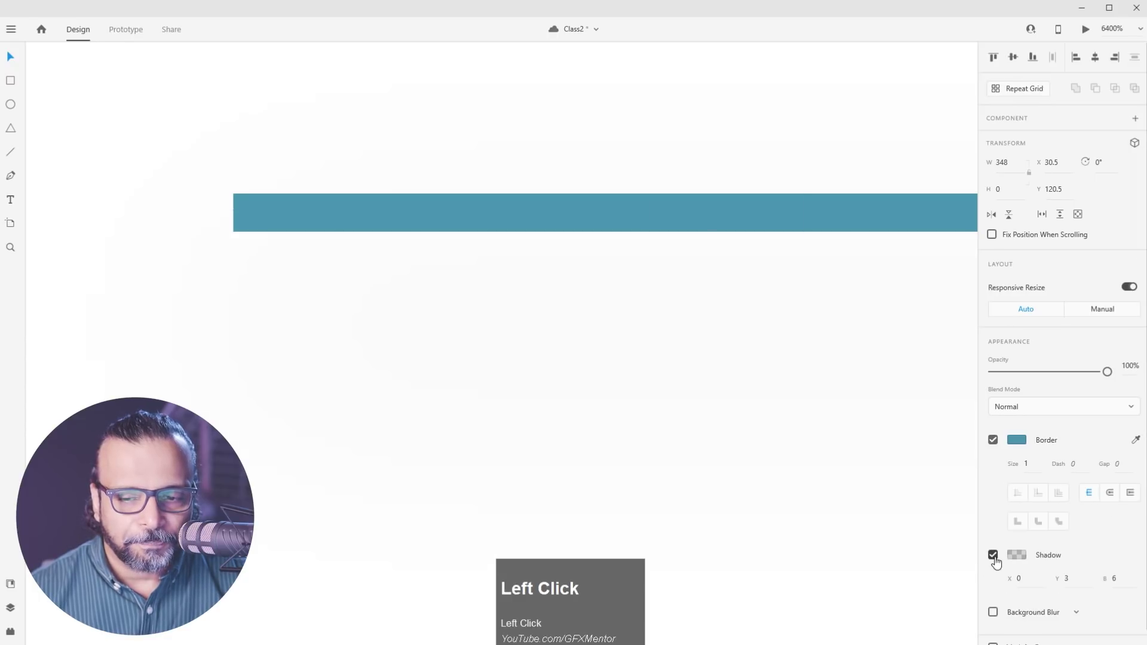
scroll("down", 3)
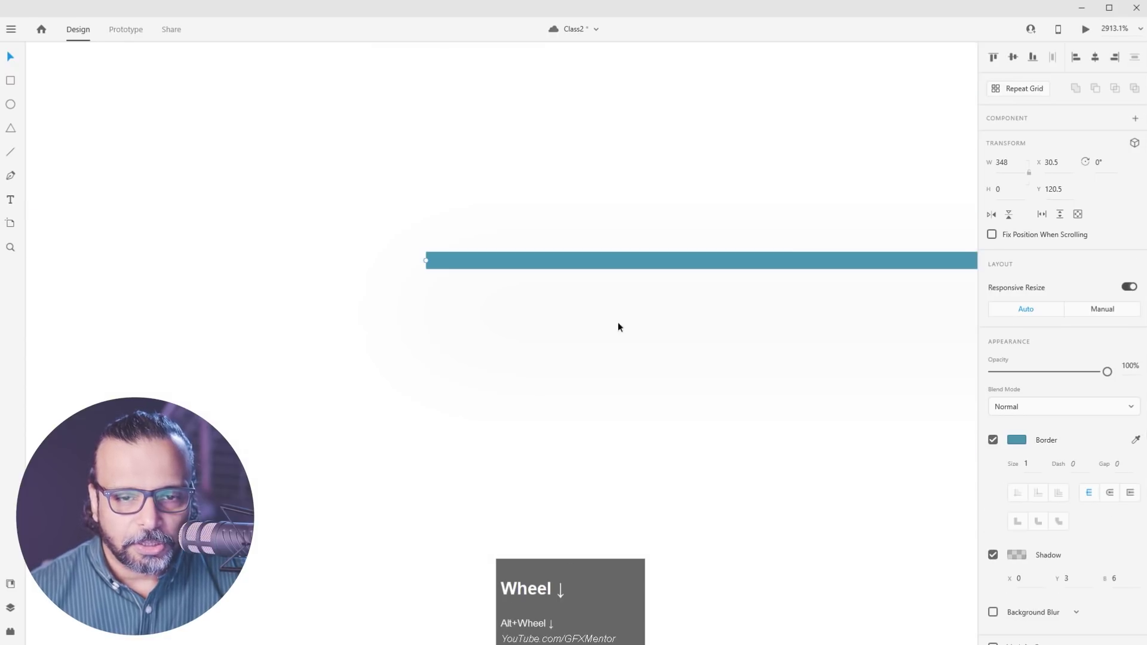
scroll("down", 3)
scroll("down", 3)
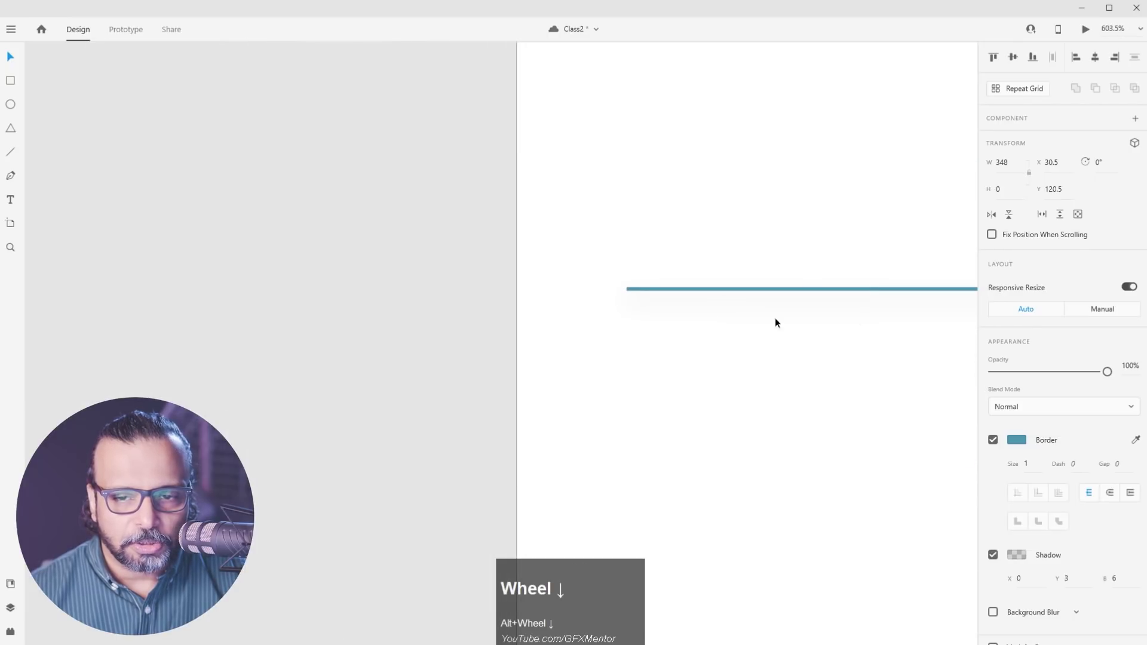
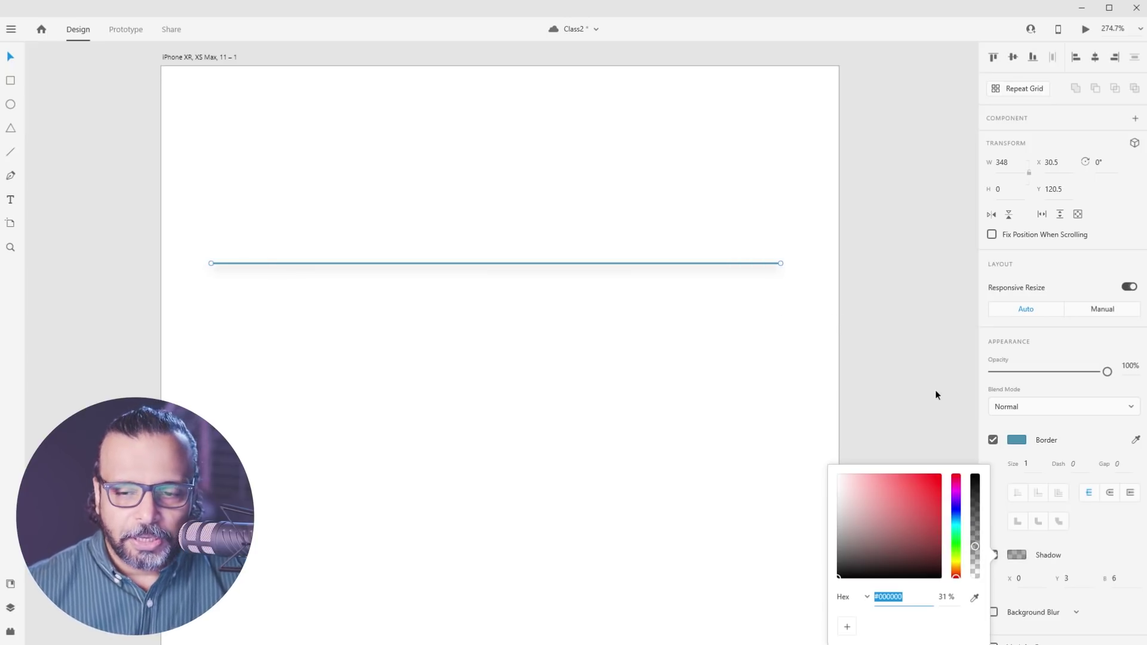
Dismiss the shadow colour picker and delete the shadowed teal line from the artboard
left_click(938, 392)
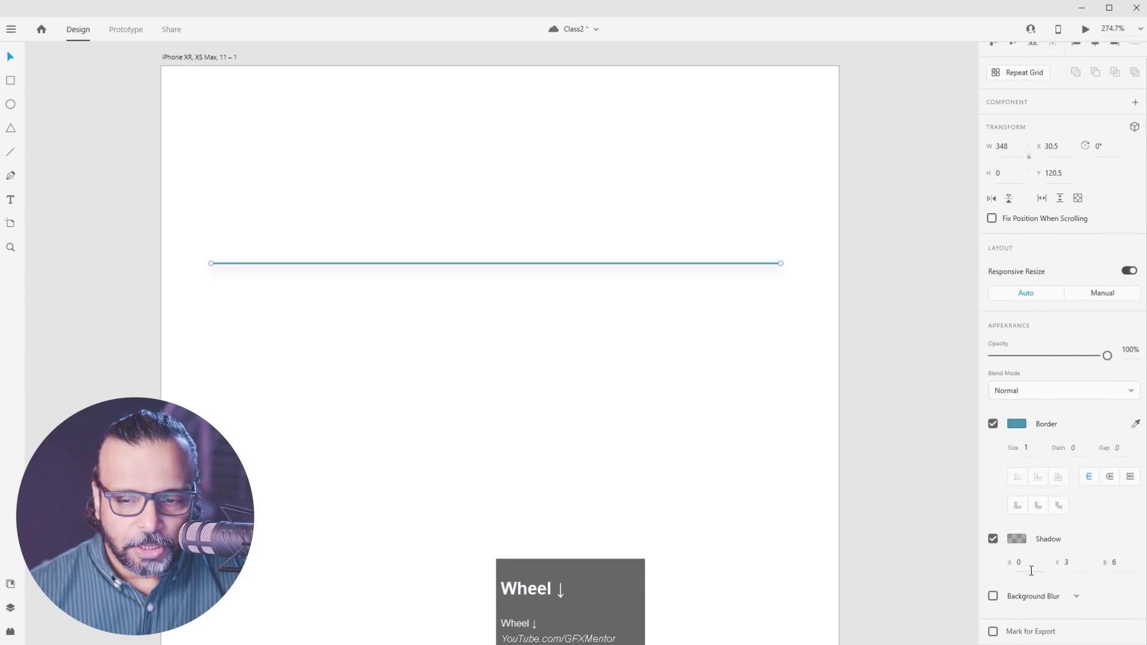
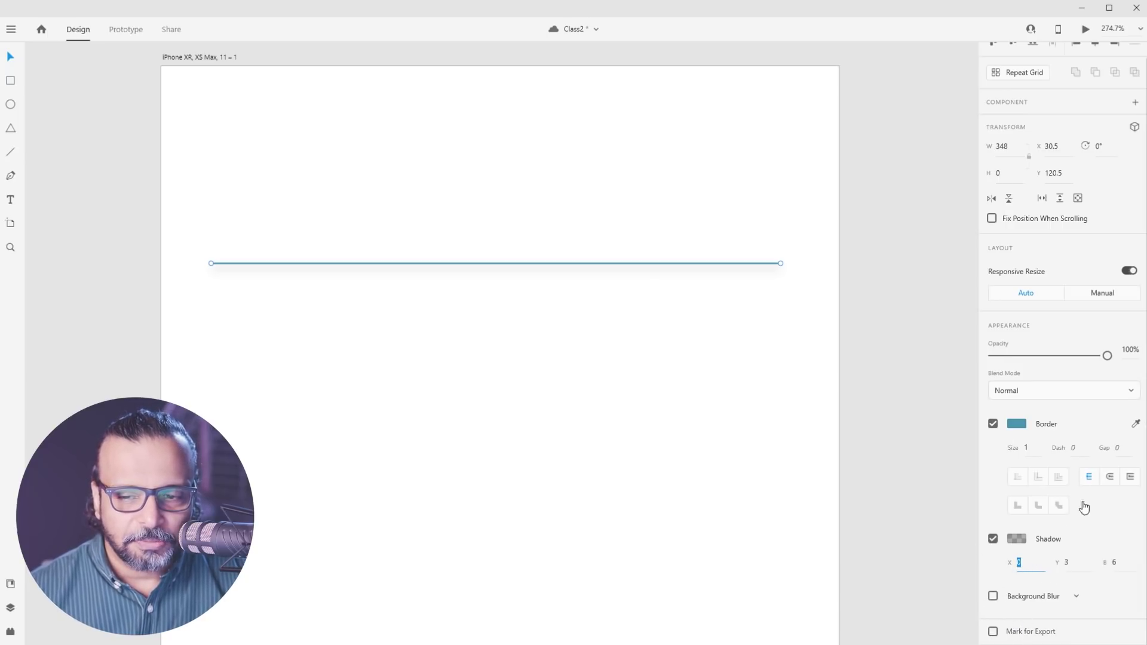
left_click_drag(434, 188, 752, 411)
key("Delete")
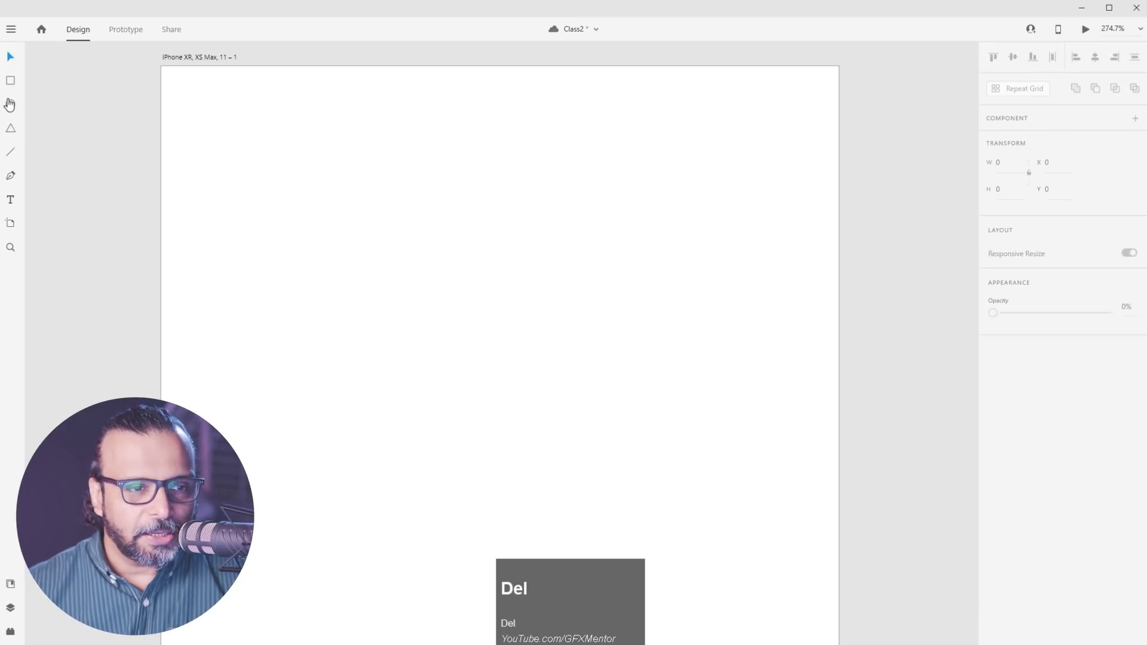
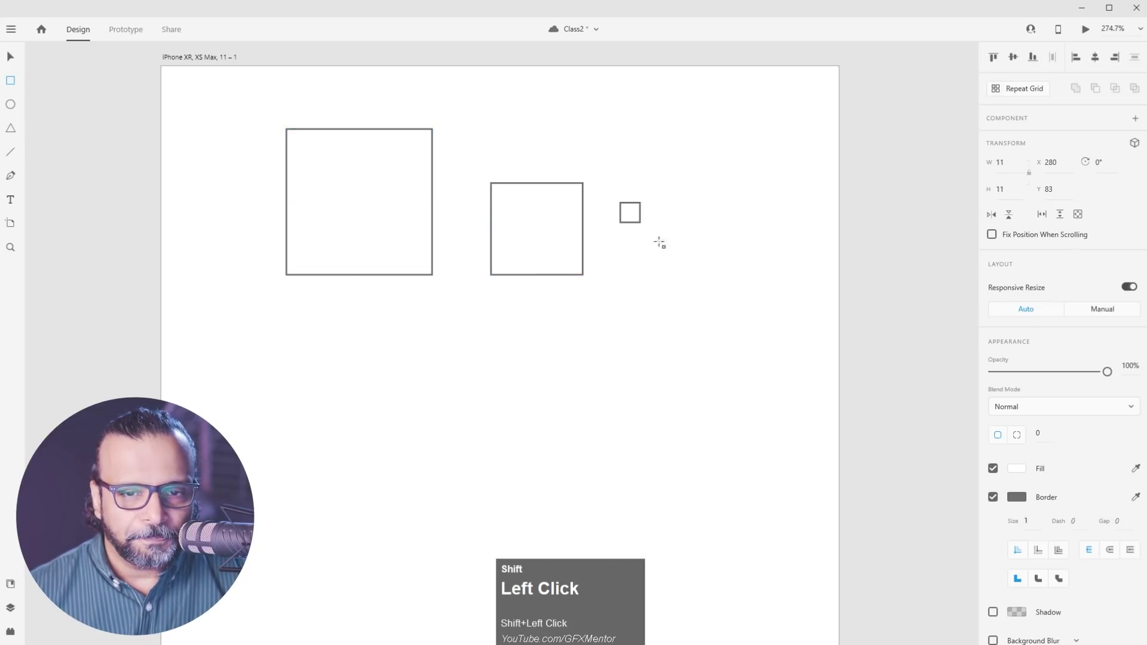
Undo the extra squares, then move and enlarge the remaining white square to about 101×101
key("ctrl+z")
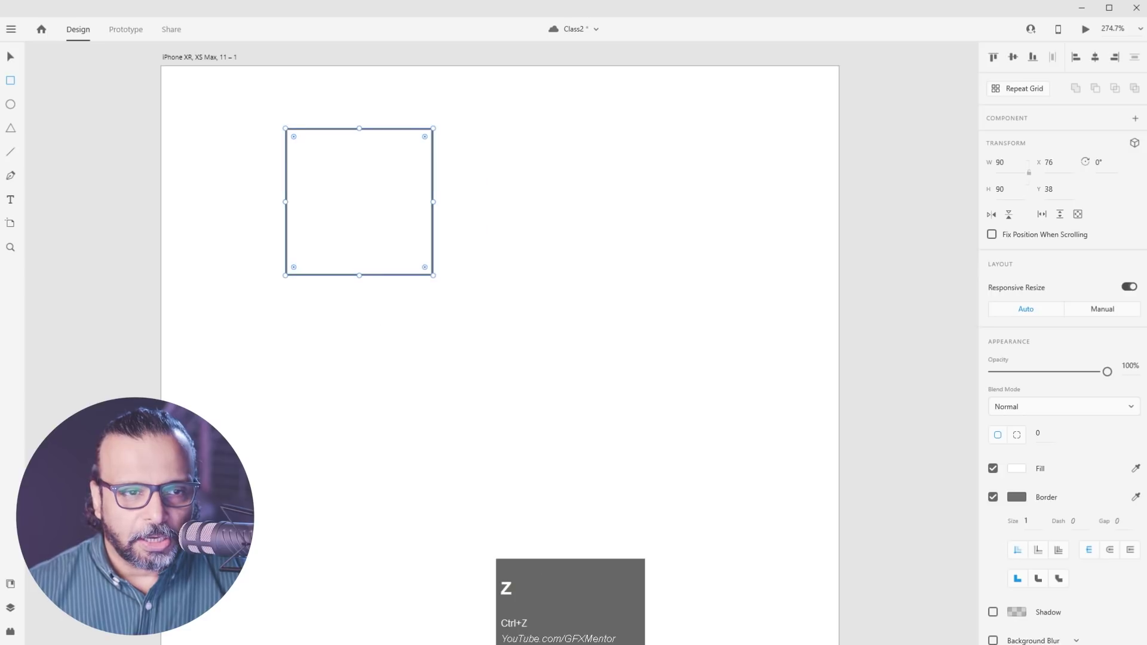
left_click_drag(9, 58, 11, 61)
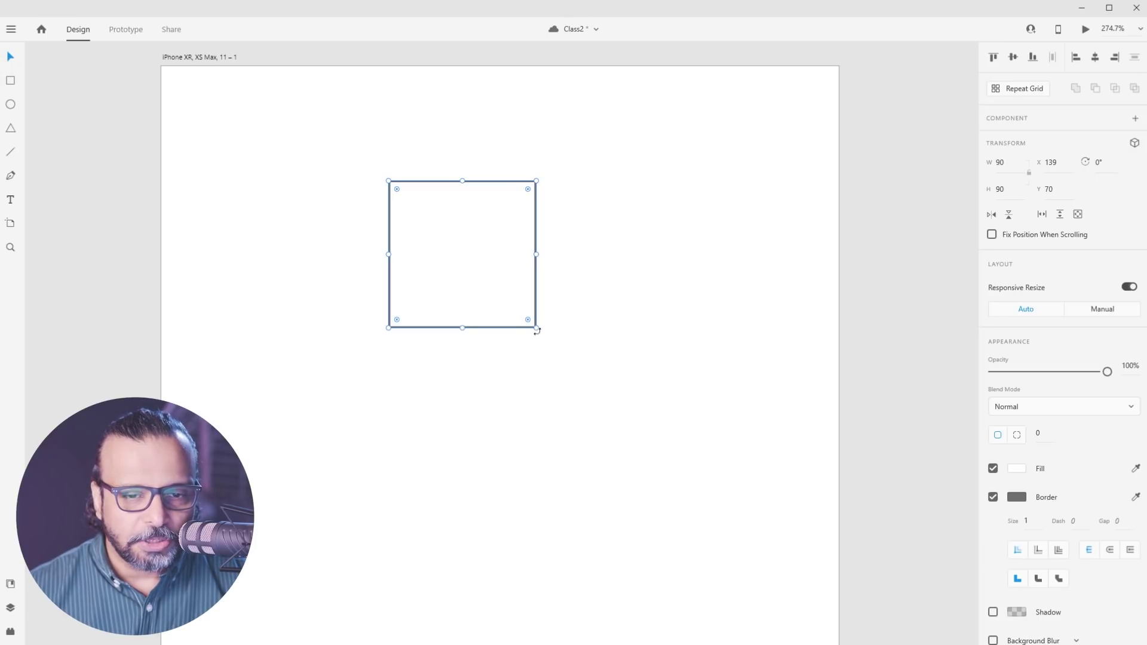
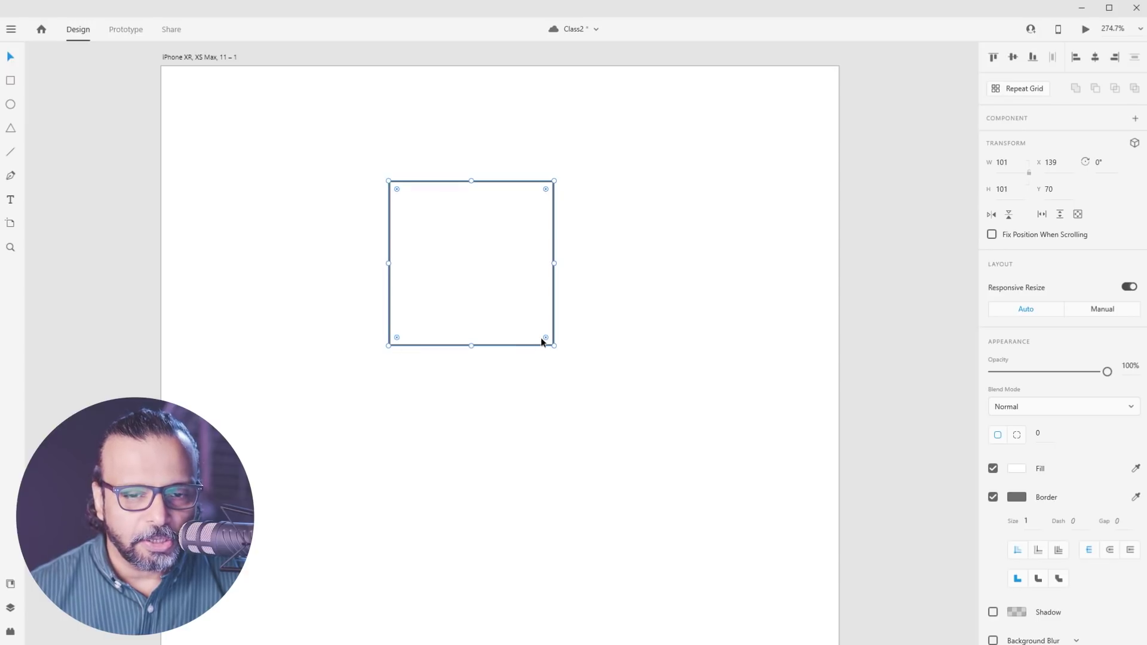
left_click_drag(549, 339, 579, 179)
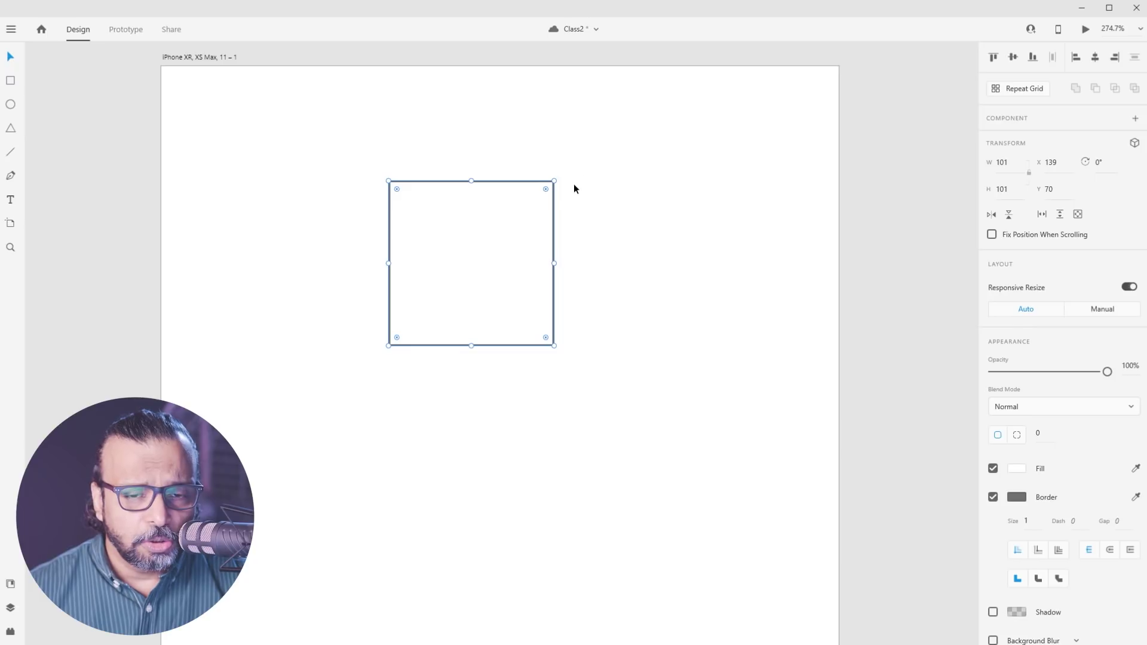
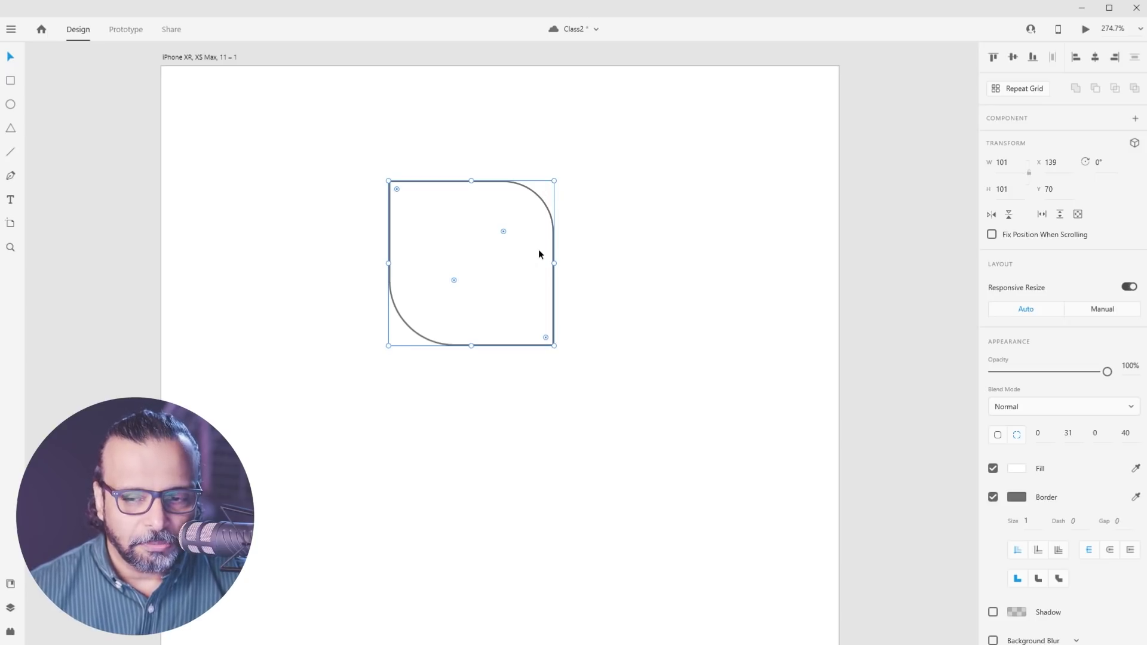
Set the square's top-right and bottom-left corner radii to 30, leaving the others small
left_click_drag(520, 278, 1055, 367)
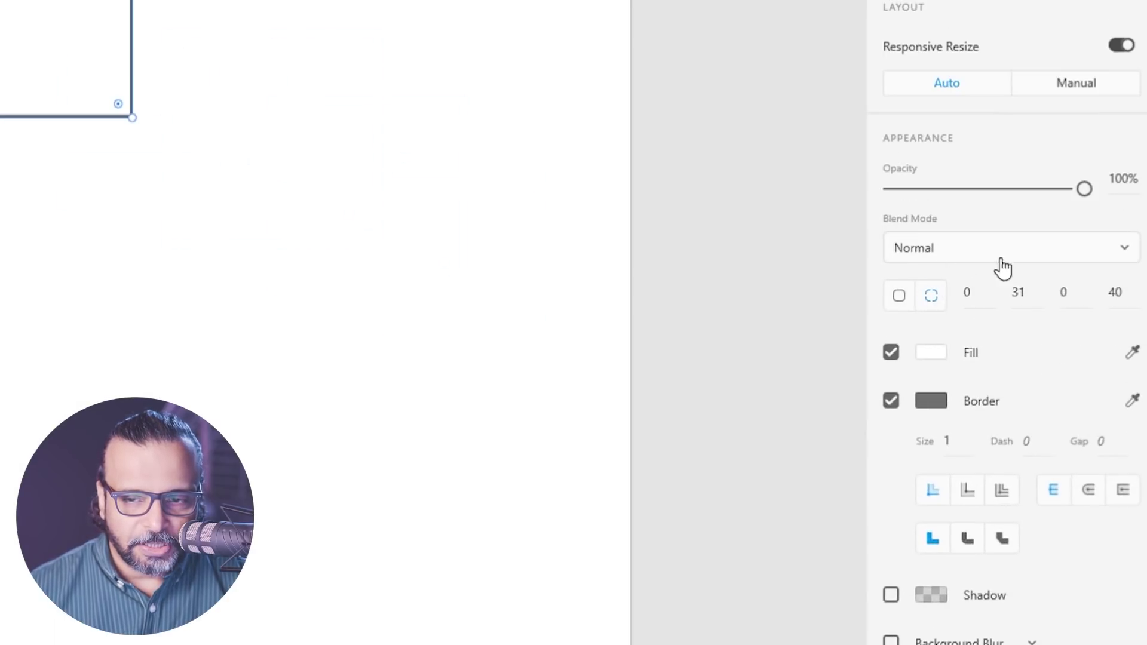
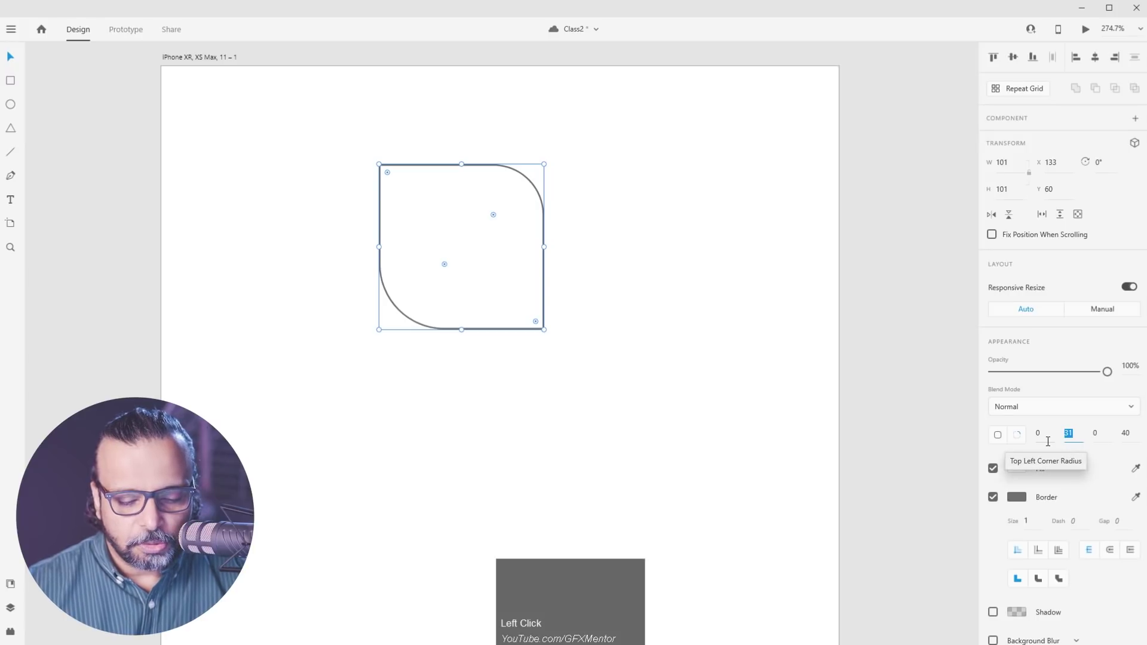
key("3")
type("30")
key("Tab")
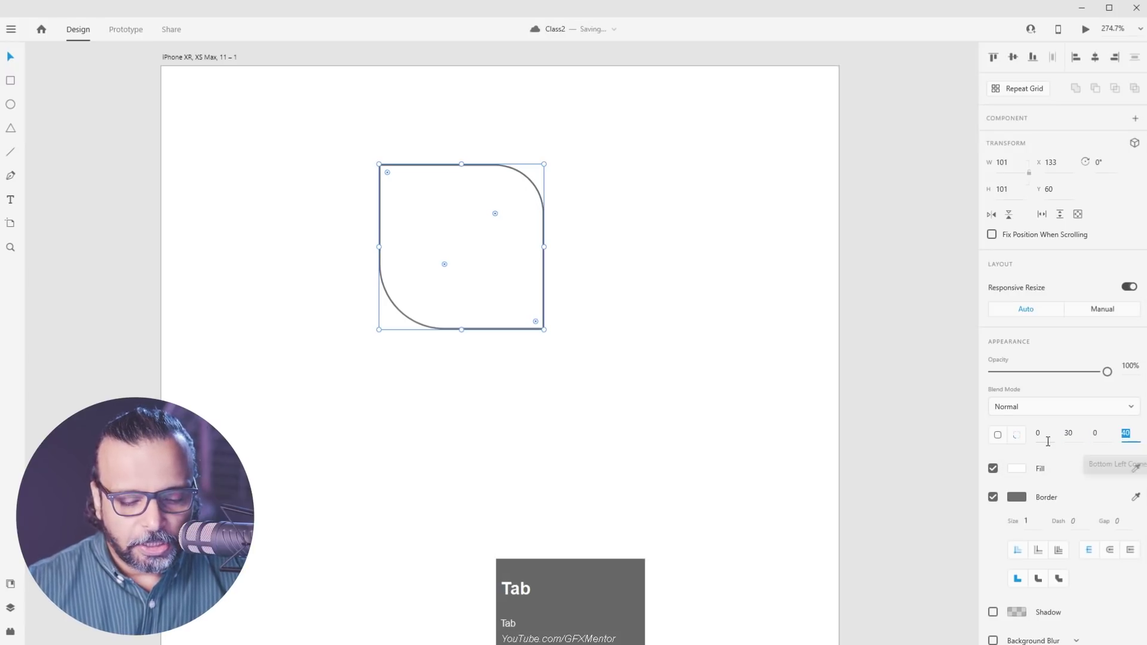
key("3")
type("30")
key("Return")
Move the rounded square toward the top-left of the artboard
left_click_drag(699, 296, 668, 447)
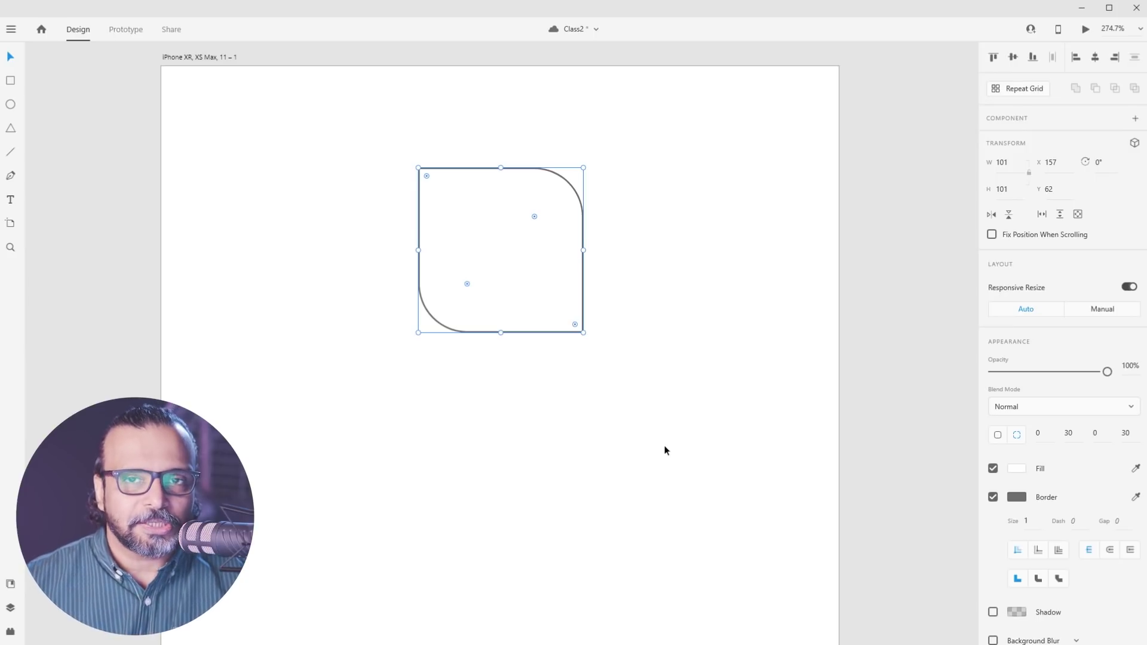
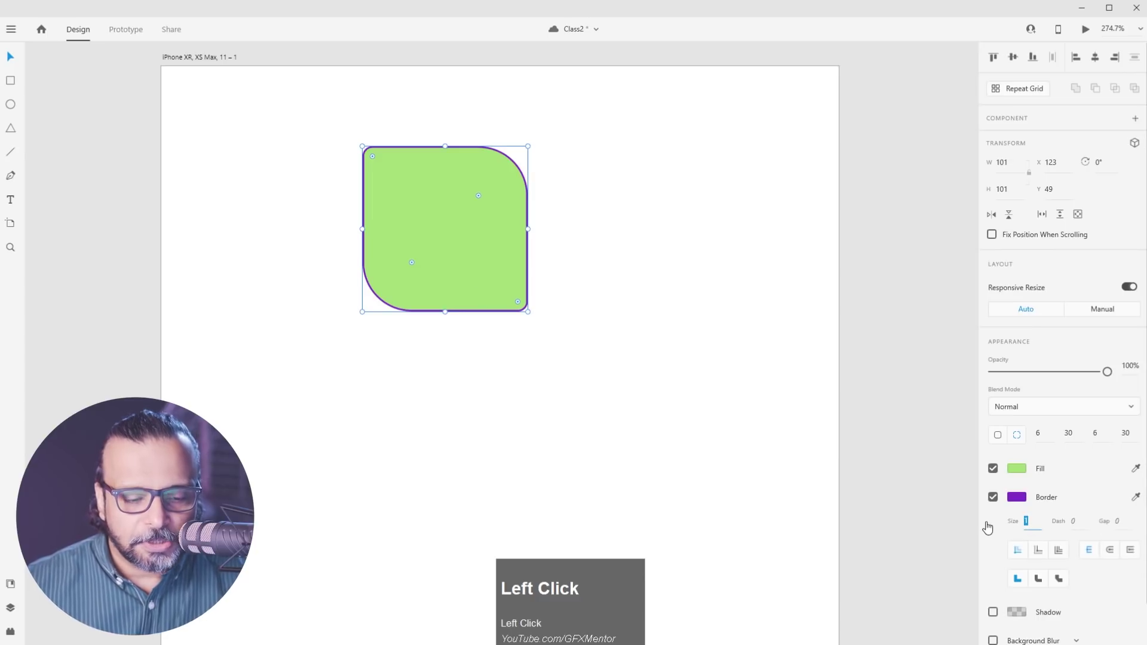
Thicken the green shape's purple border and set its top-left corner radius to 16
key("4")
left_click(646, 313)
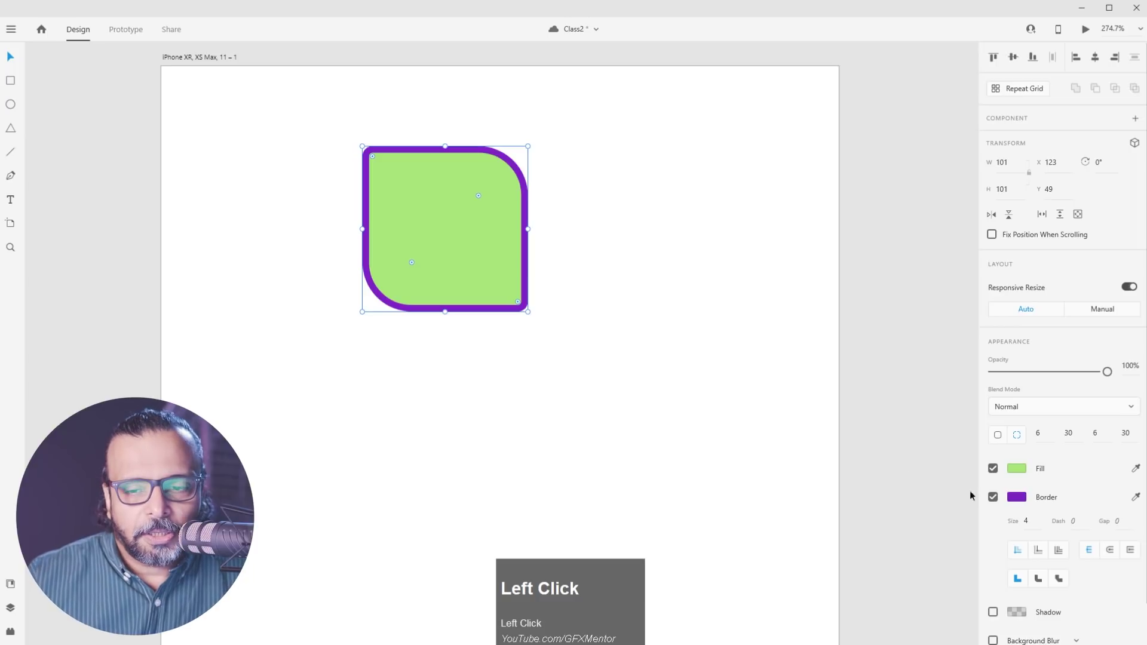
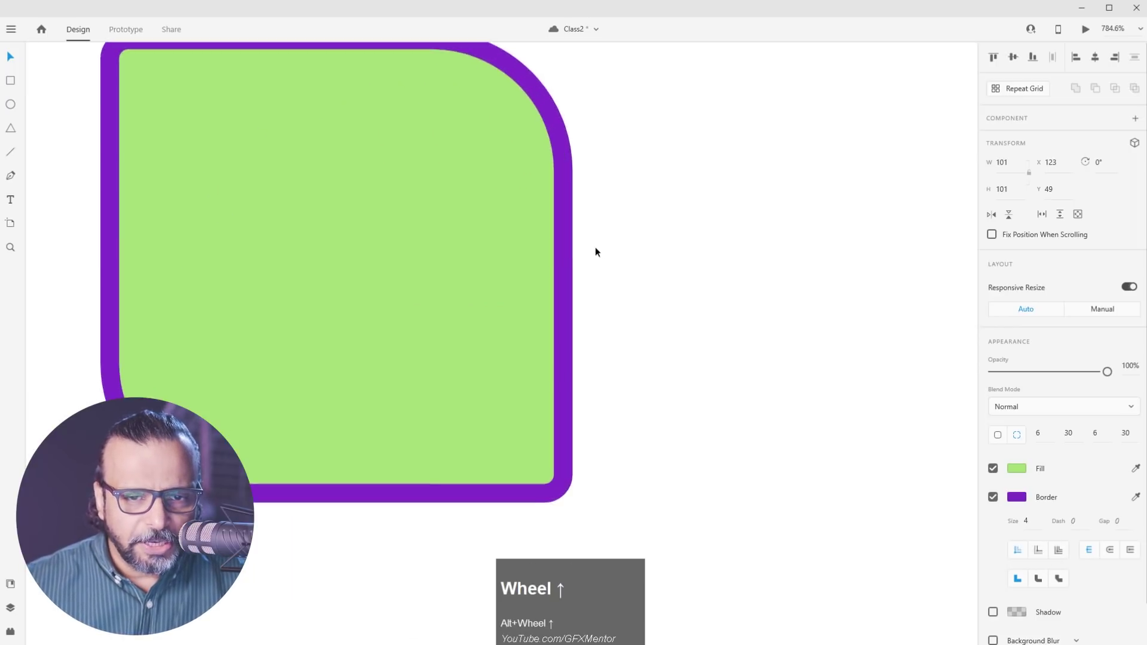
left_click(510, 142)
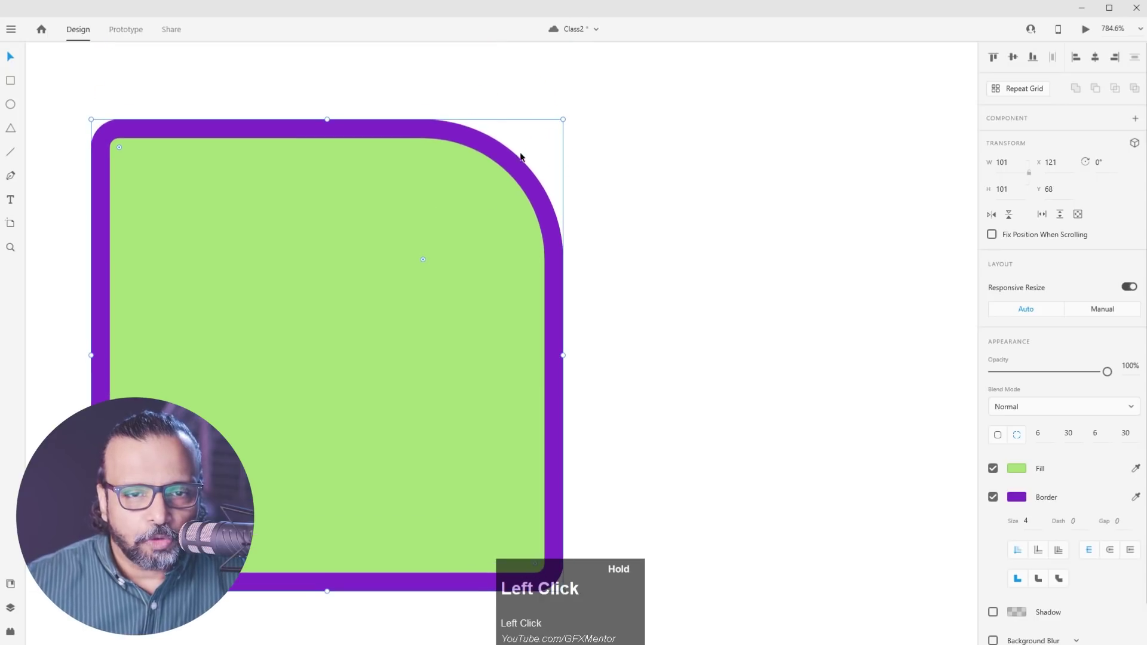
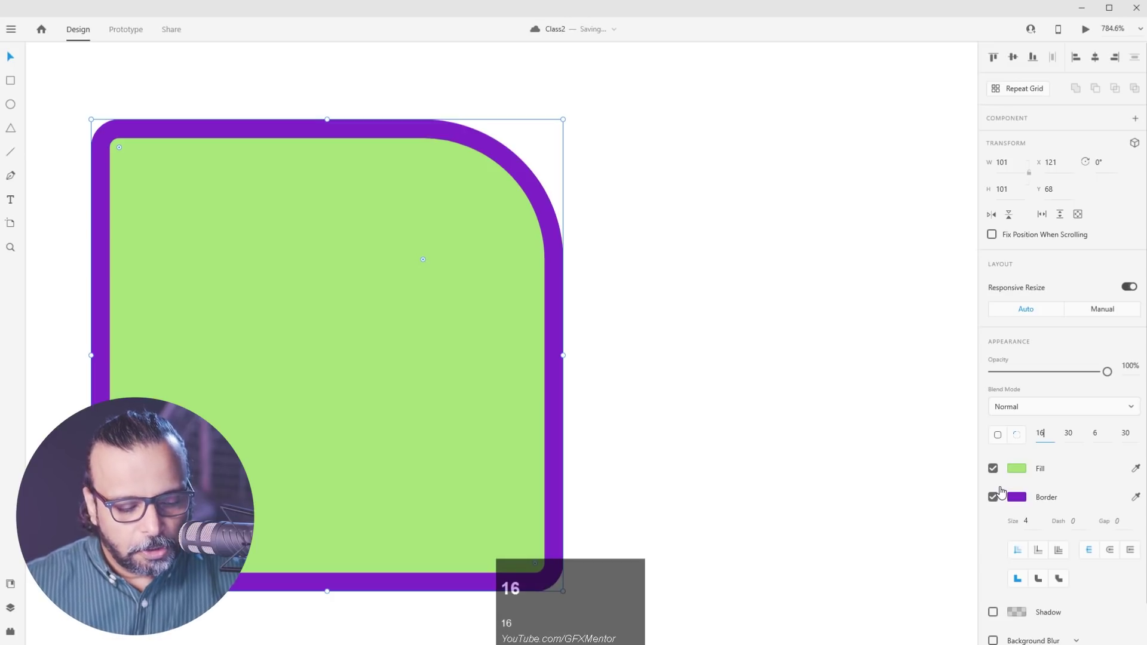
key("Tab")
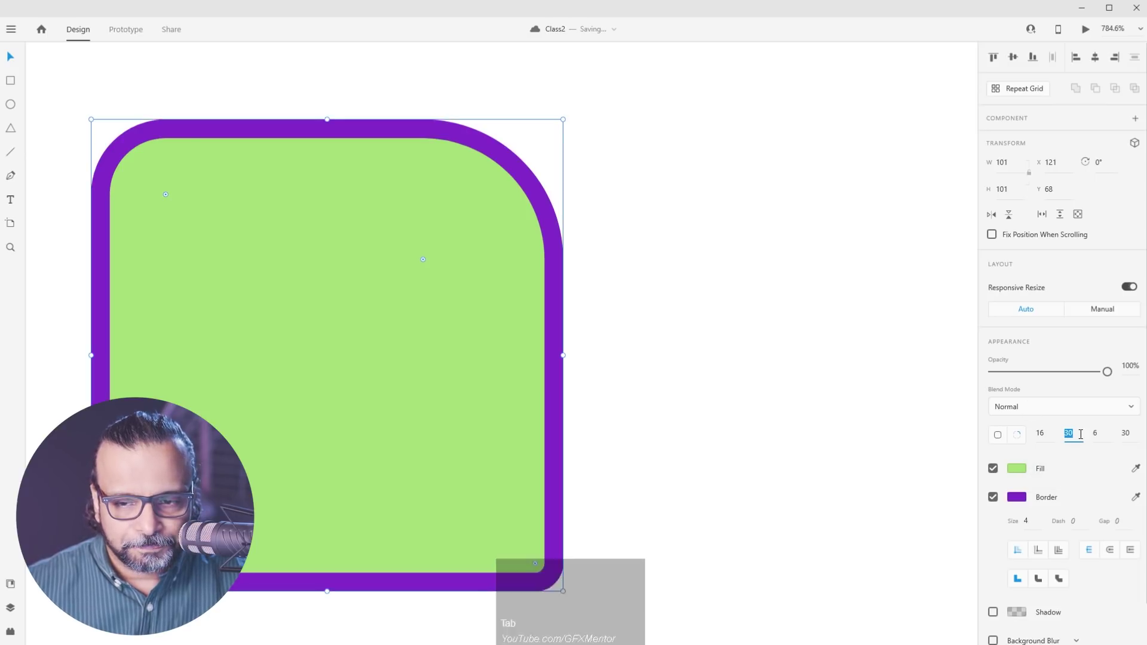
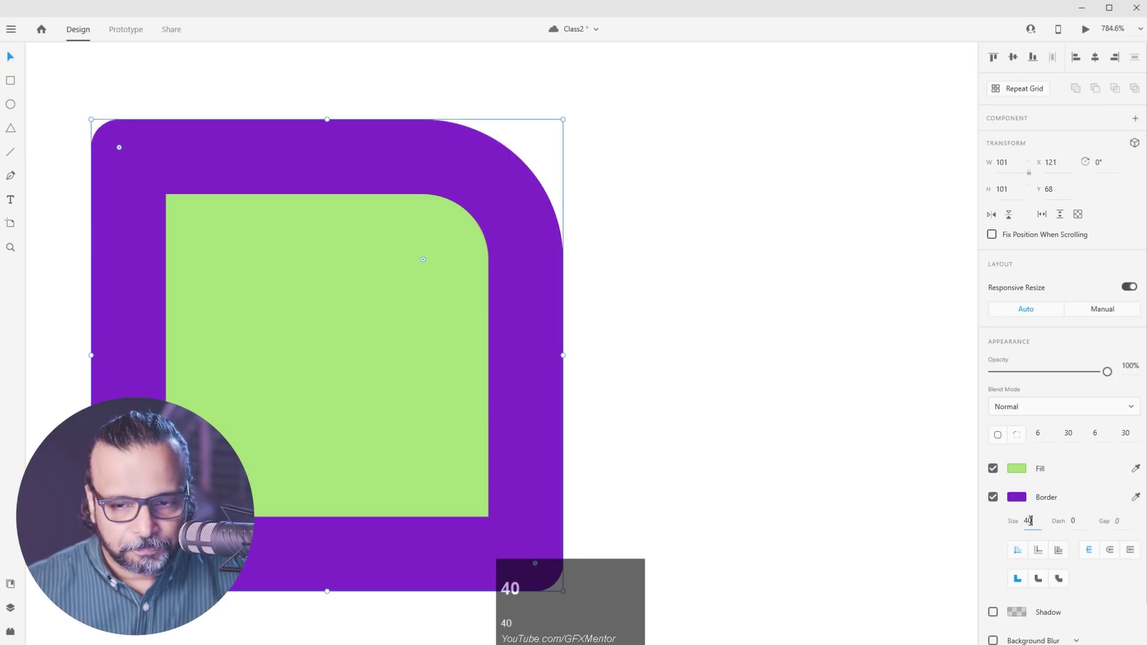
key("Tab")
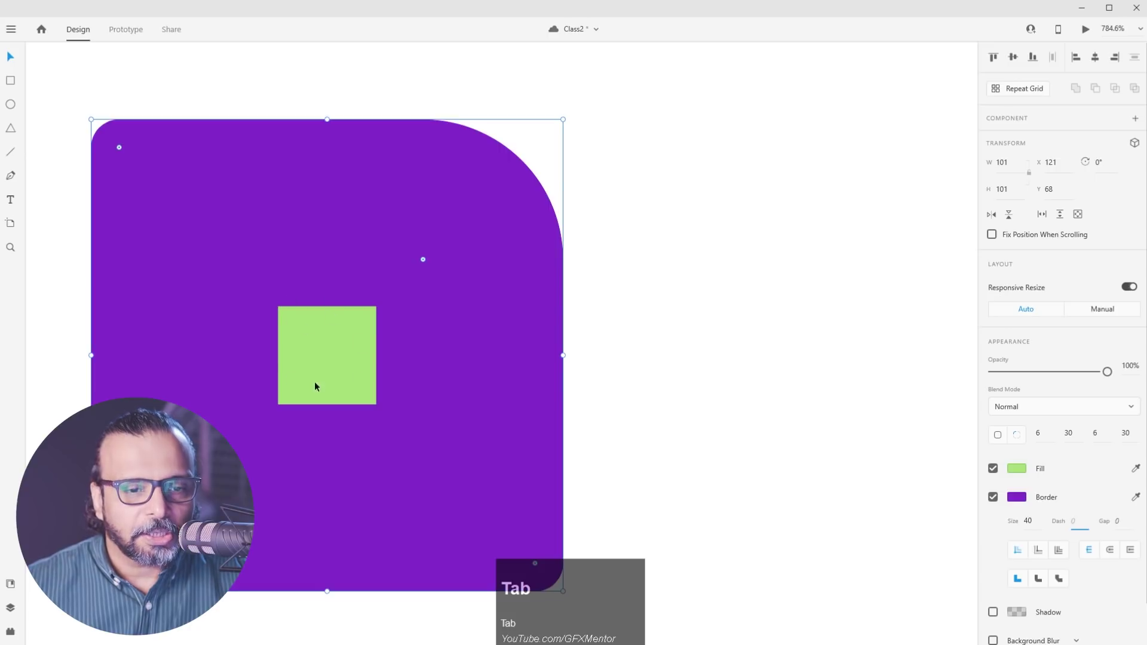
key("ctrl+Tab")
key("ctrl+z")
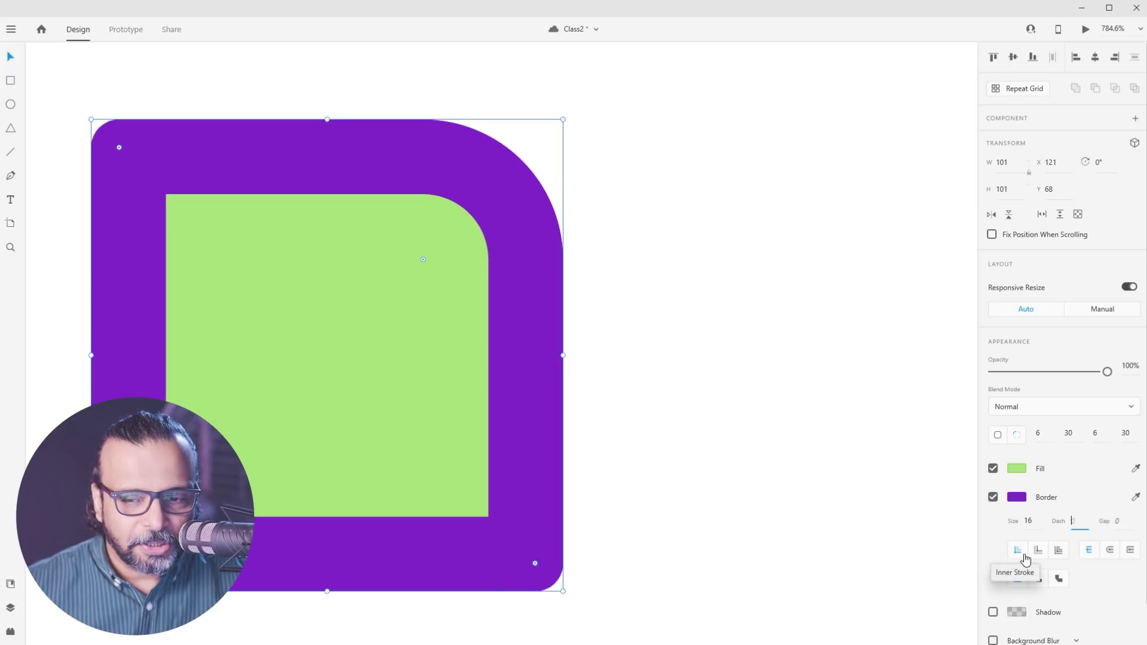
left_click(1040, 556)
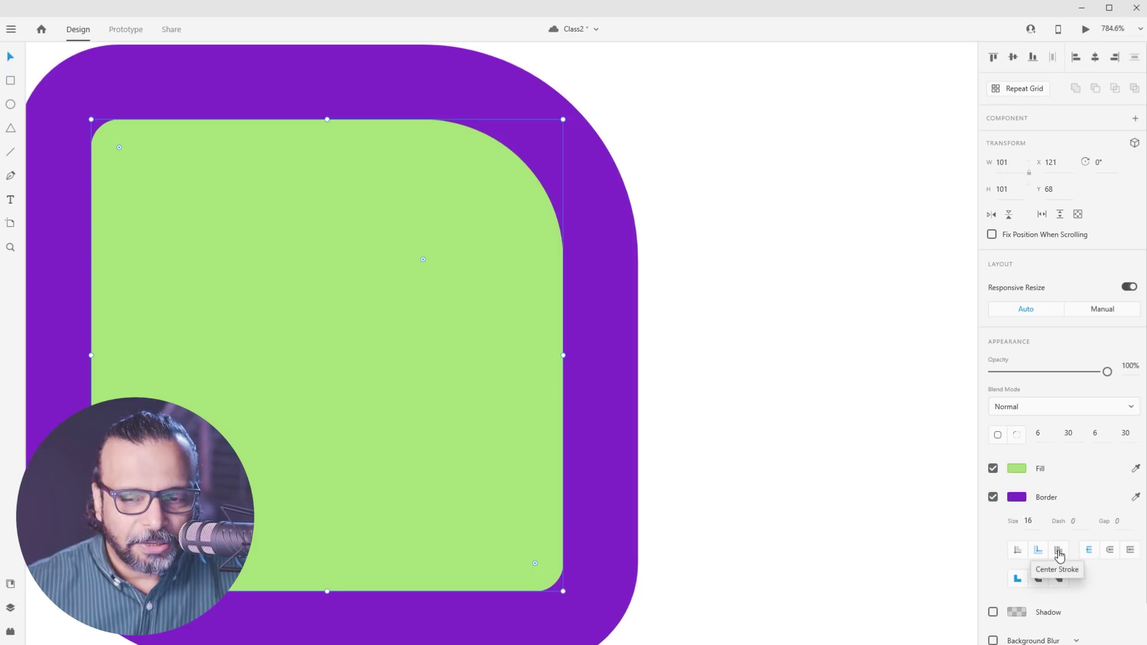
left_click(1061, 557)
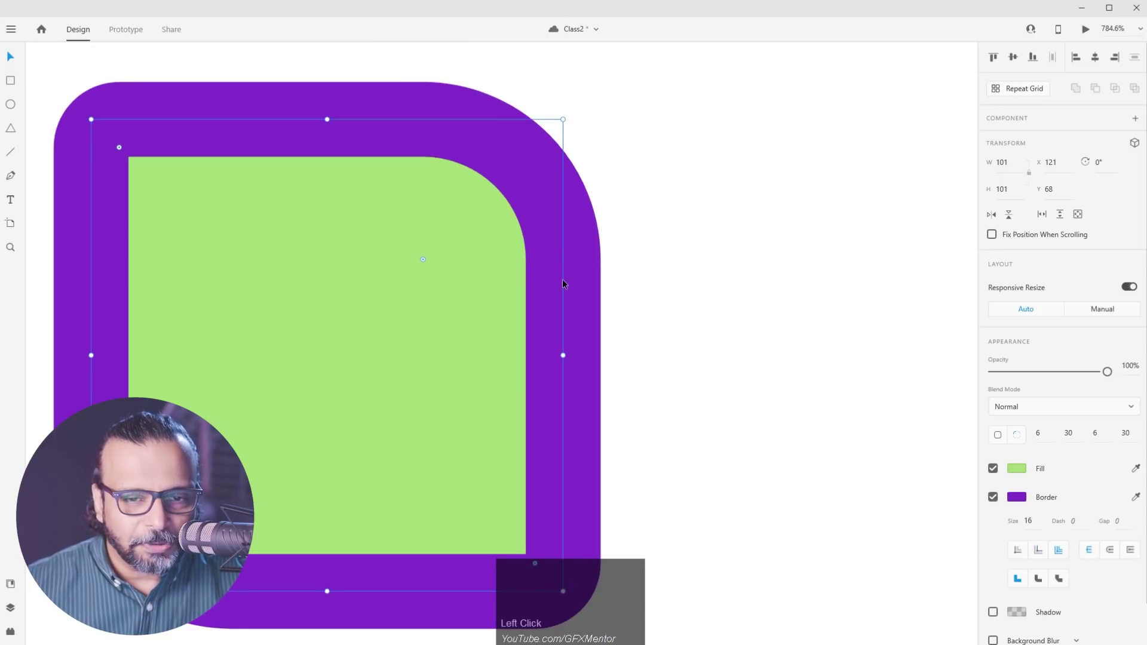
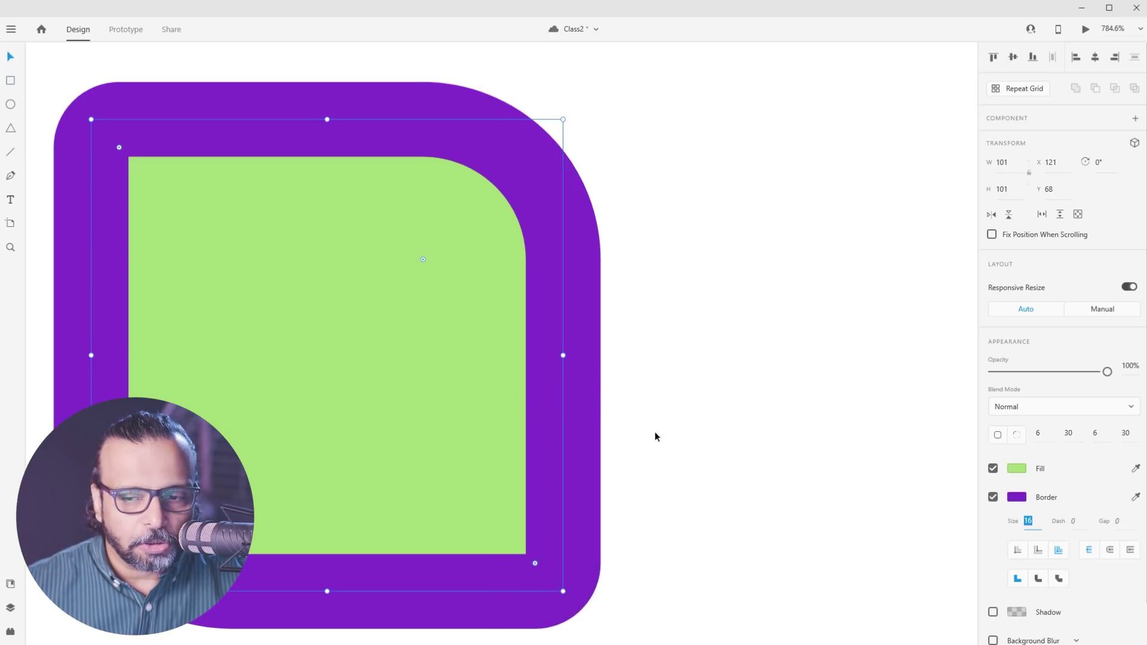
left_click(1022, 555)
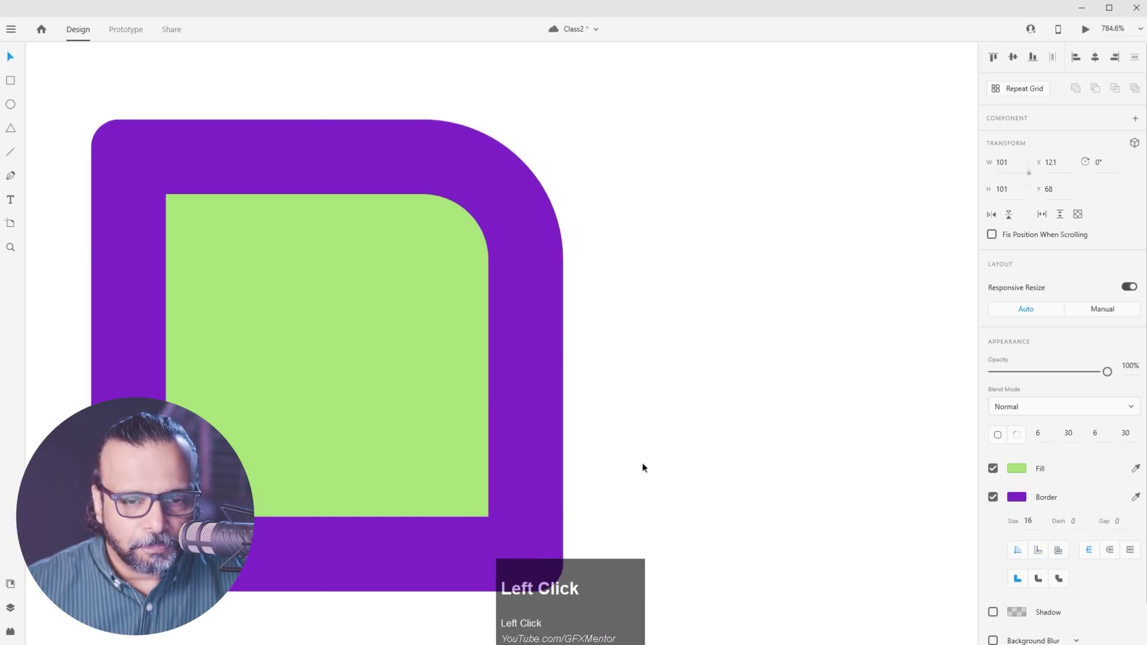
scroll("down", 3)
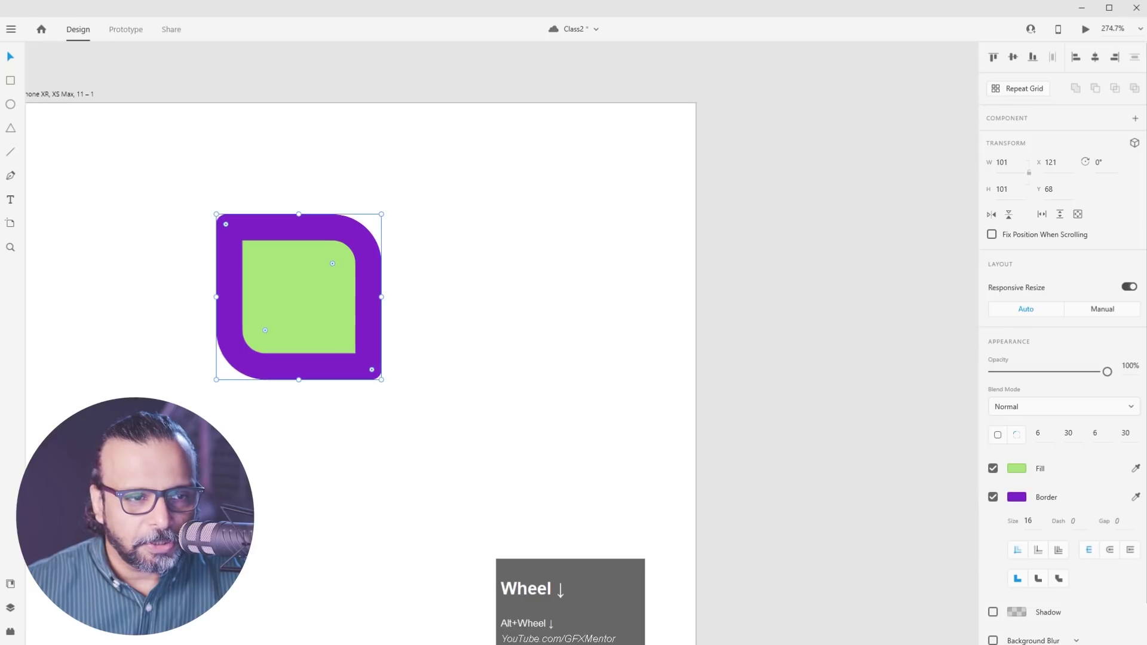
Zoom into the border corner, try a Bevel join, then restore the sharp Miter join
left_click_drag(13, 88, 12, 55)
scroll("up", 3)
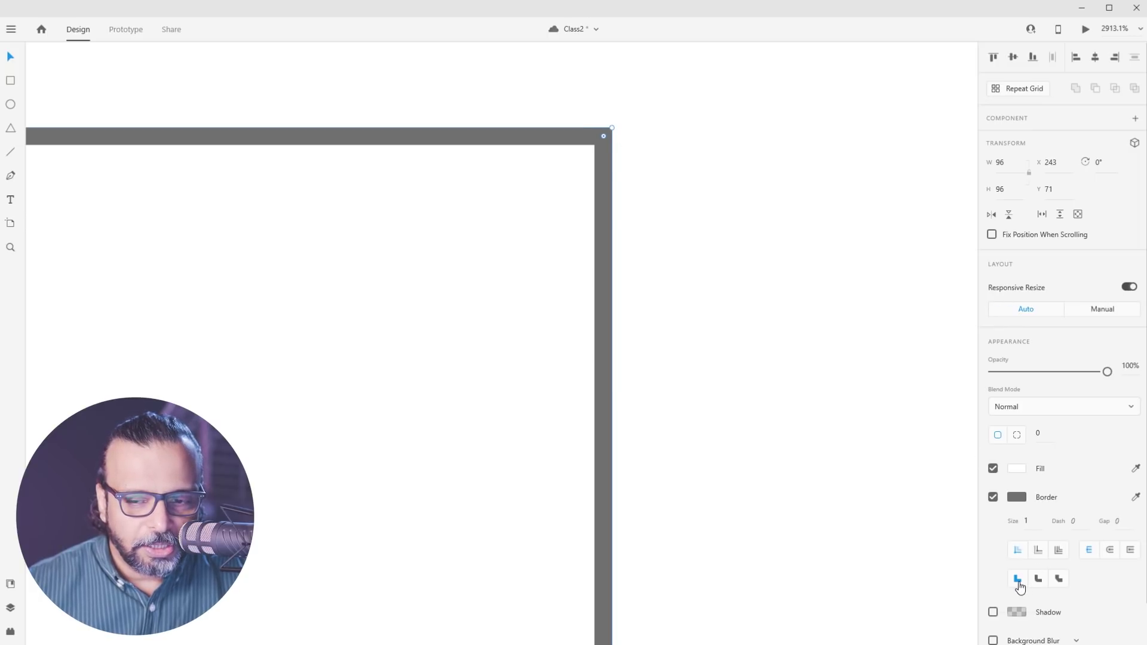
left_click(1036, 589)
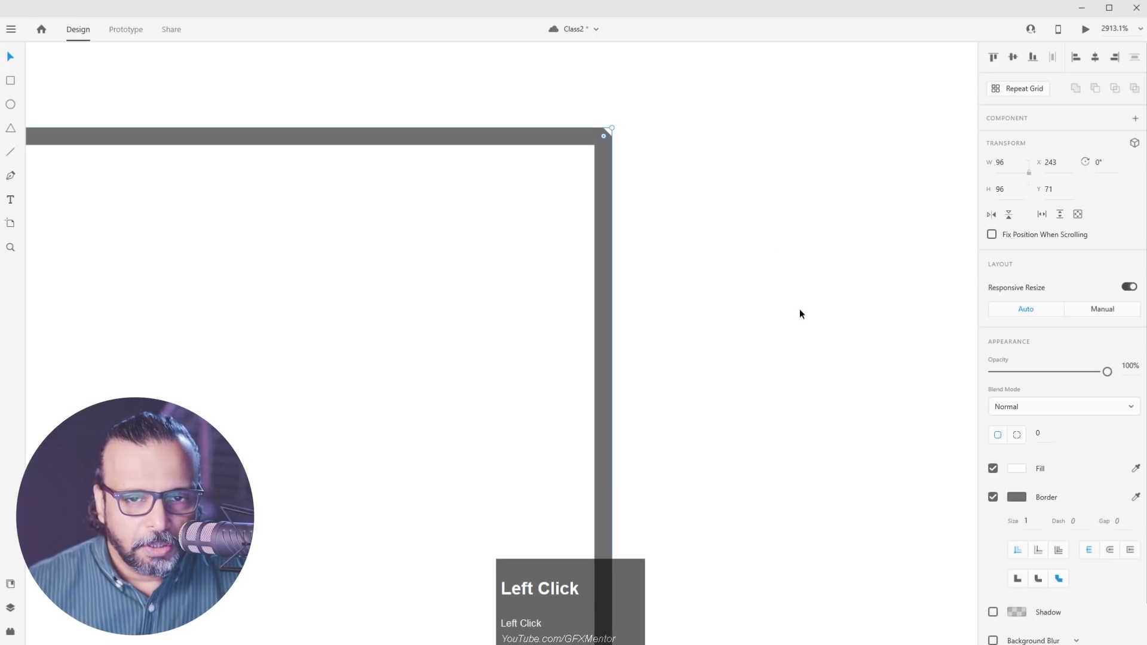
scroll("up", 3)
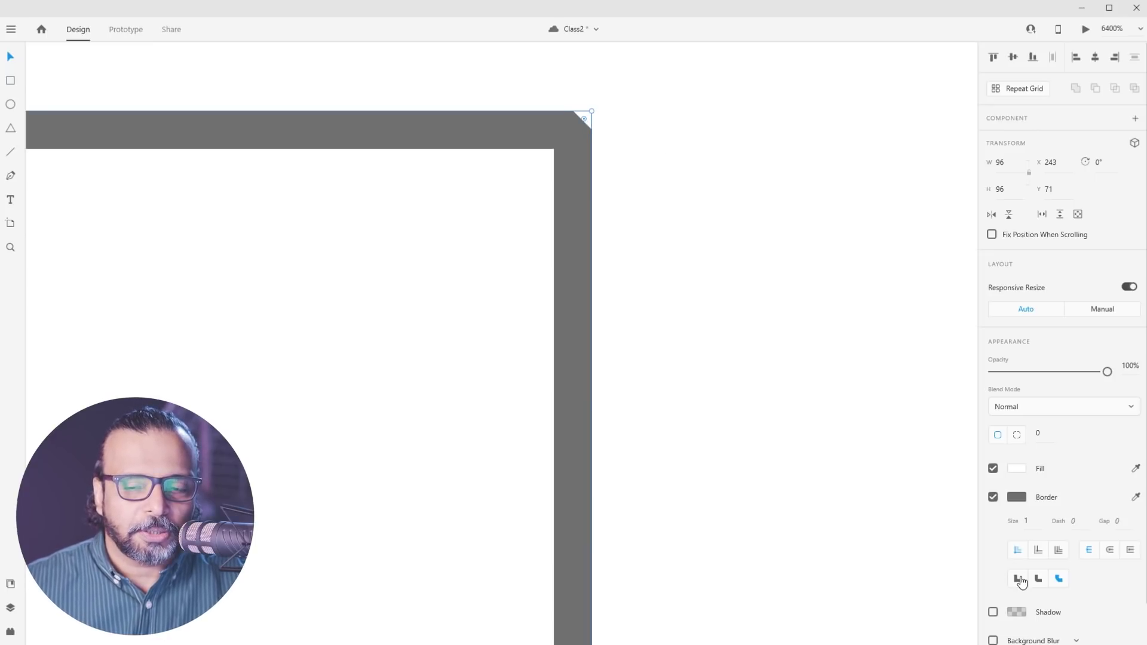
left_click_drag(1024, 583, 754, 223)
key("ctrl+z")
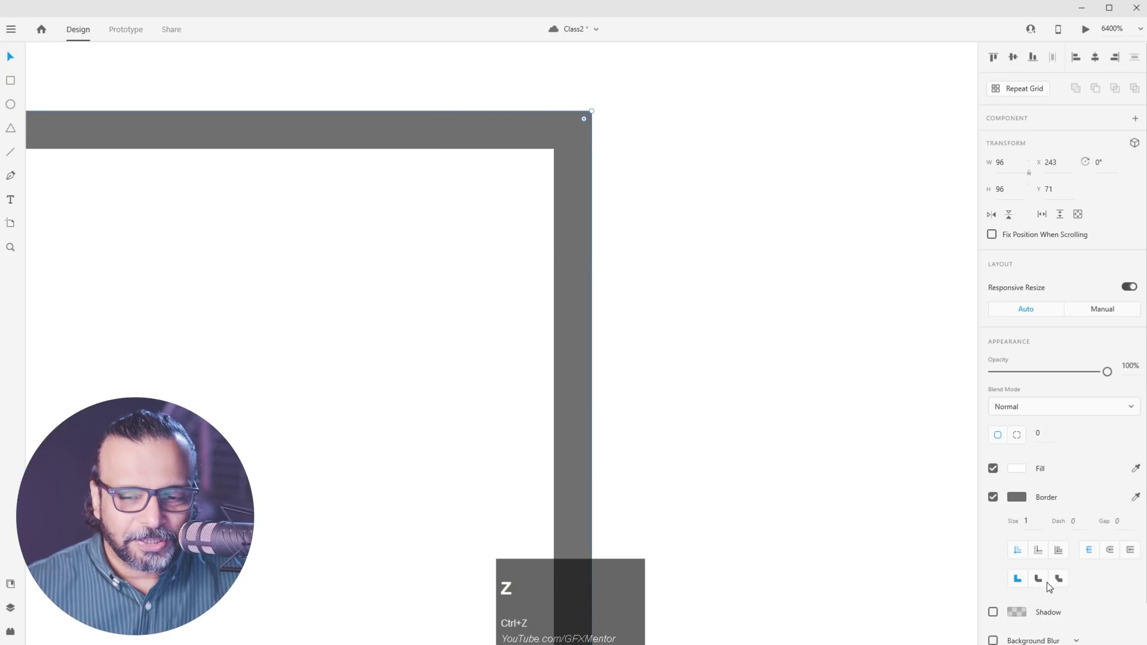
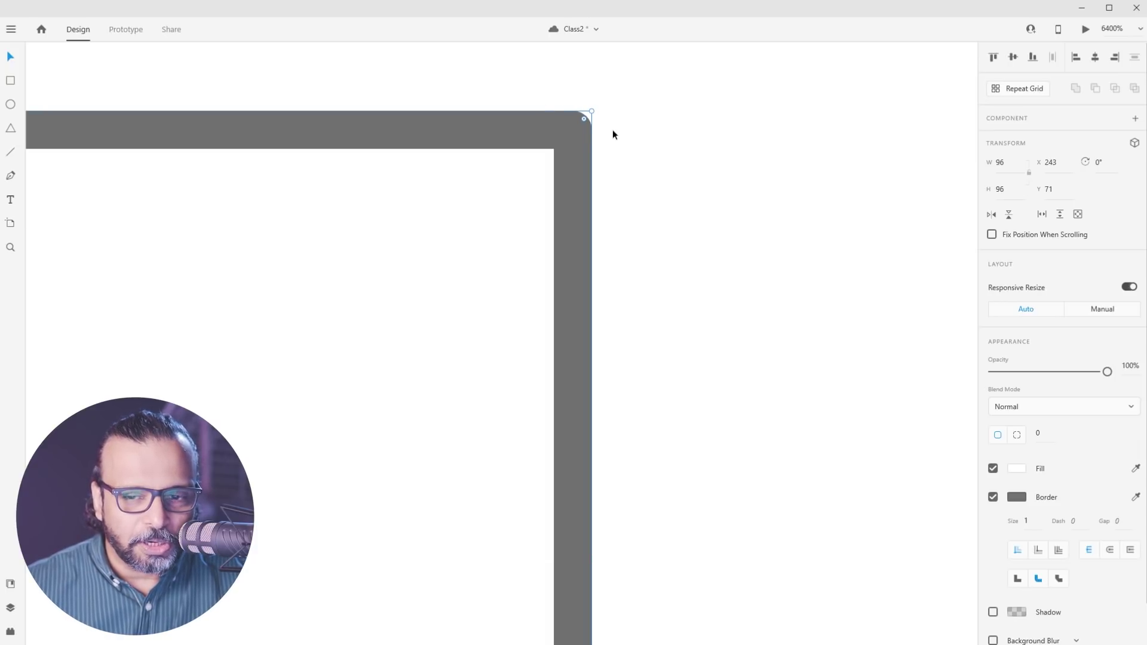
Round the red square's corners to radius 3 using the corner handle, then zoom out
left_click(1020, 476)
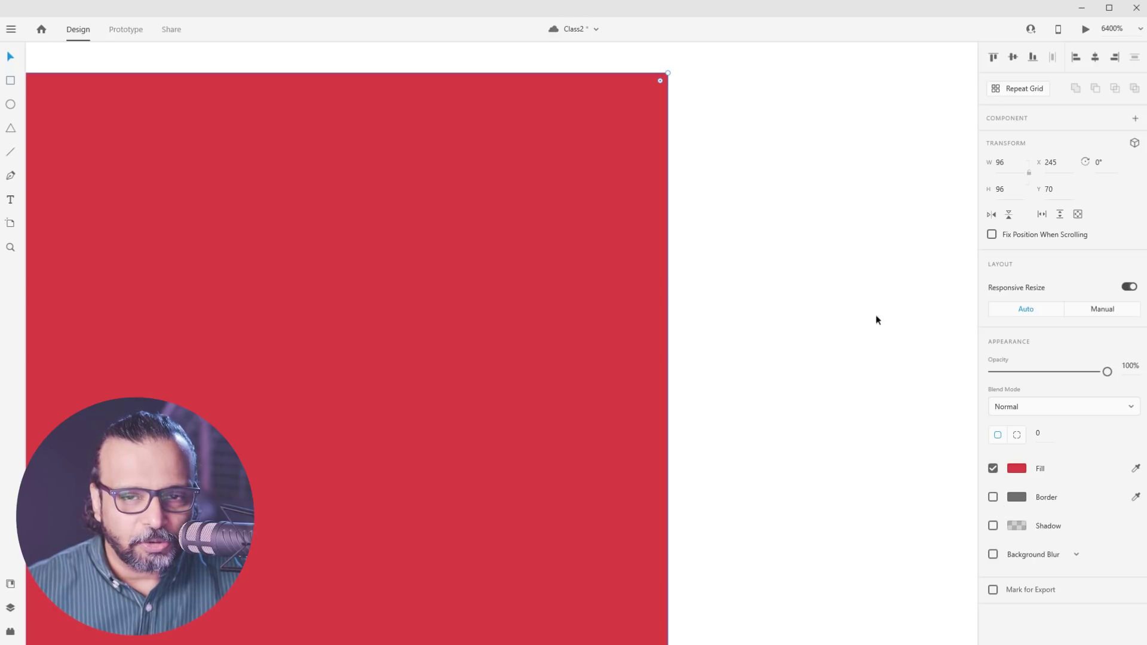
left_click_drag(662, 80, 995, 475)
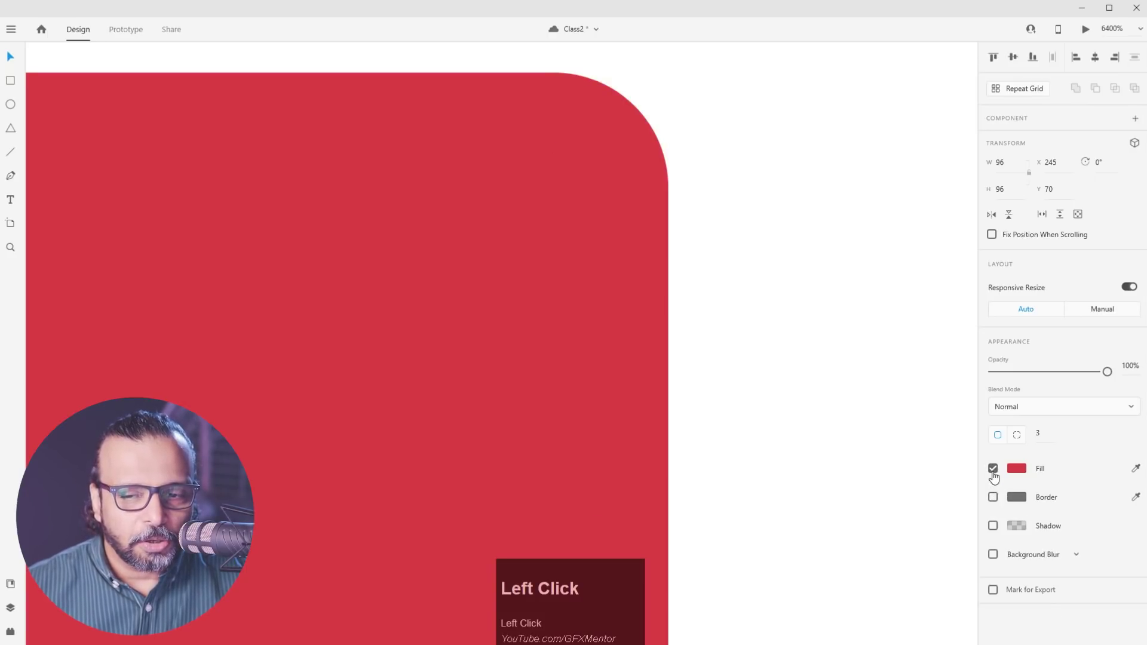
scroll("down", 3)
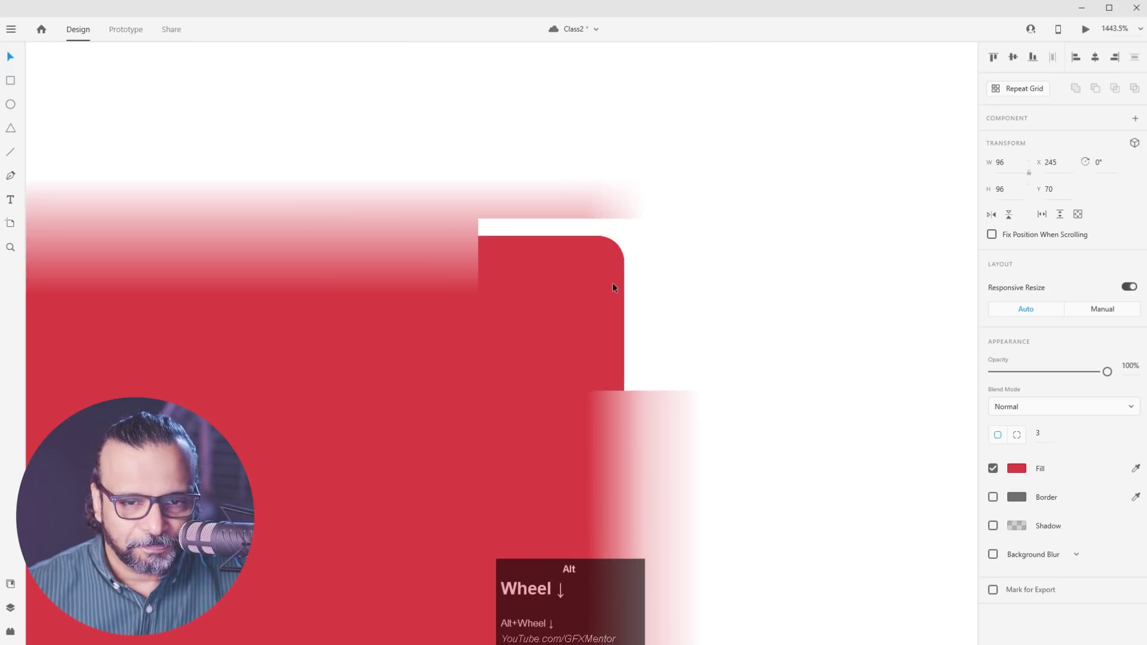
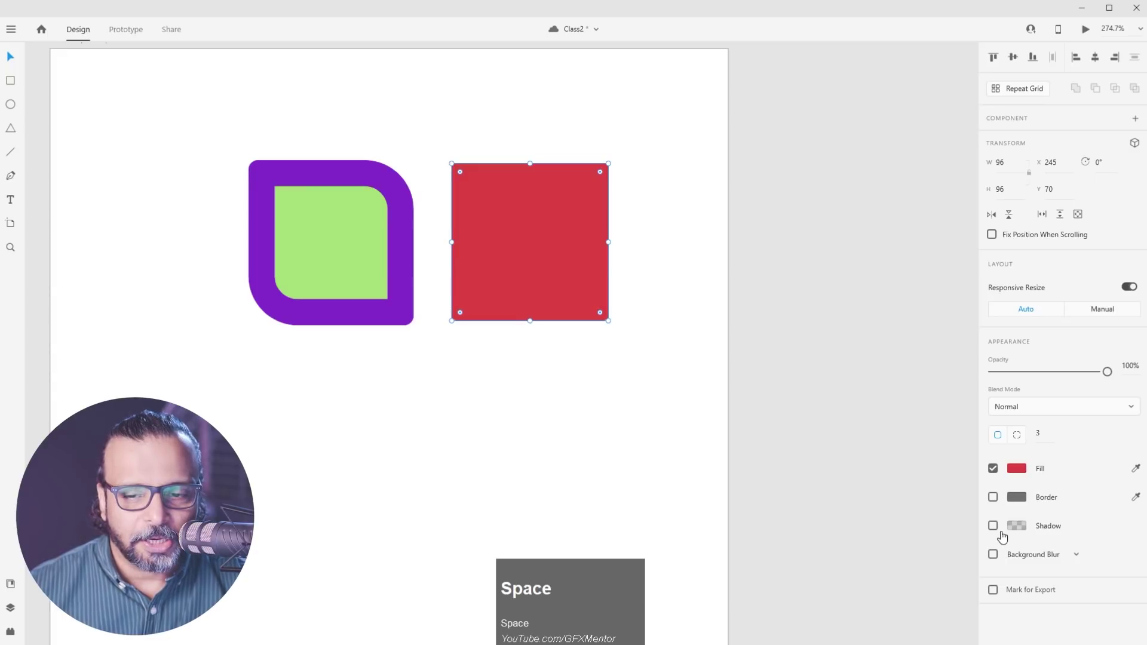
left_click(995, 534)
scroll("up", 3)
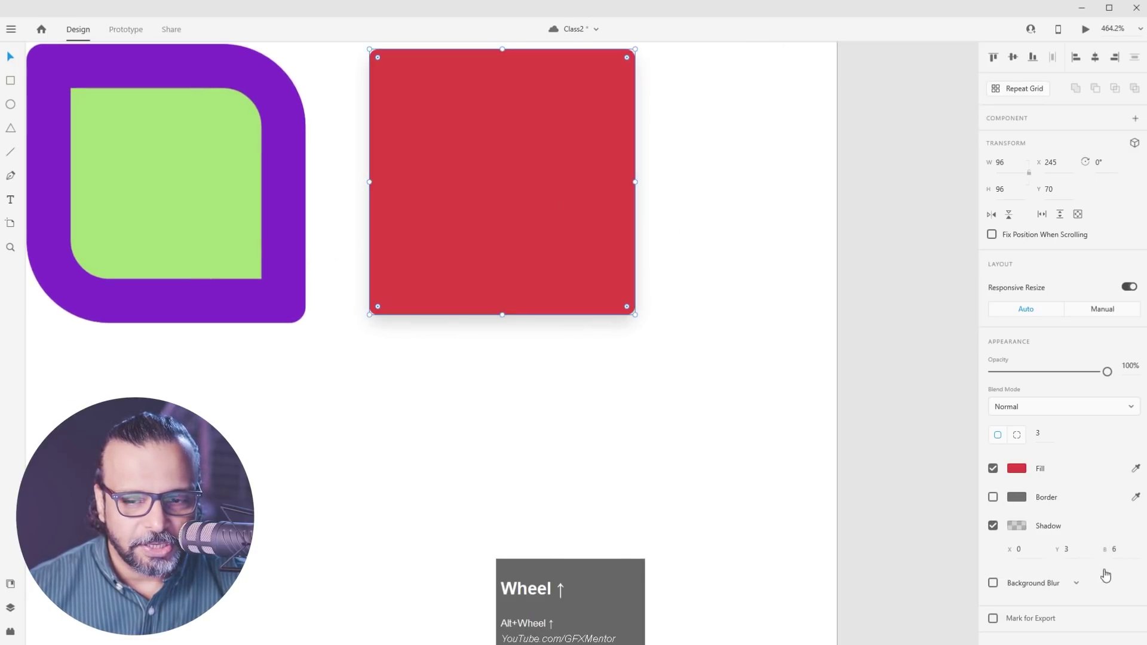
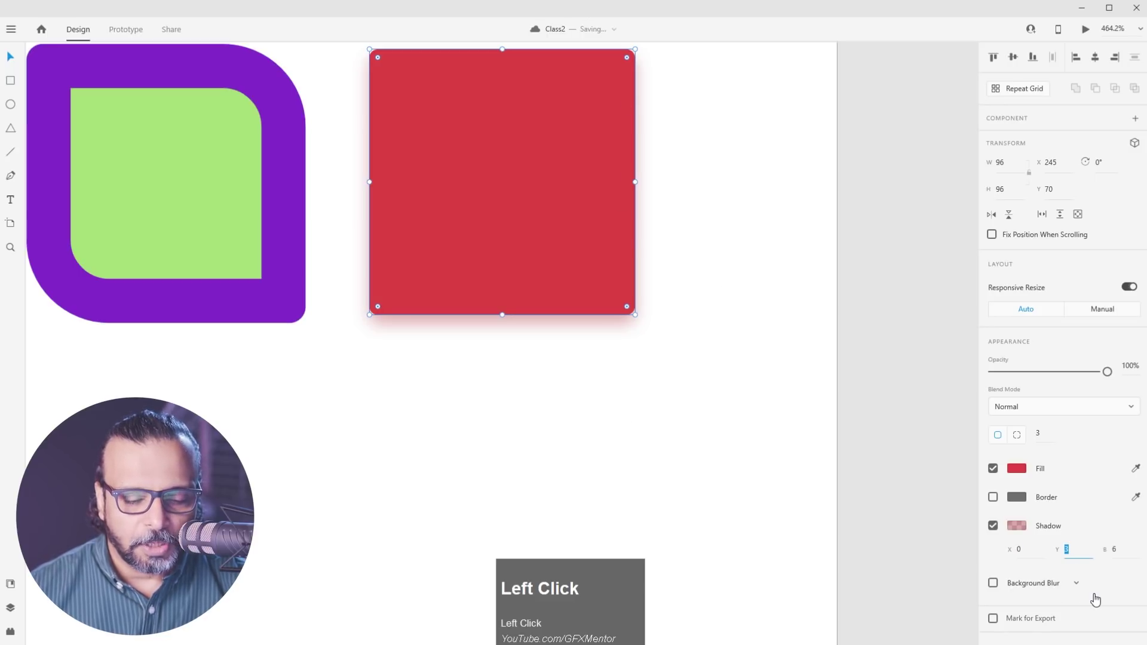
key("1")
type("10")
key("Return")
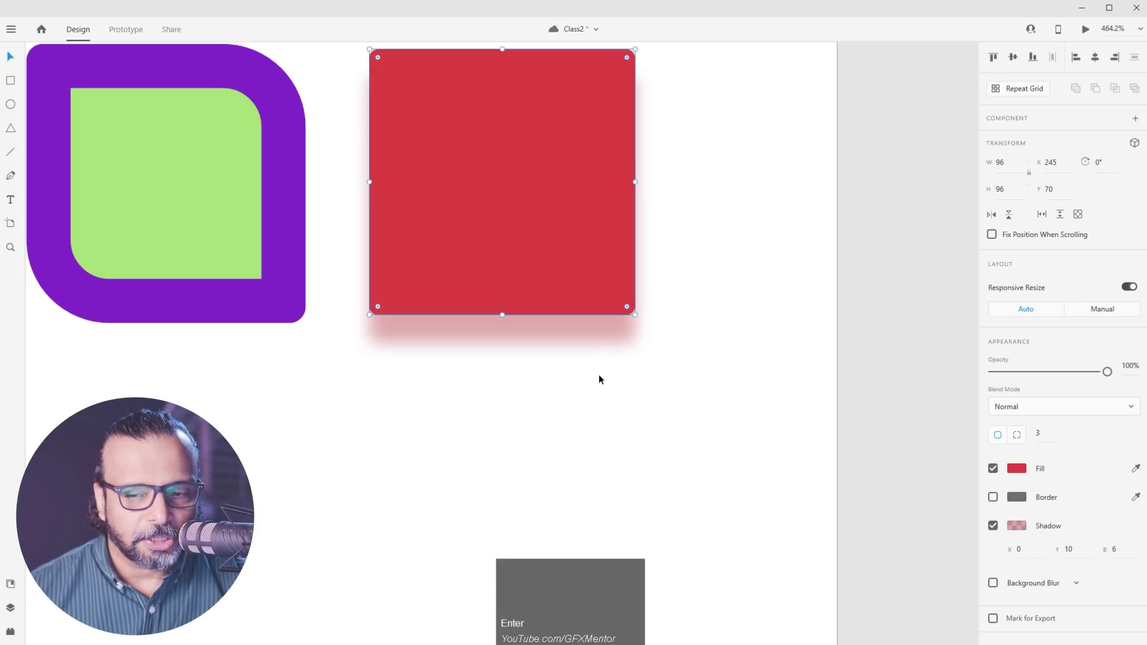
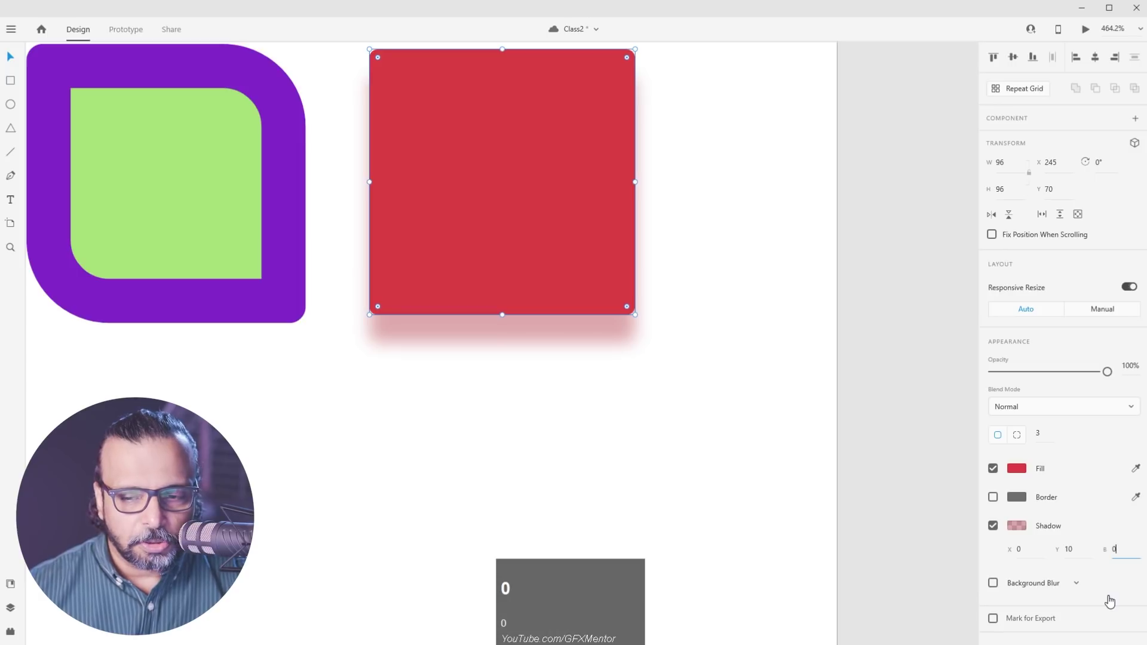
left_click(697, 352)
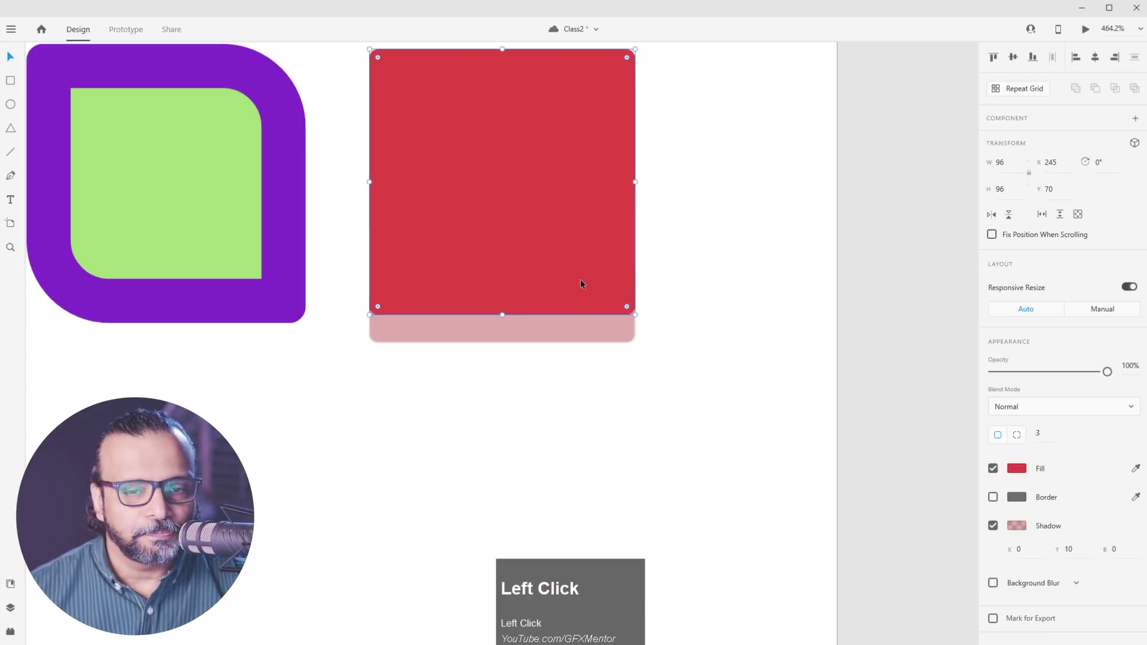
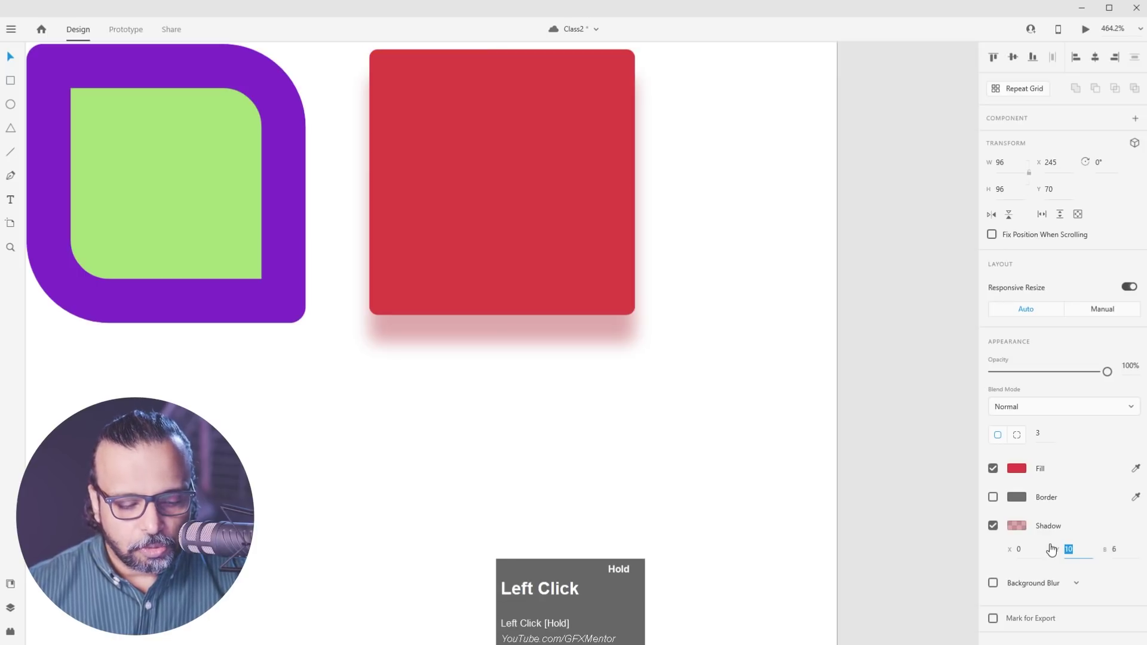
key("3")
left_click_drag(674, 347, 700, 315)
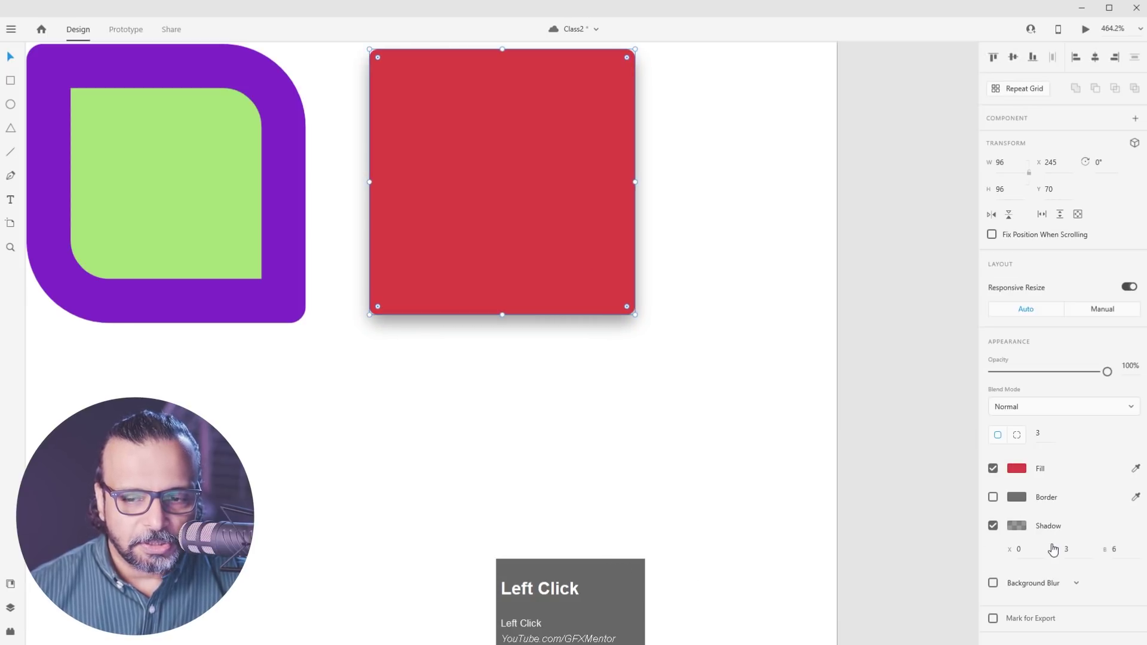
left_click(1050, 535)
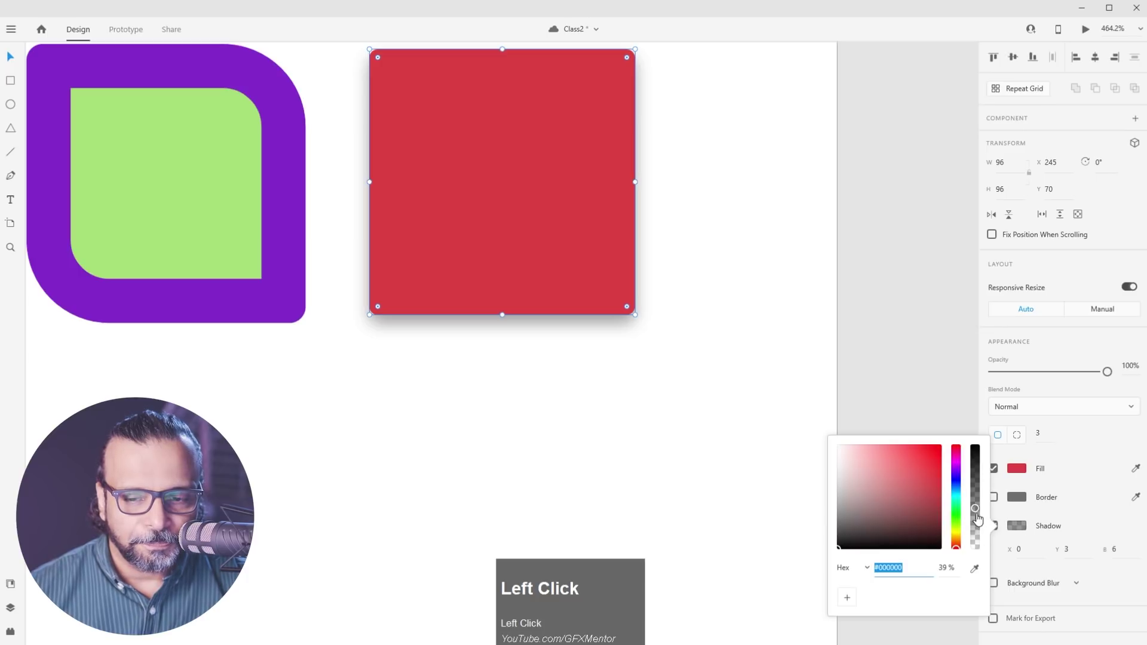
scroll("down", 3)
Delete the red square and the purple-and-green shape, leaving the artboard blank
left_click(568, 346)
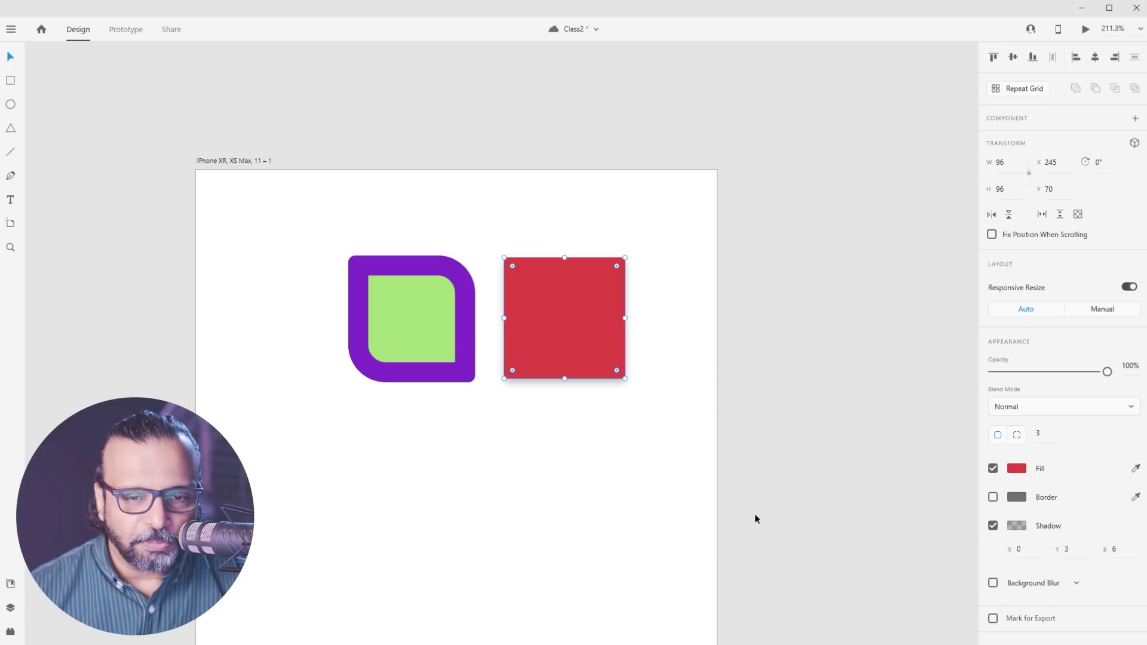
left_click(504, 312)
key("Delete")
left_click(373, 303)
key("Delete")
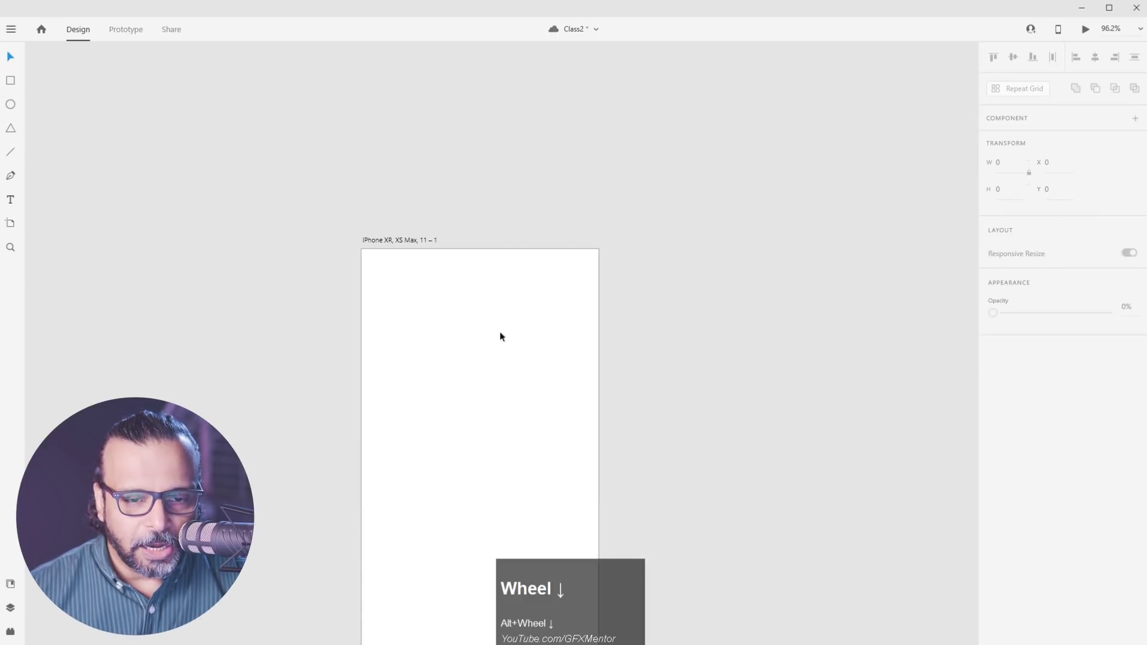
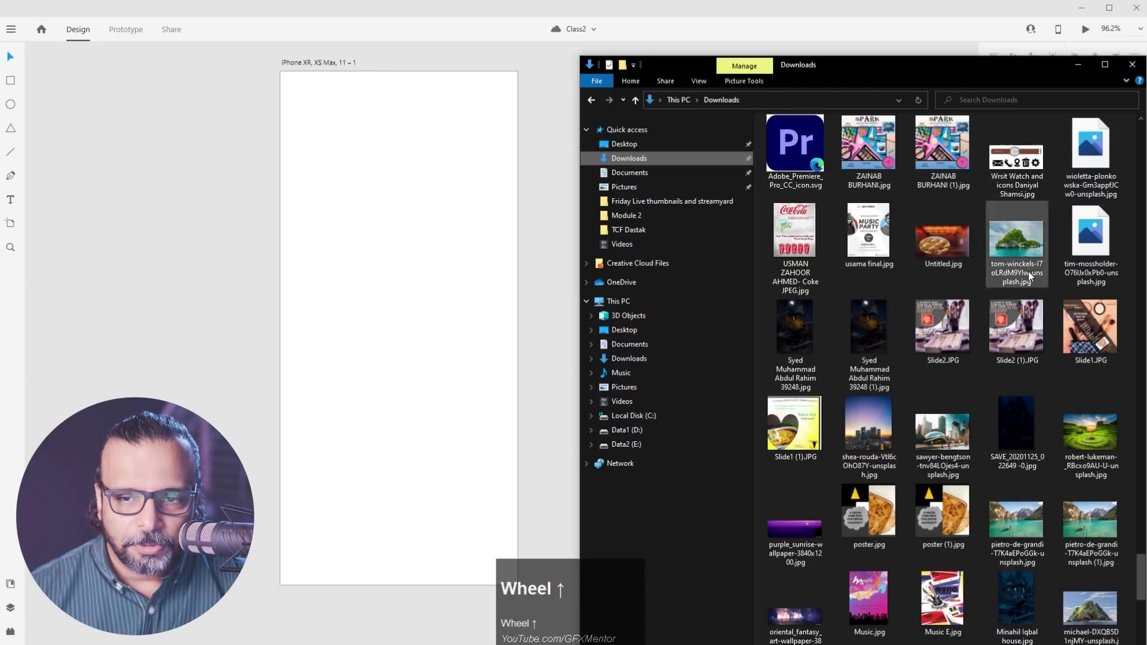
scroll("down", 3)
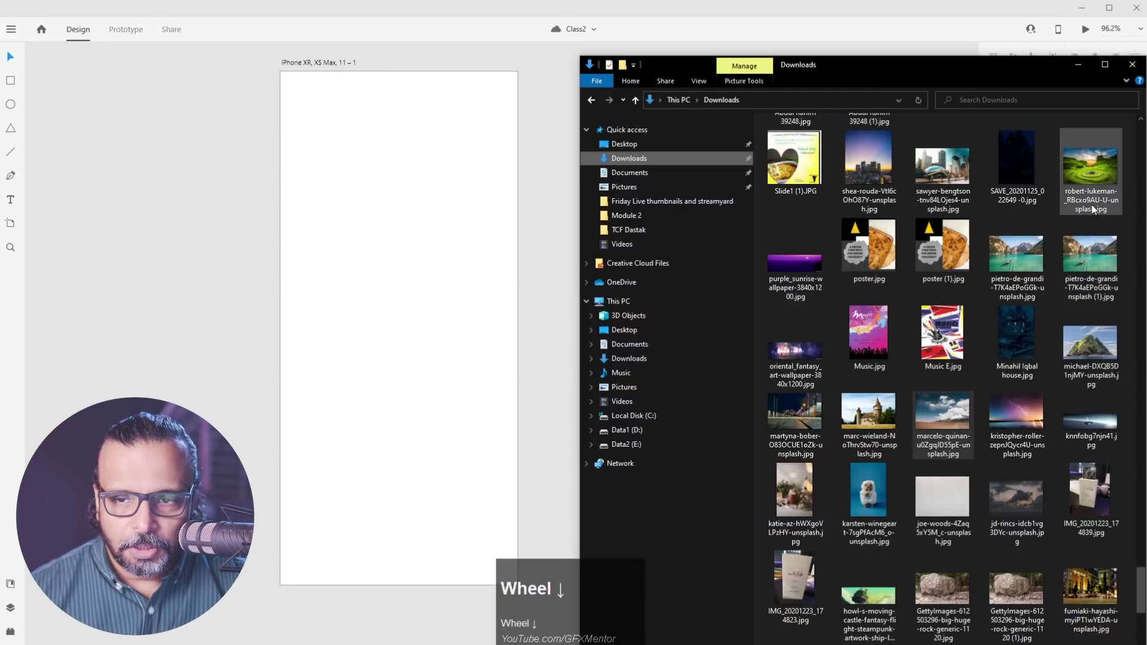
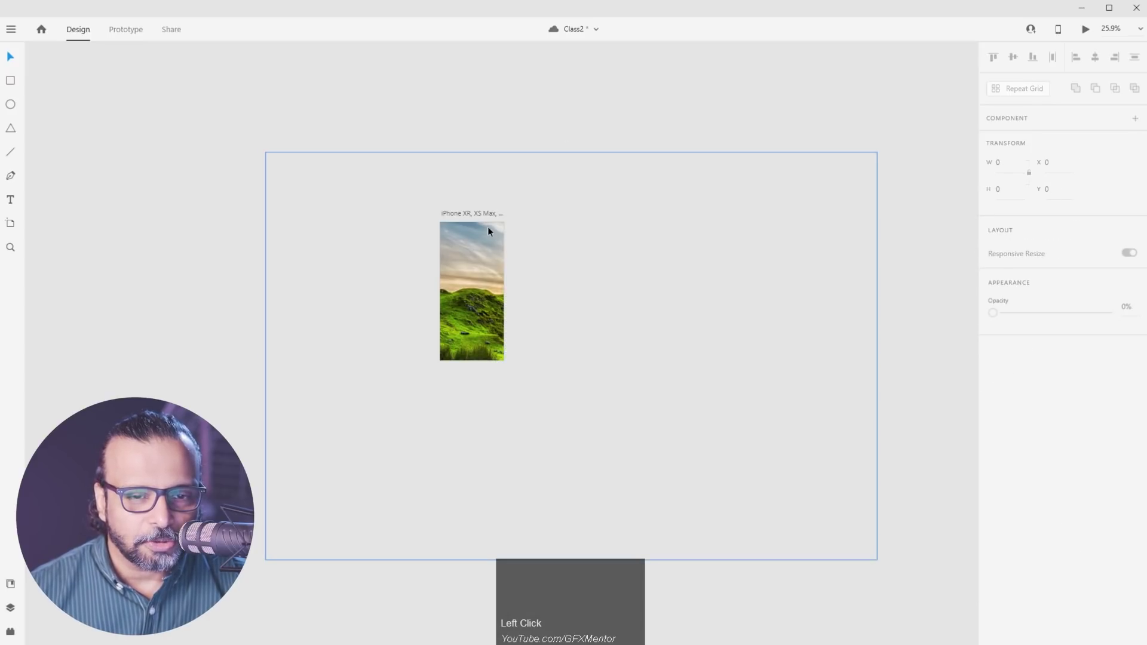
left_click(468, 302)
scroll("up", 3)
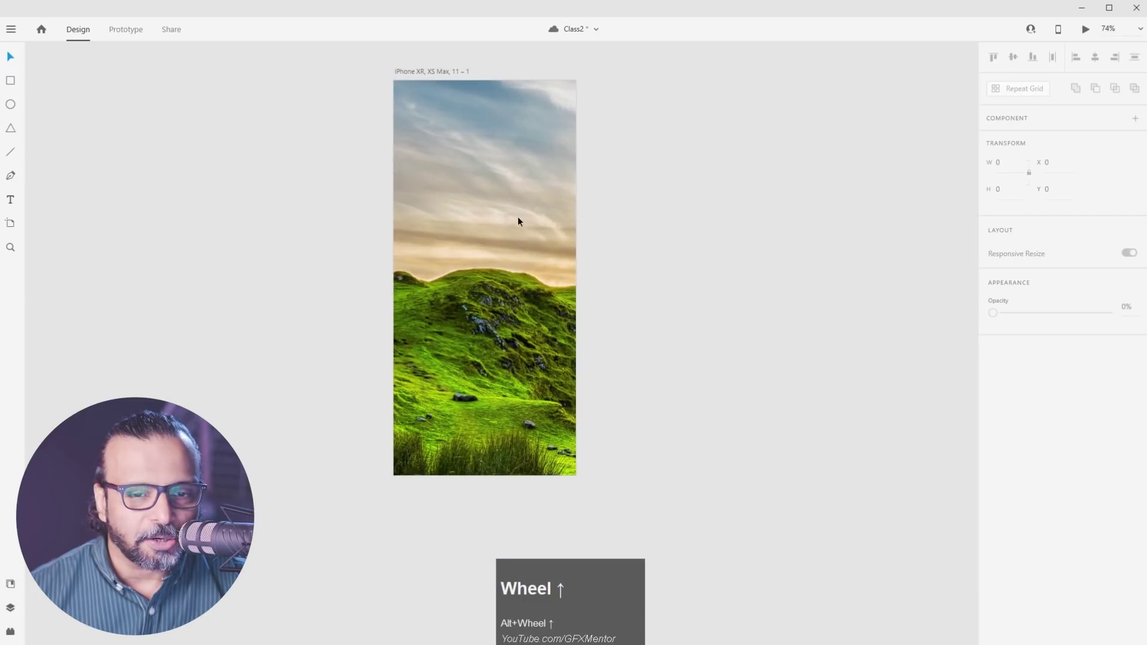
scroll("down", 3)
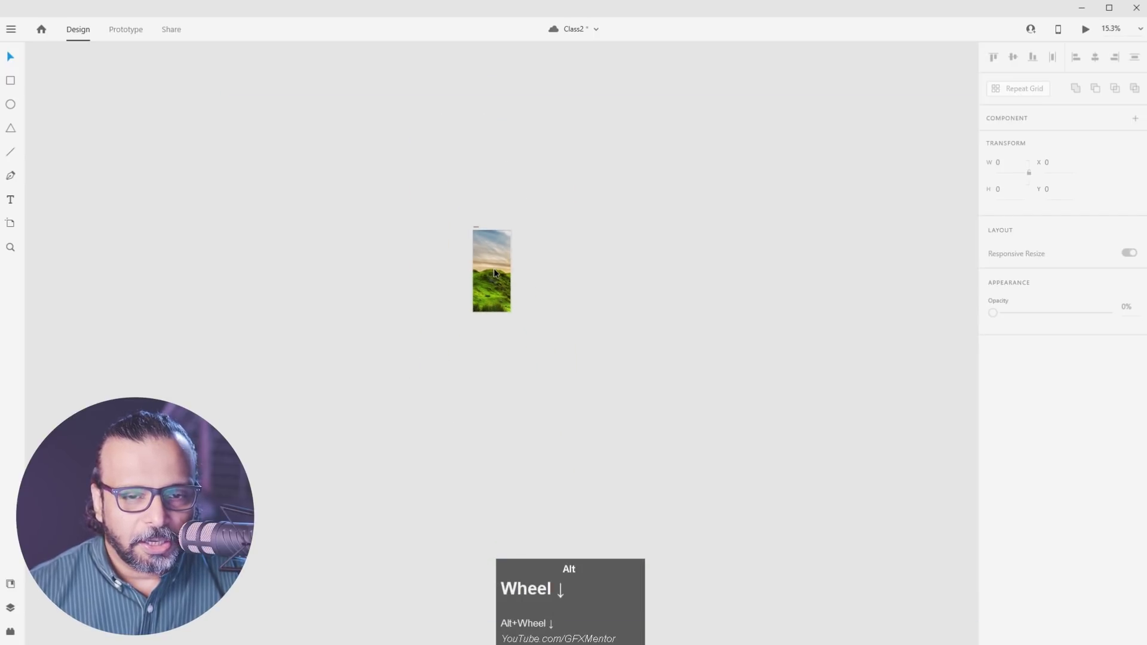
left_click(497, 273)
key("Delete")
scroll("up", 3)
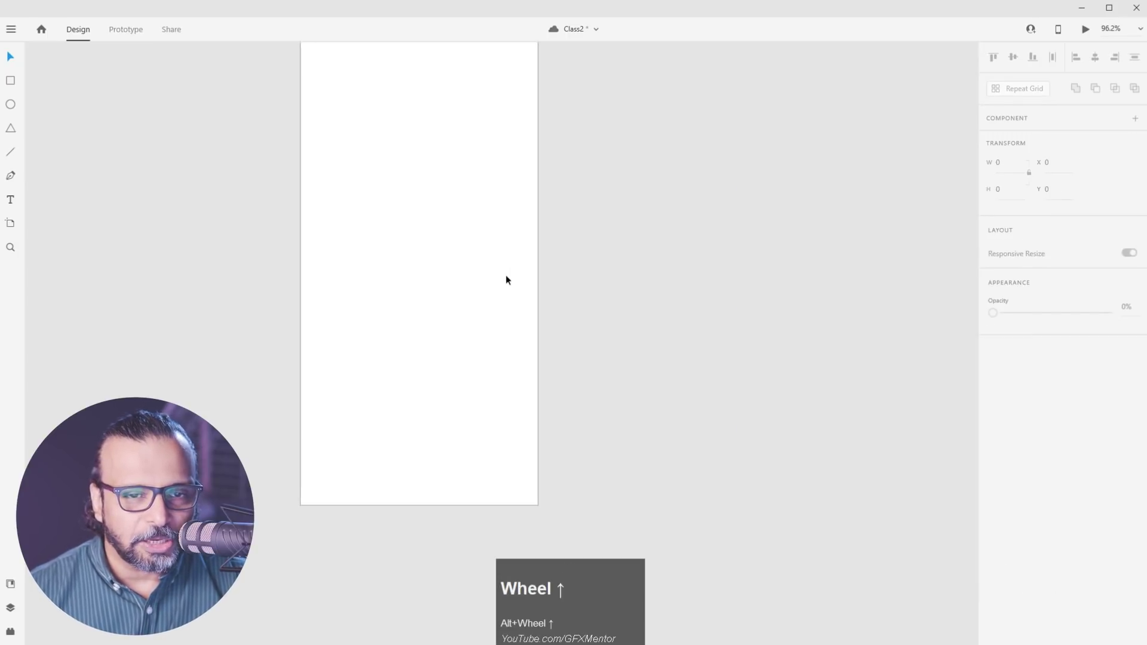
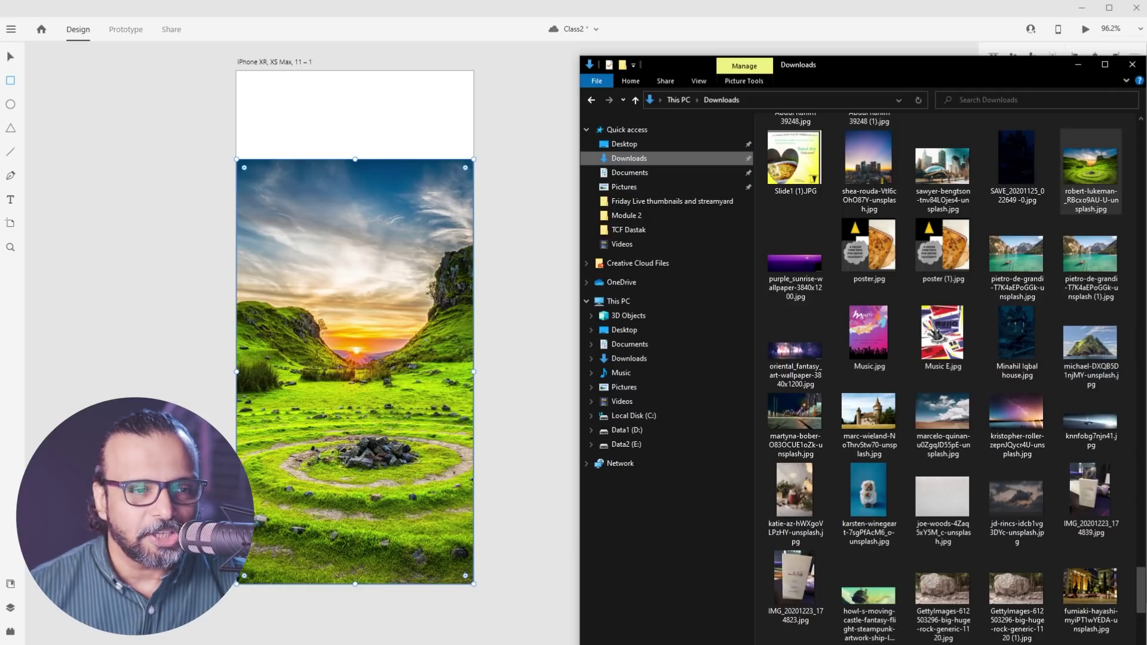
Reposition the valley photo inside its full-artboard frame to show the hillside and stone circle
left_click(307, 315)
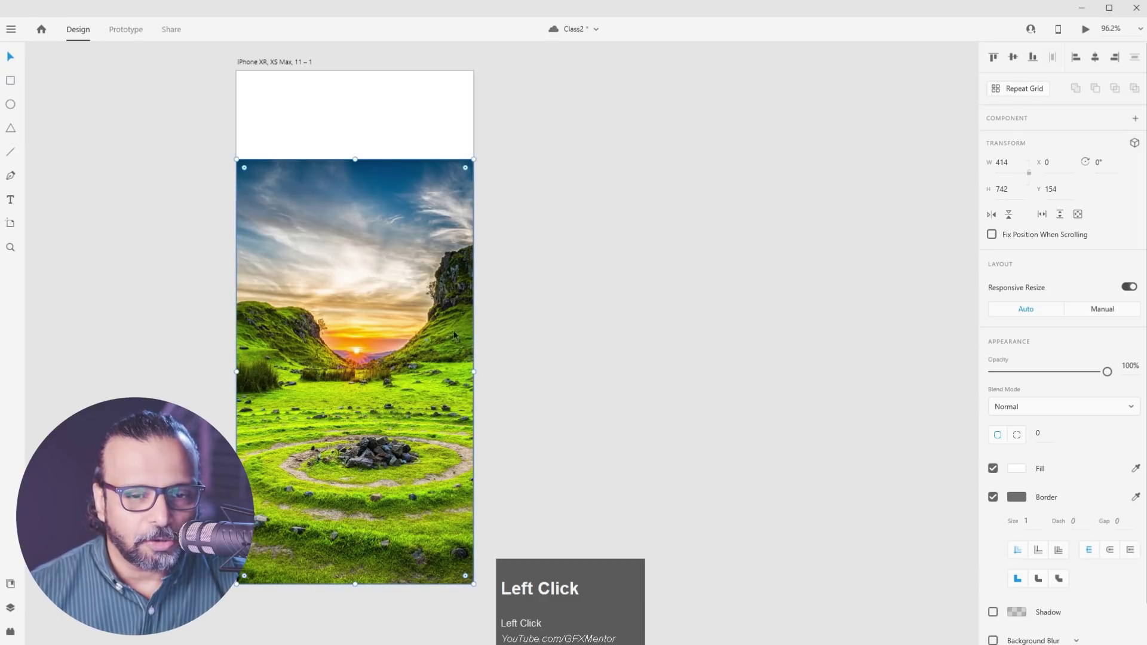
scroll("down", 3)
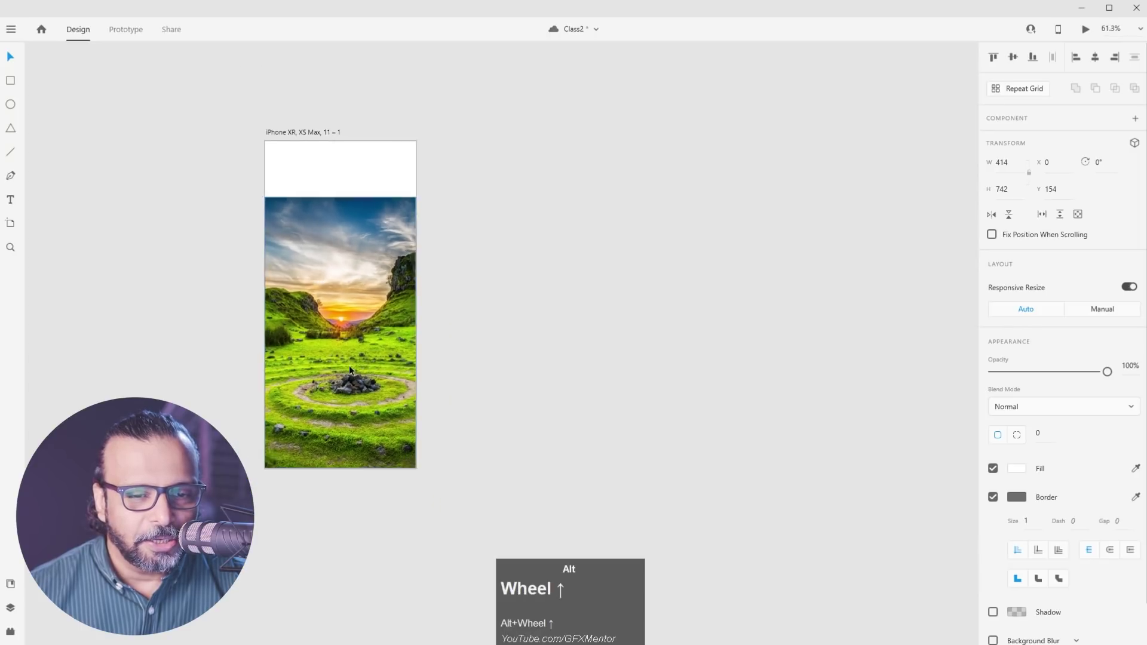
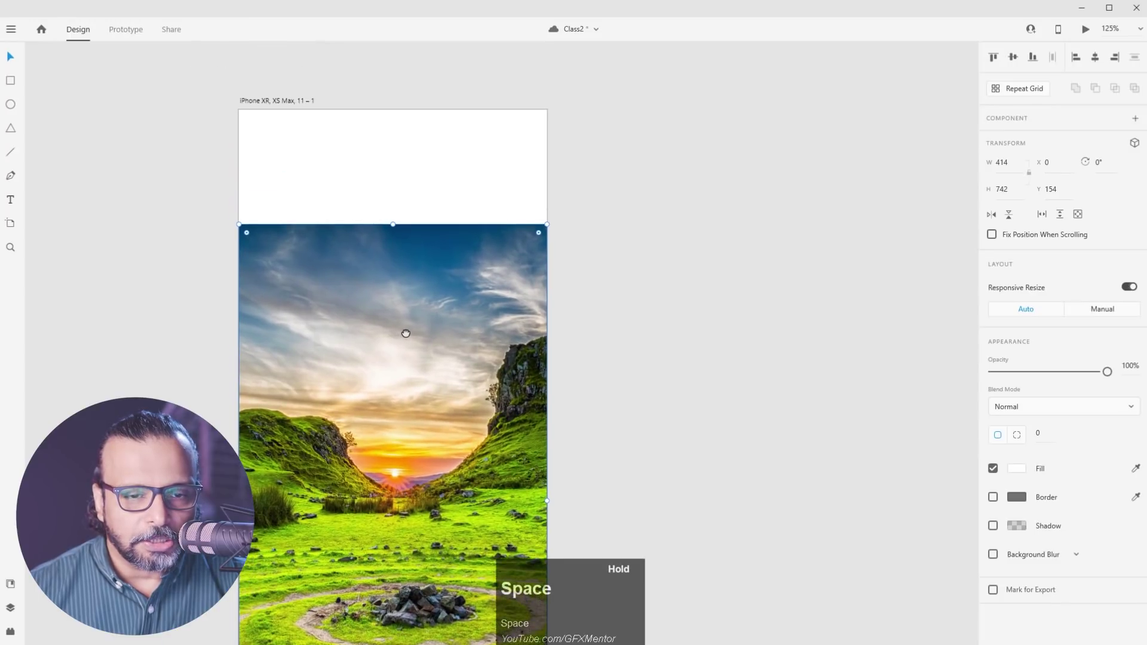
scroll("down", 3)
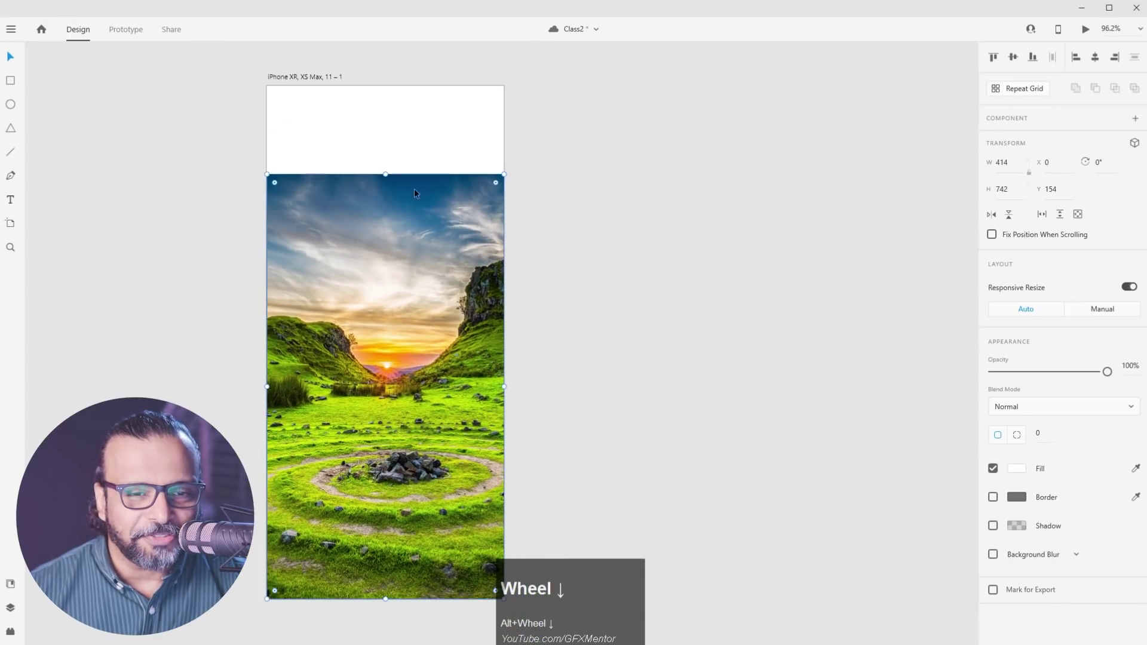
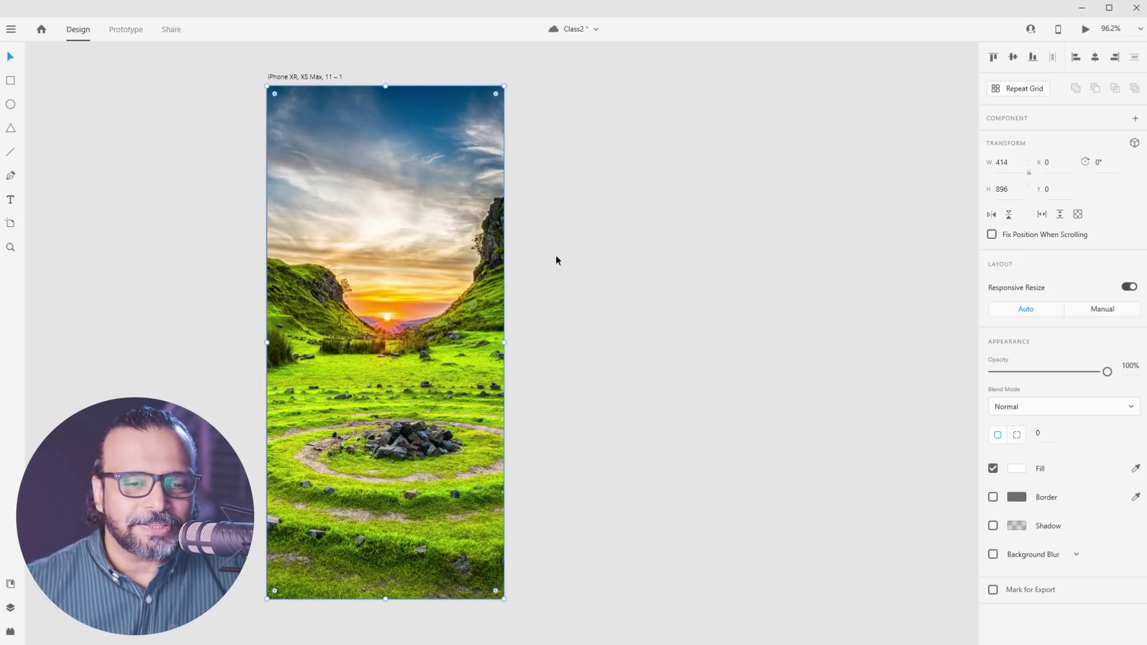
scroll("down", 3)
scroll("up", 3)
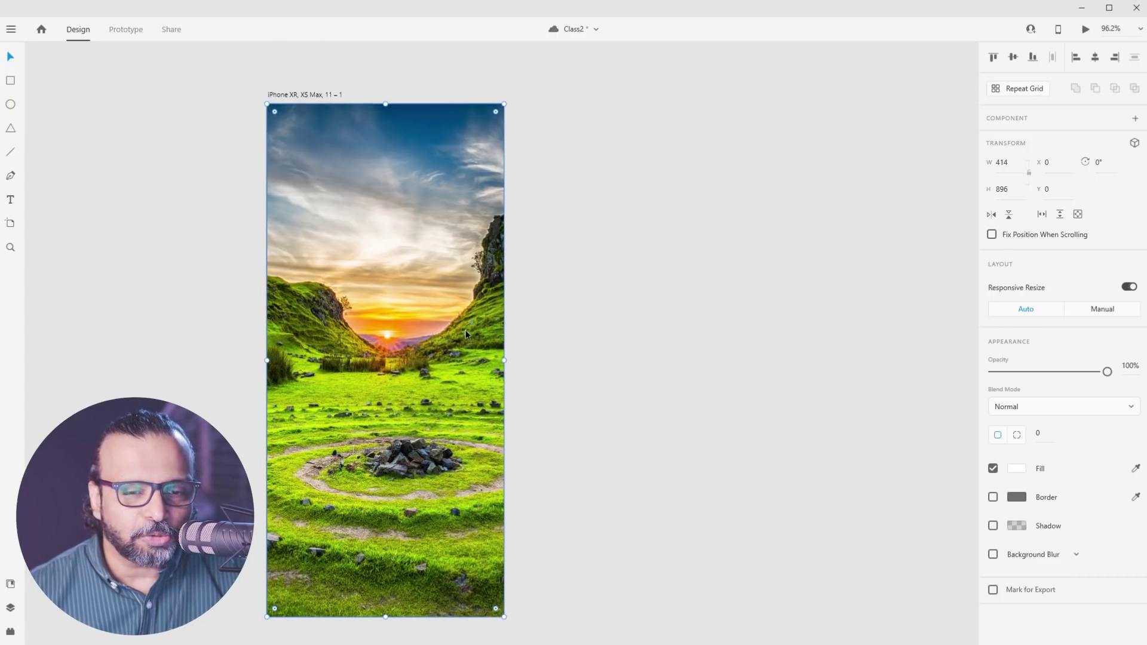
left_click_drag(328, 294, 536, 68)
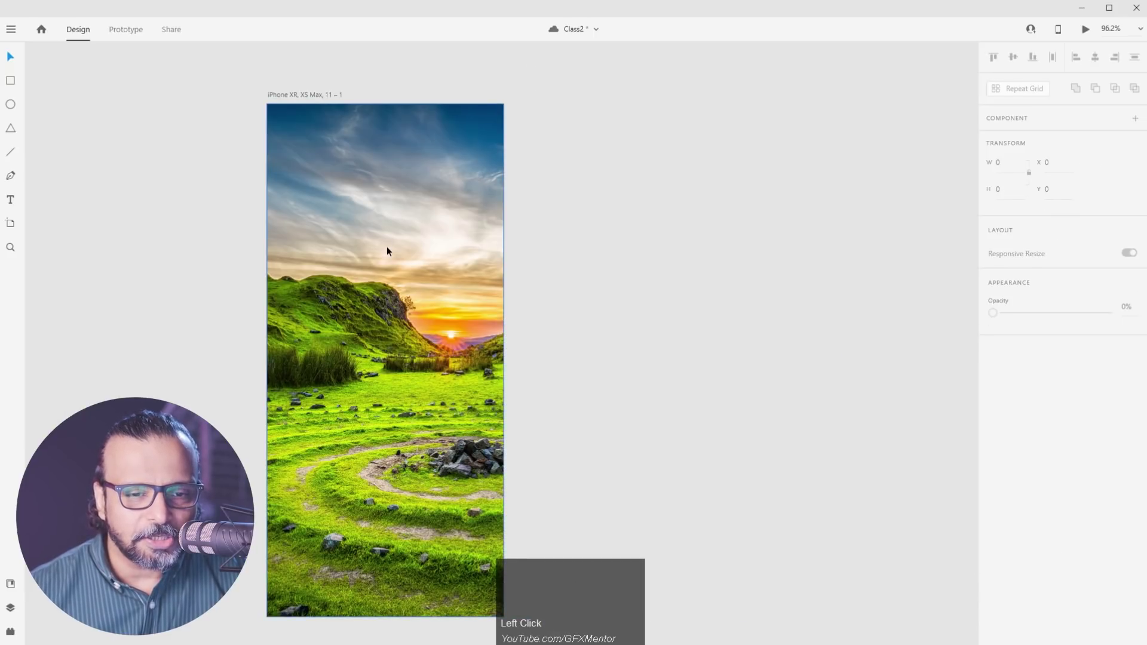
Draw a white rectangle over the photo with per-corner radius 50,0,50,0 and nudge it lower
left_click(12, 85)
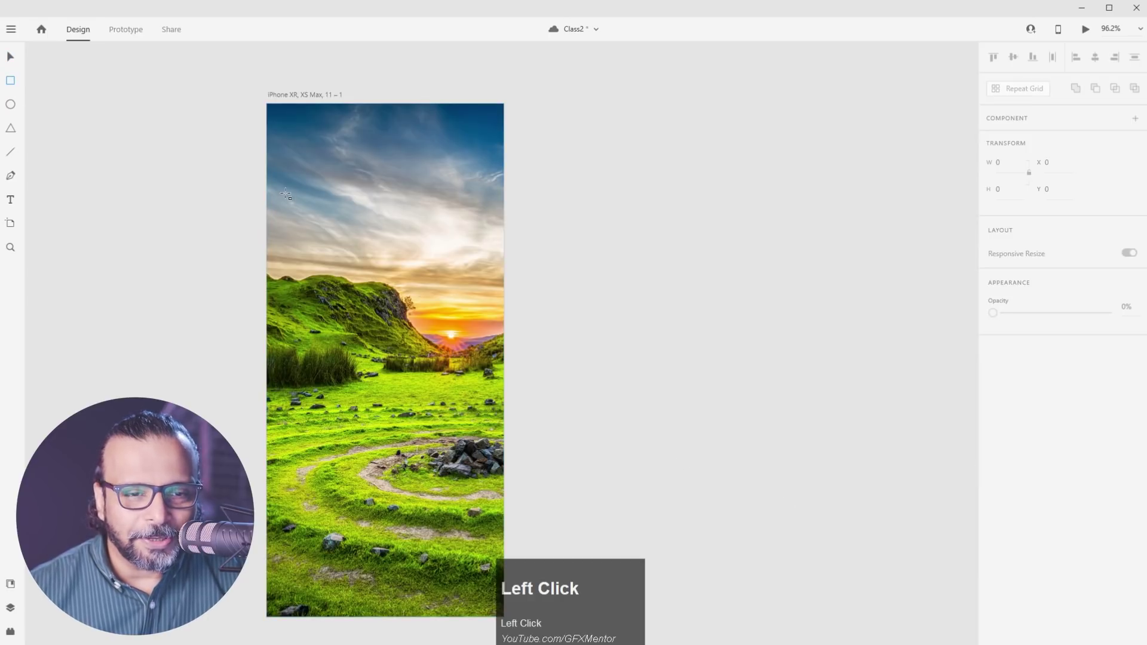
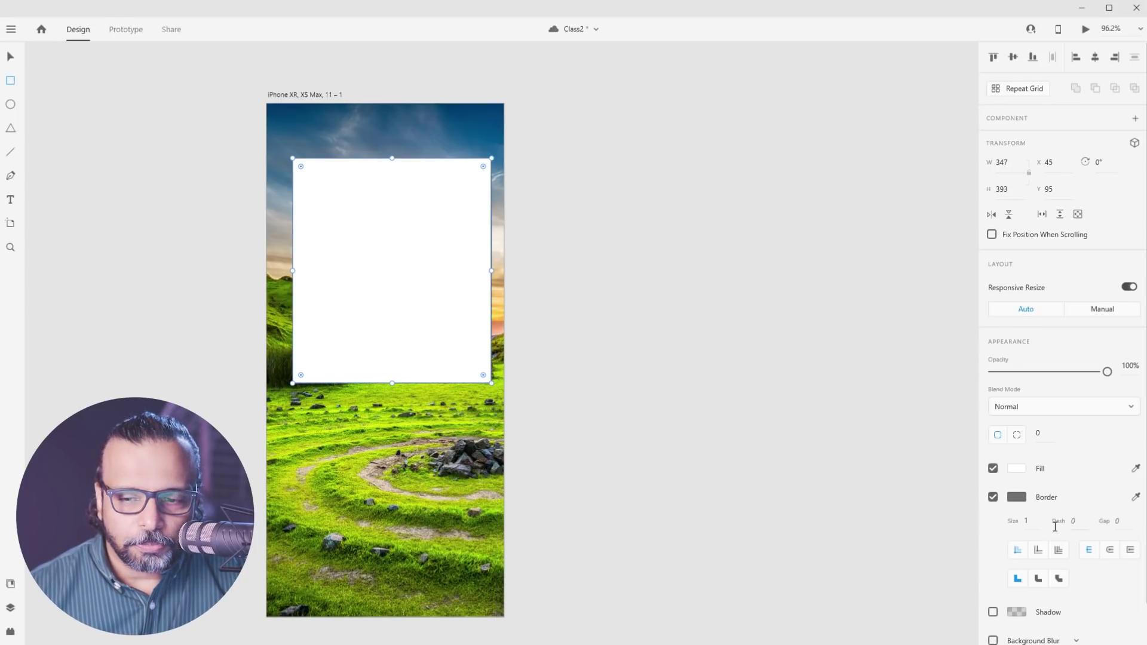
scroll("down", 3)
left_click(1022, 401)
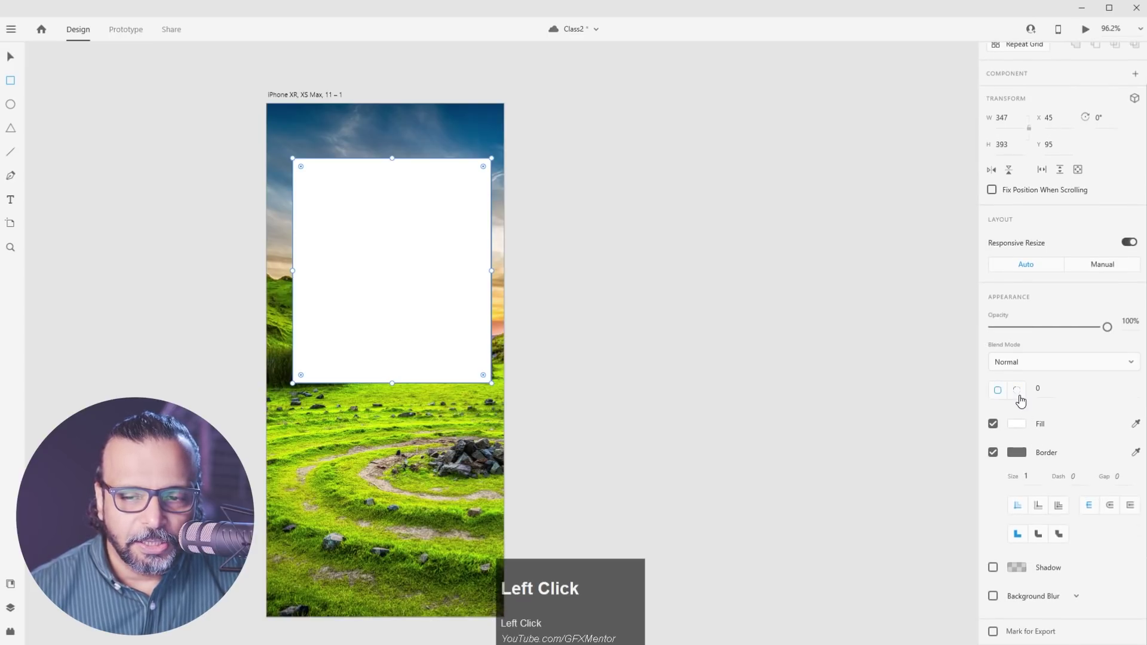
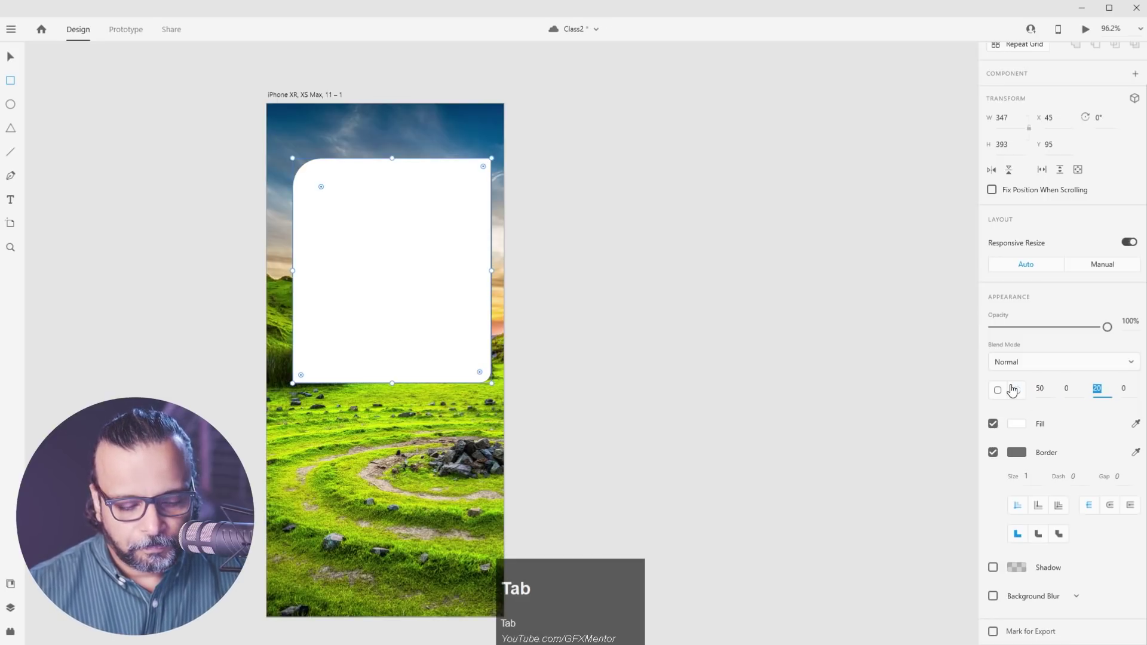
type("50")
key("Return")
left_click_drag(996, 457, 1002, 565)
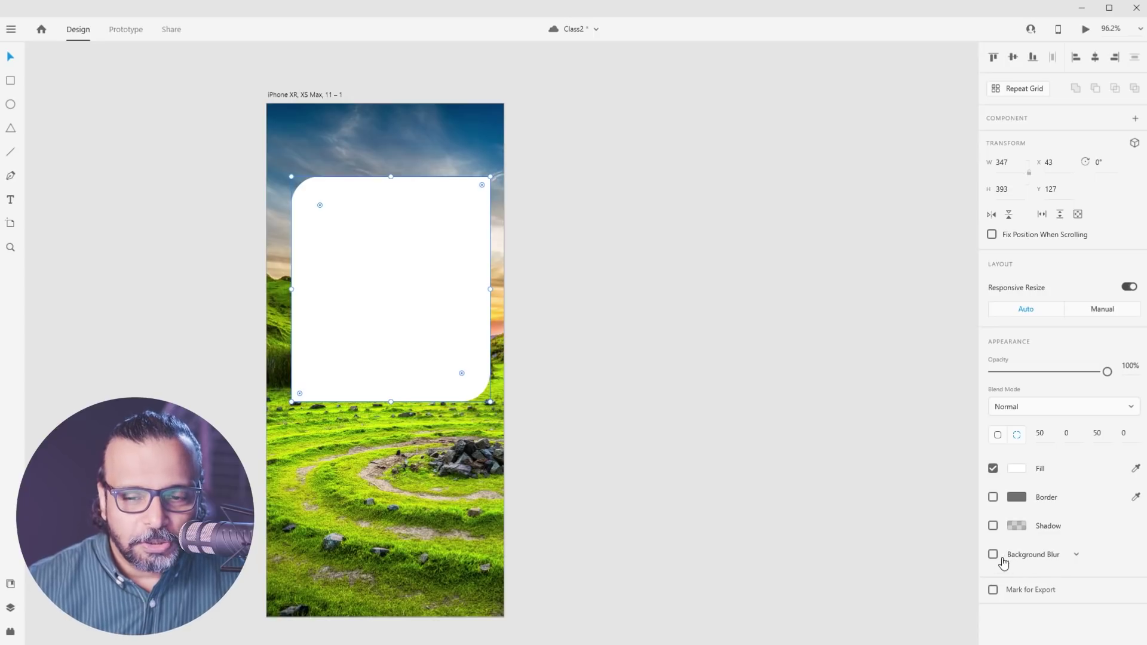
Enable Background Blur on the rectangle and preview the frosted effect
left_click(994, 562)
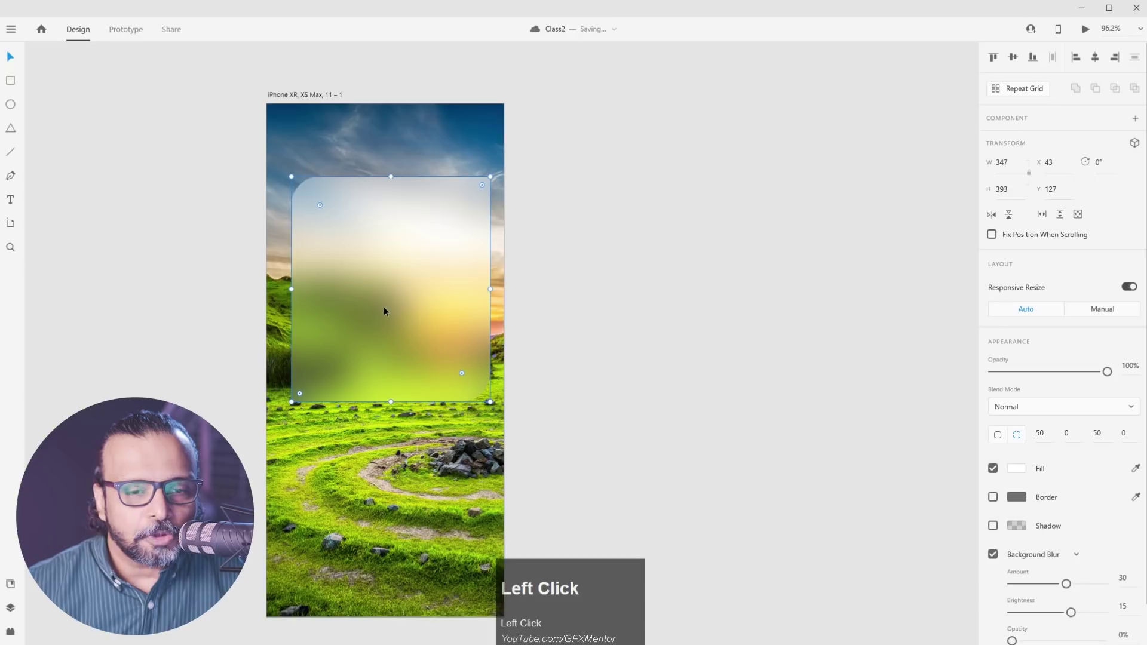
scroll("up", 3)
scroll("down", 3)
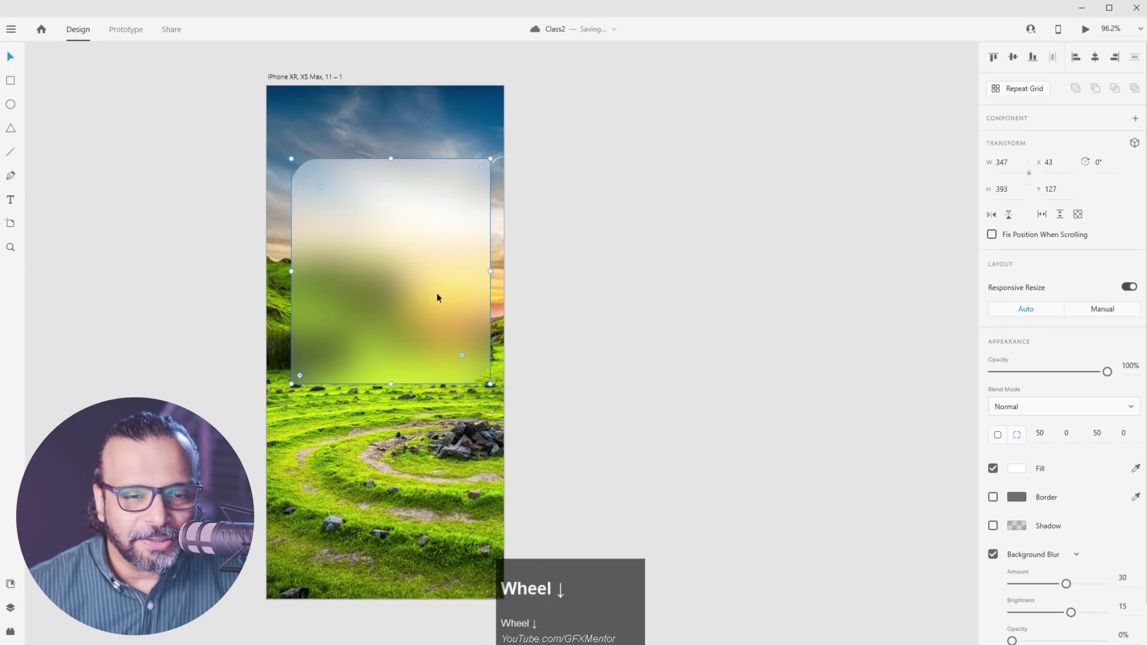
left_click(548, 312)
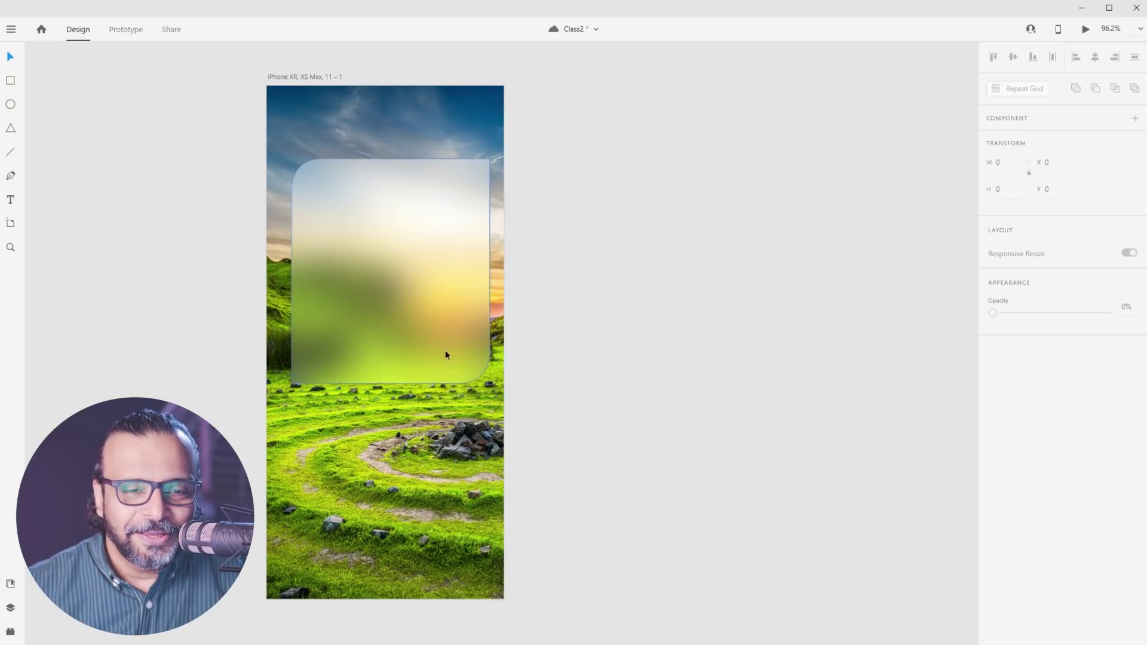
Lower the background blur Amount to 17 for softer frosting
left_click(400, 306)
scroll("down", 3)
left_click_drag(1070, 547, 1074, 574)
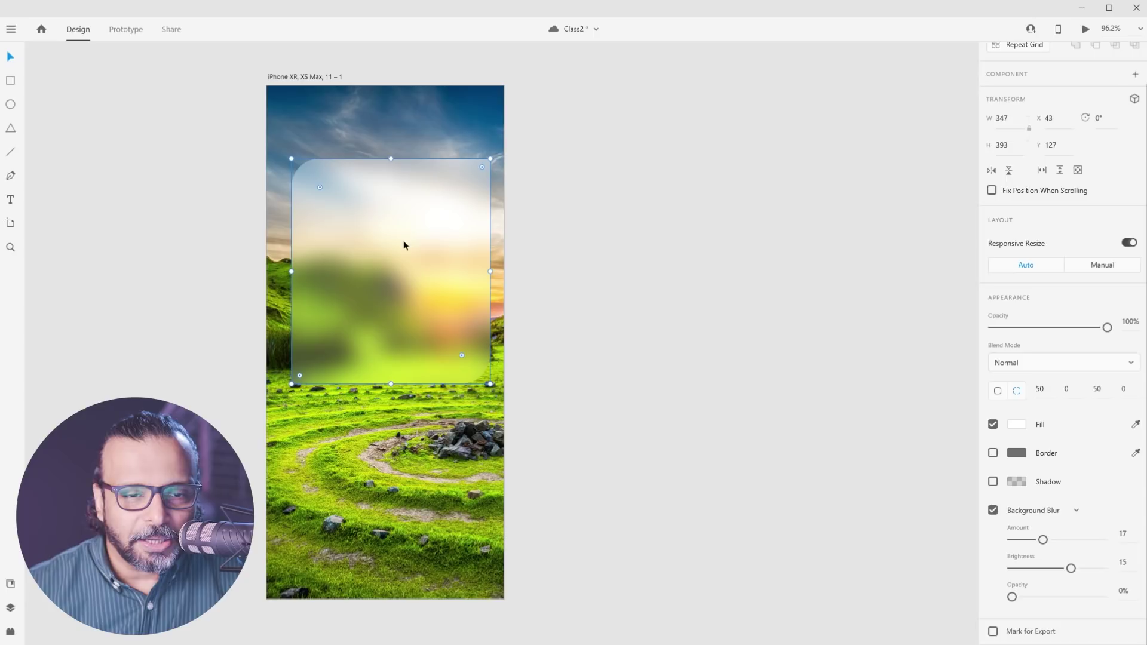
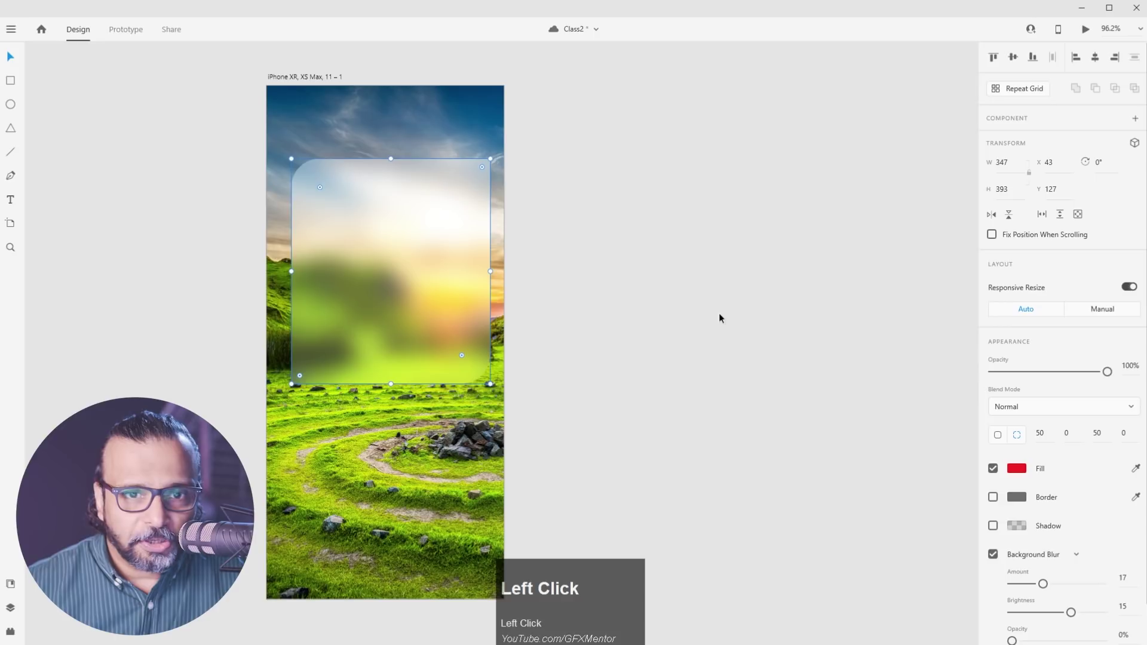
Raise the background blur Brightness to 19 and preview the glass
scroll("down", 3)
left_click_drag(1015, 603, 1073, 577)
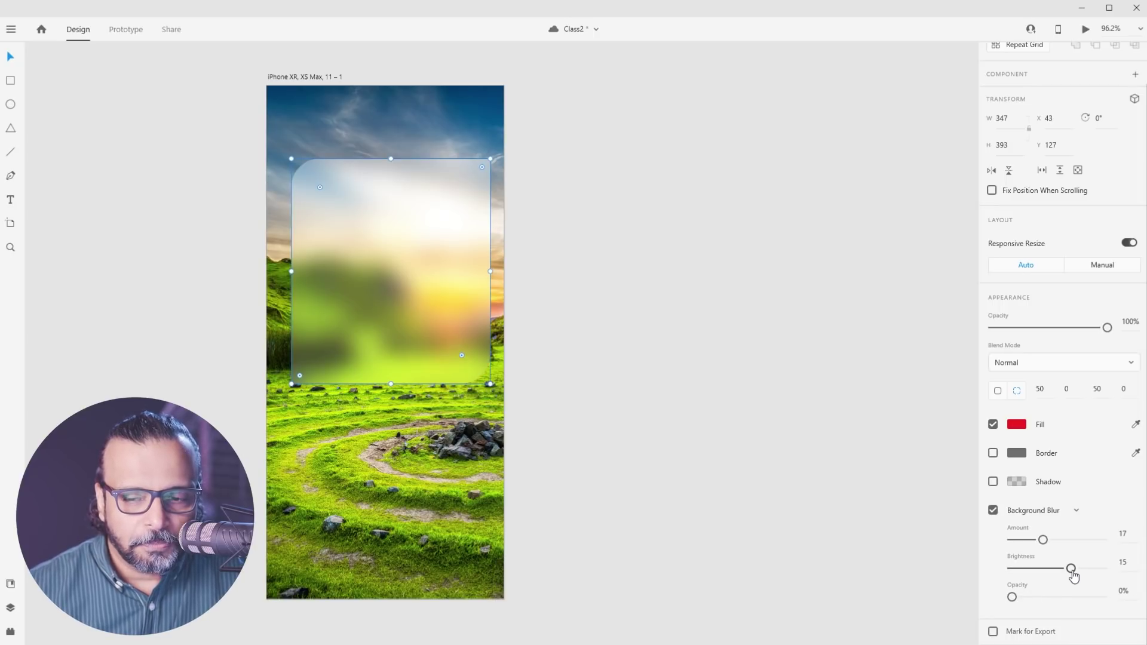
left_click_drag(1076, 577, 970, 566)
left_click_drag(1052, 574, 564, 328)
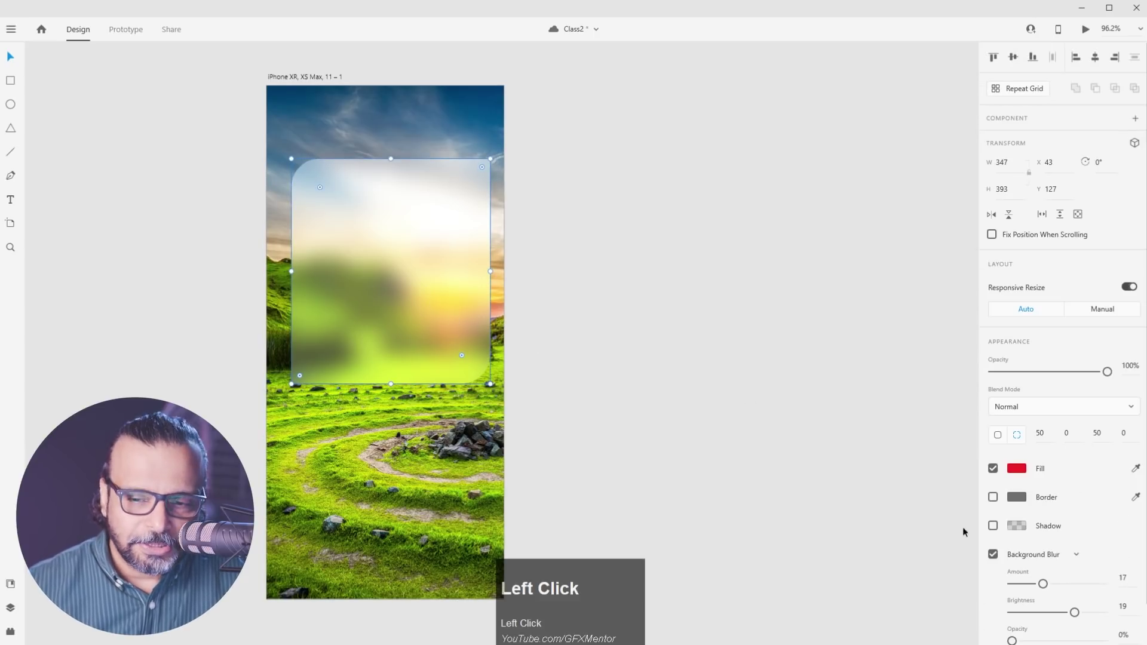
left_click_drag(998, 531, 714, 286)
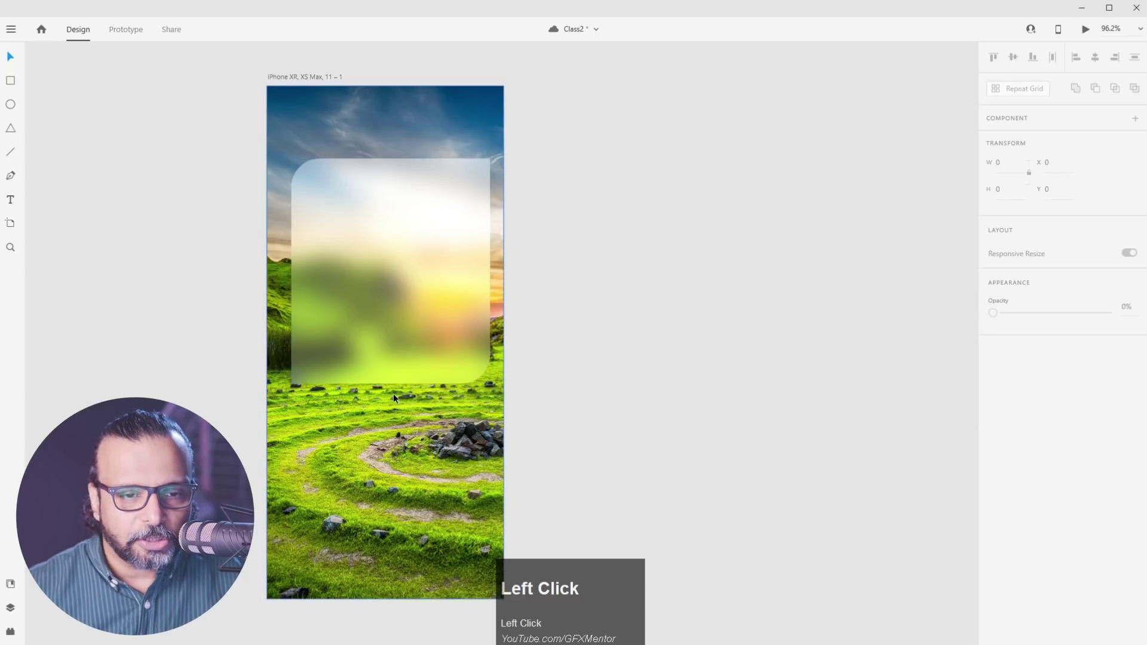
Add a drop shadow (0, 3, 6) to the frosted rectangle
left_click(424, 336)
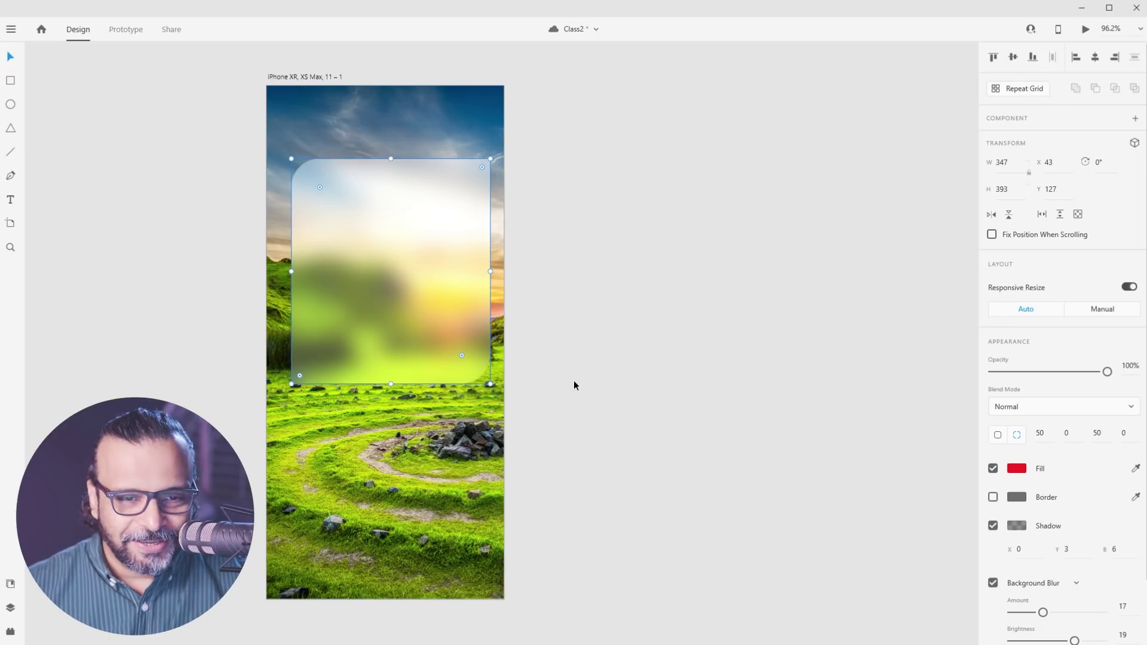
left_click(390, 258)
scroll("down", 3)
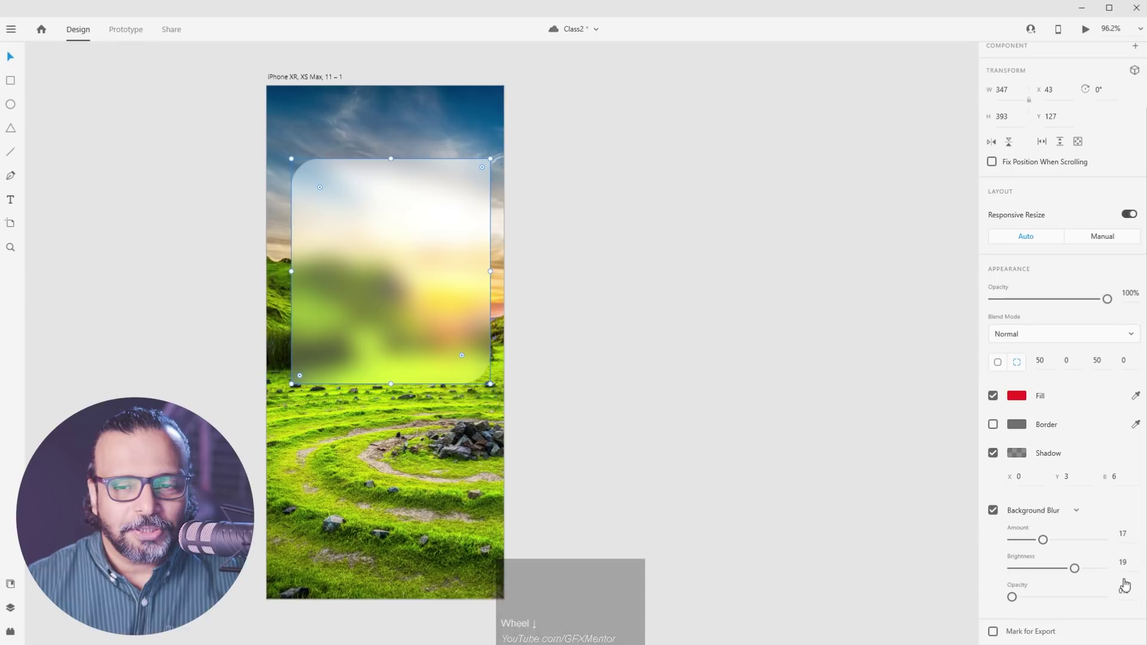